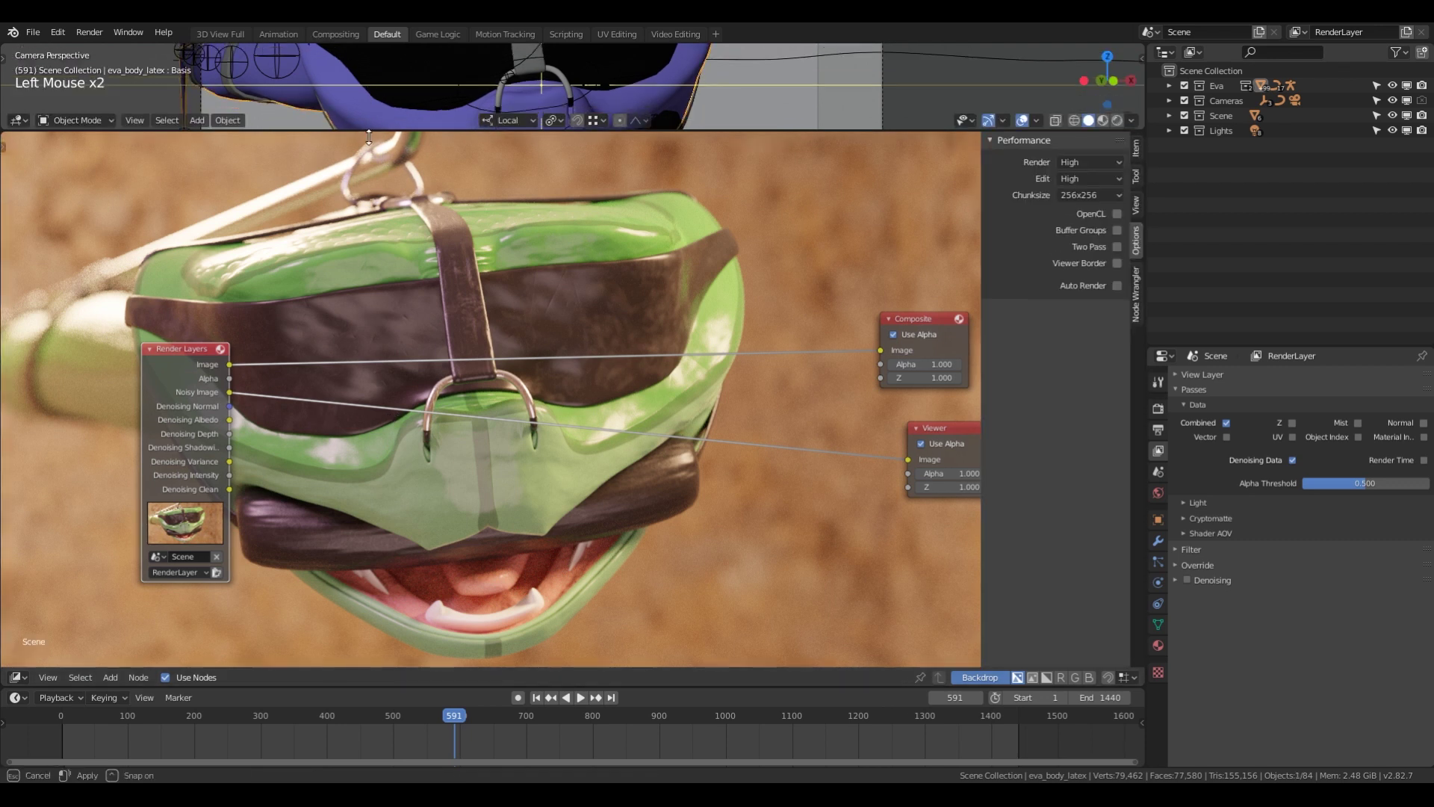
# Cycle the viewer through the Render Layers passes, previewing the noisy image and normal passes.
pyautogui.press('n')
pyautogui.press('n')
pyautogui.press('n')
pyautogui.press('n')
pyautogui.click(205, 428)
pyautogui.middleClick(401, 472)
pyautogui.middleClick(670, 482)
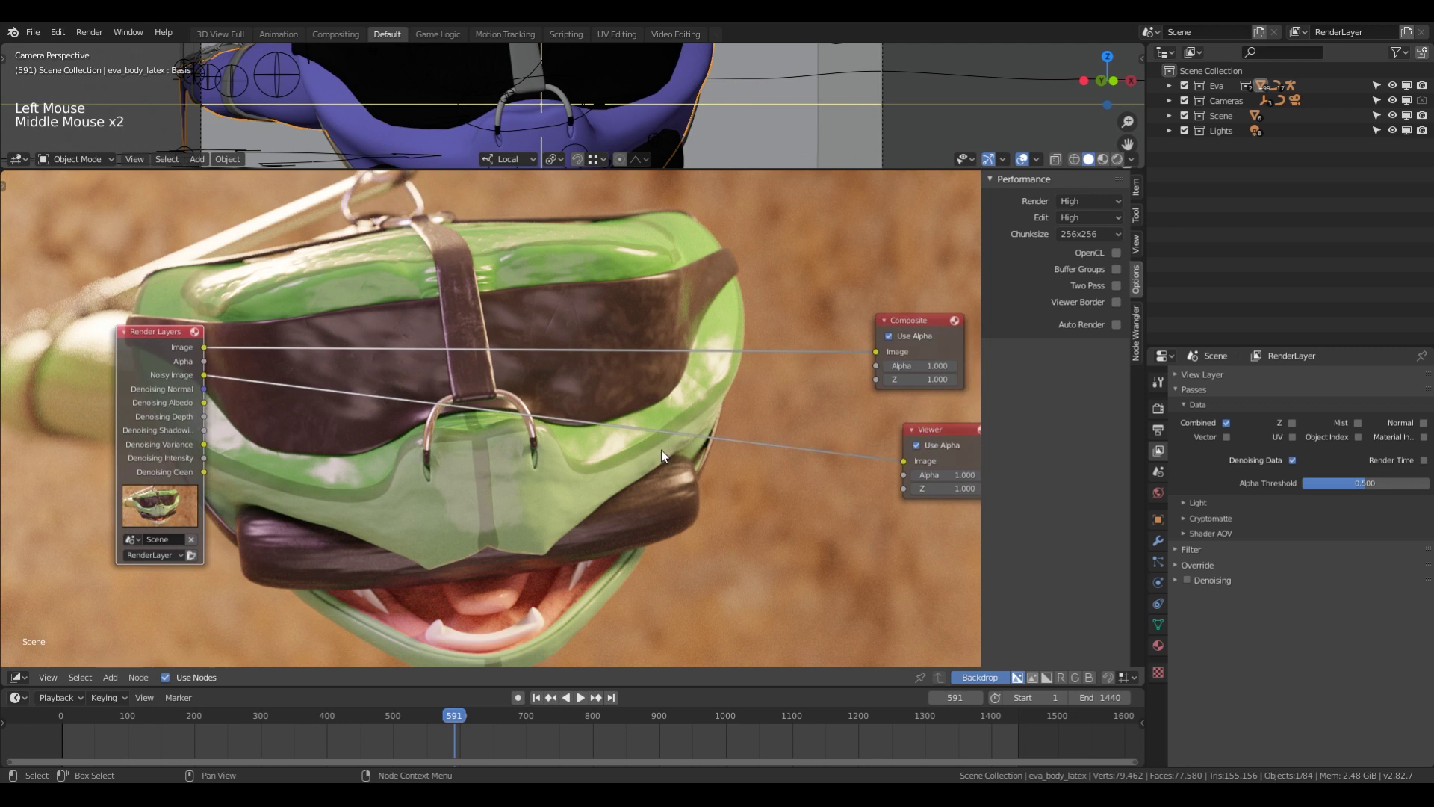
pyautogui.press('n')
pyautogui.middleClick(441, 470)
pyautogui.click(260, 411)
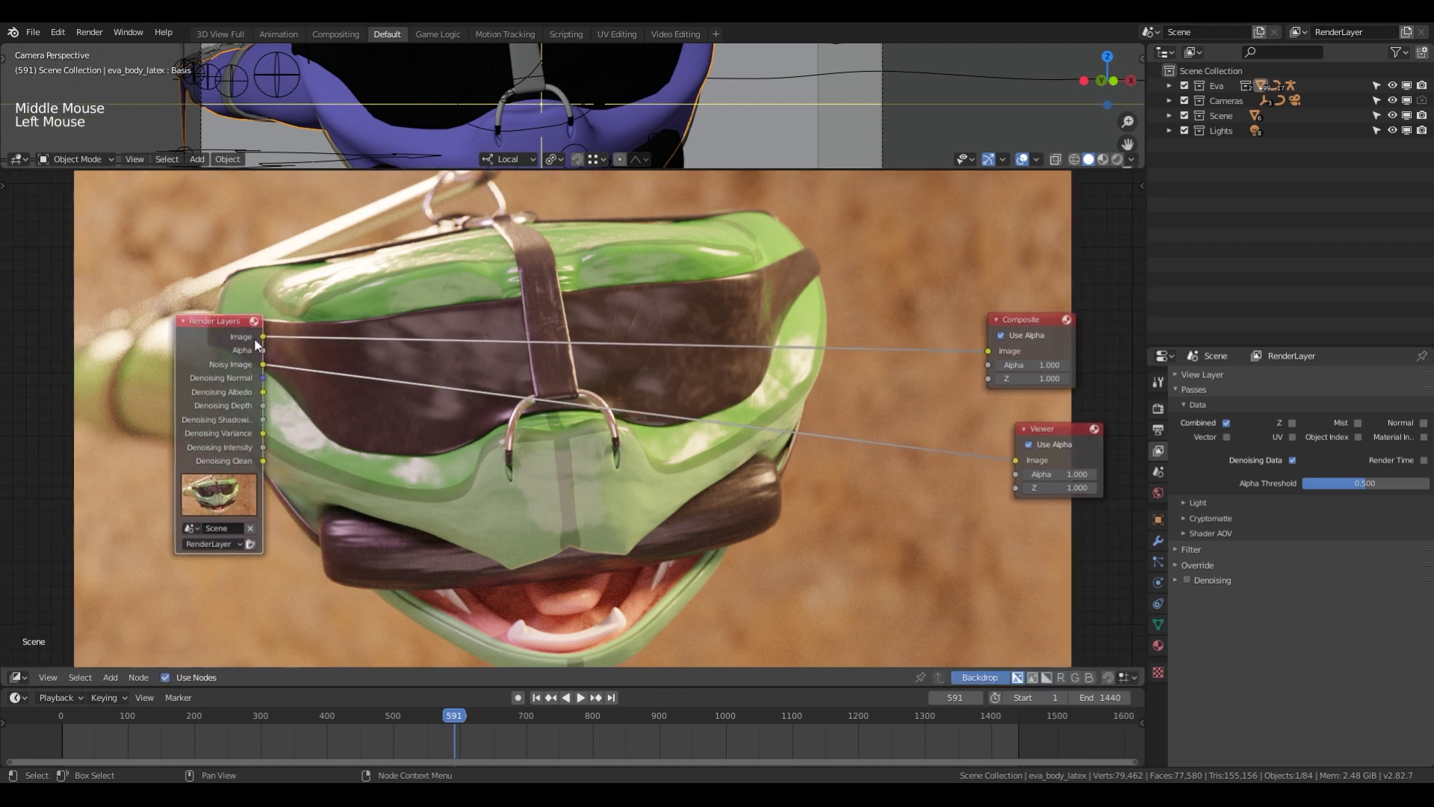
# Keep cycling the Render Layers outputs until the viewer shows the Denoising Albedo pass.
pyautogui.middleClick(323, 395)
pyautogui.click(204, 395)
pyautogui.doubleClick(204, 395)
pyautogui.click(204, 394)
pyautogui.click(204, 395)
pyautogui.click(204, 394)
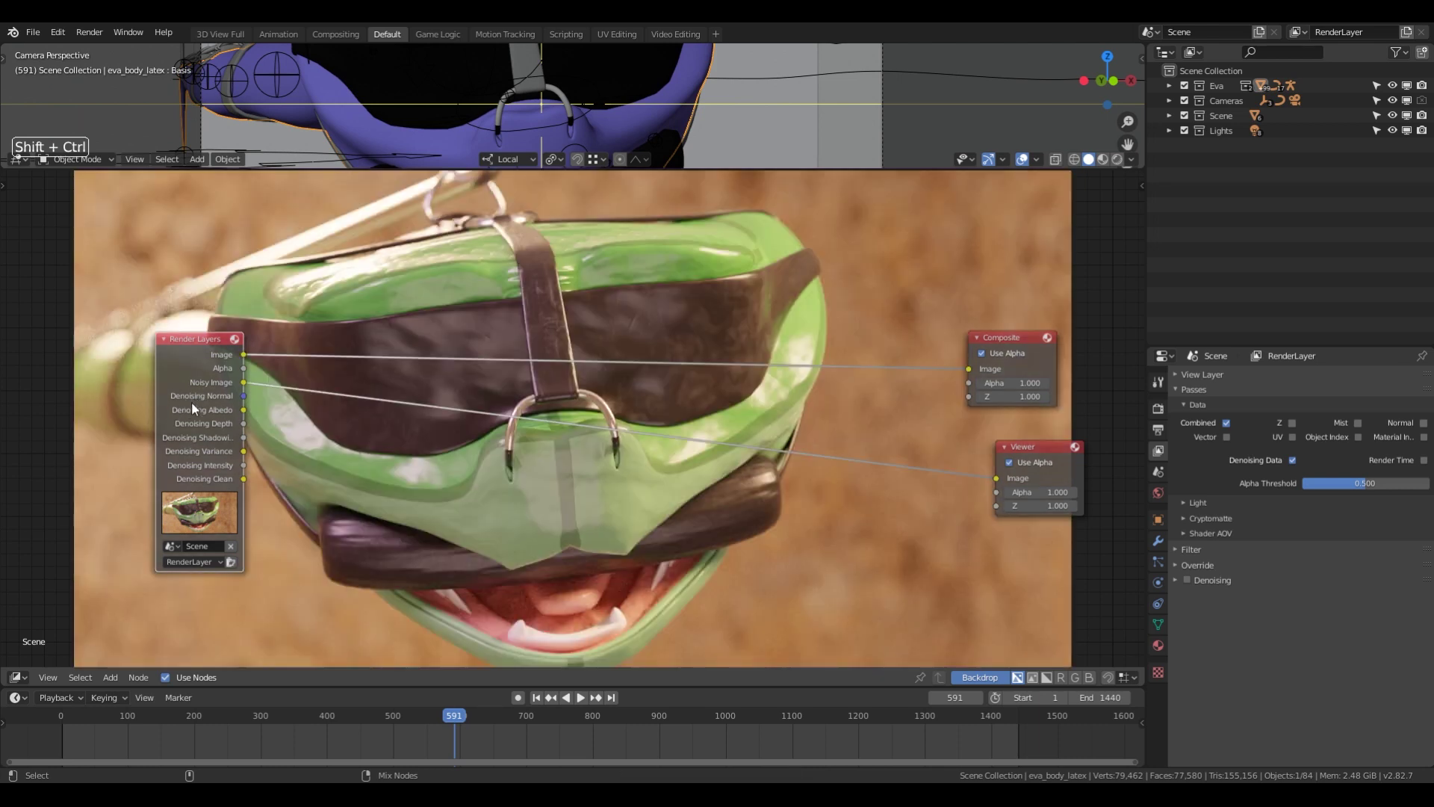
pyautogui.click(195, 406)
pyautogui.click(225, 422)
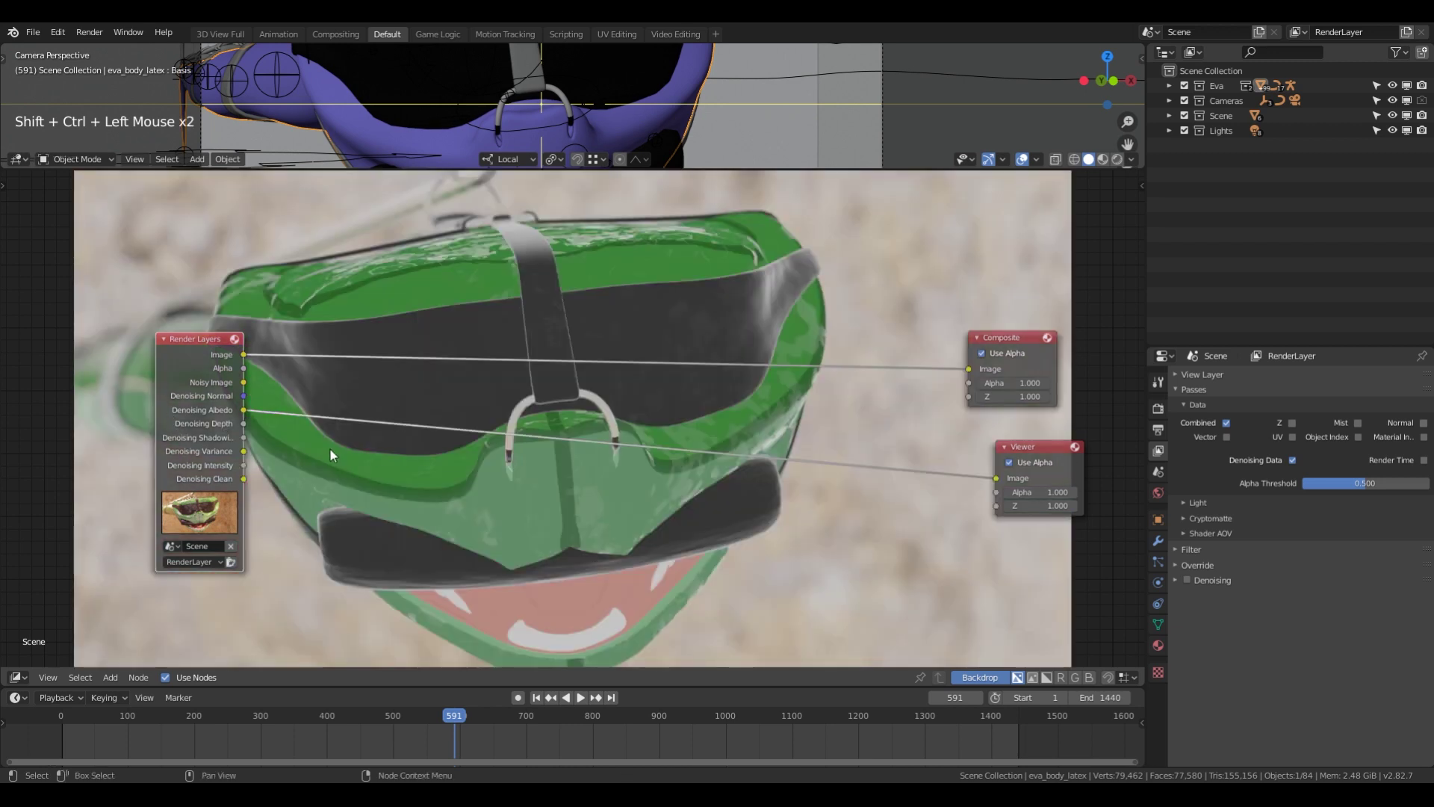
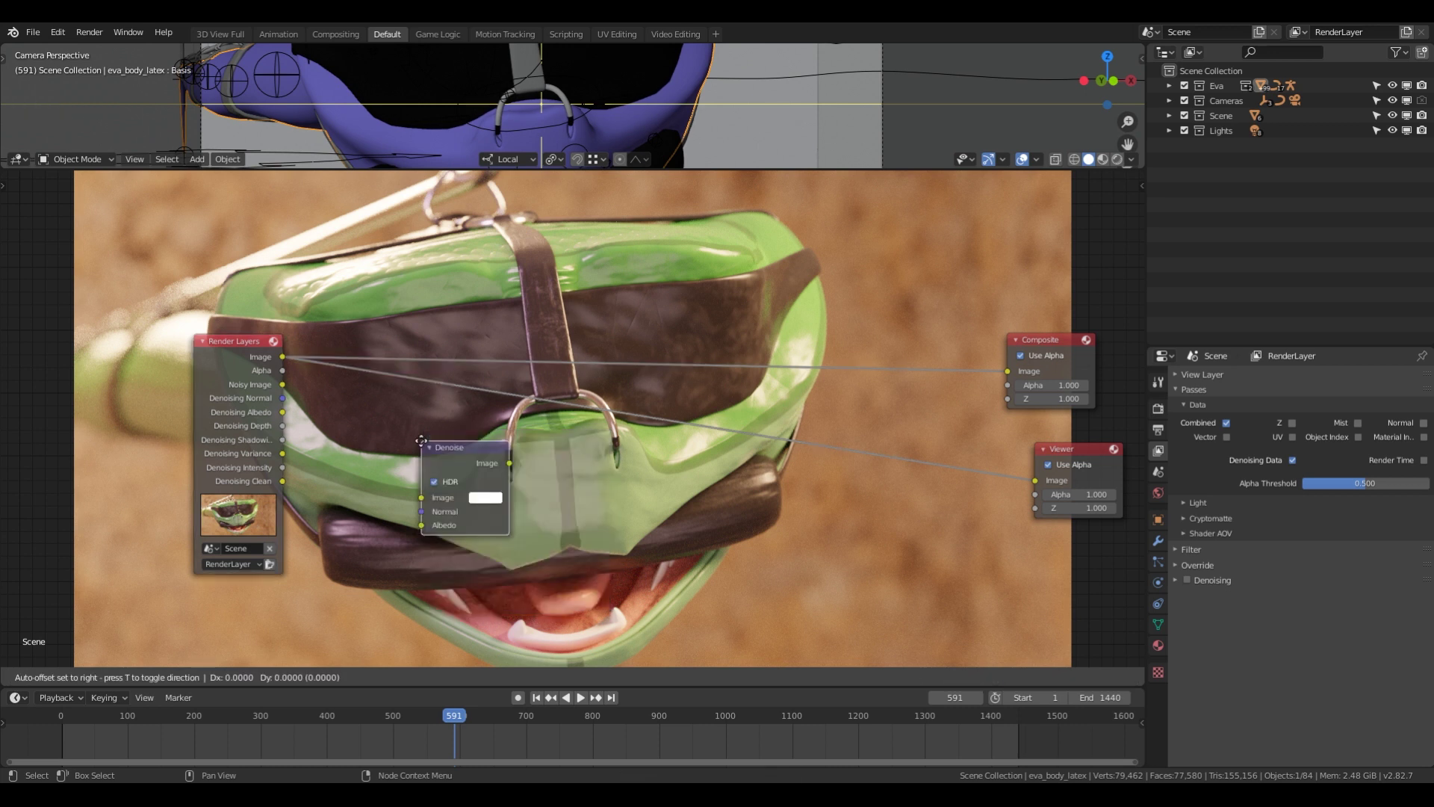
# Add a Denoise node fed by the Noisy Image and denoising passes and connect its output to the Viewer.
pyautogui.click(291, 362)
pyautogui.click(289, 393)
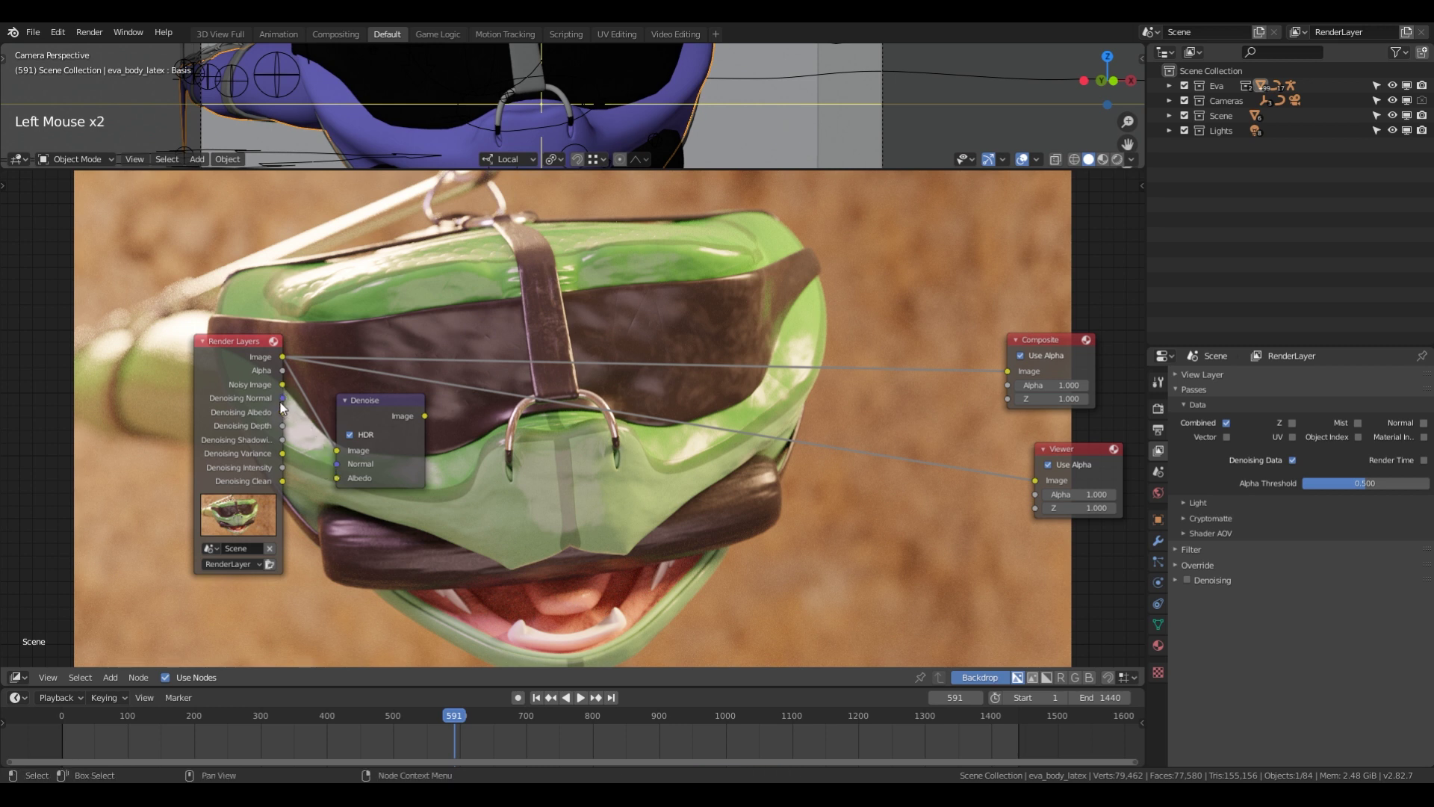
pyautogui.click(288, 420)
pyautogui.click(378, 418)
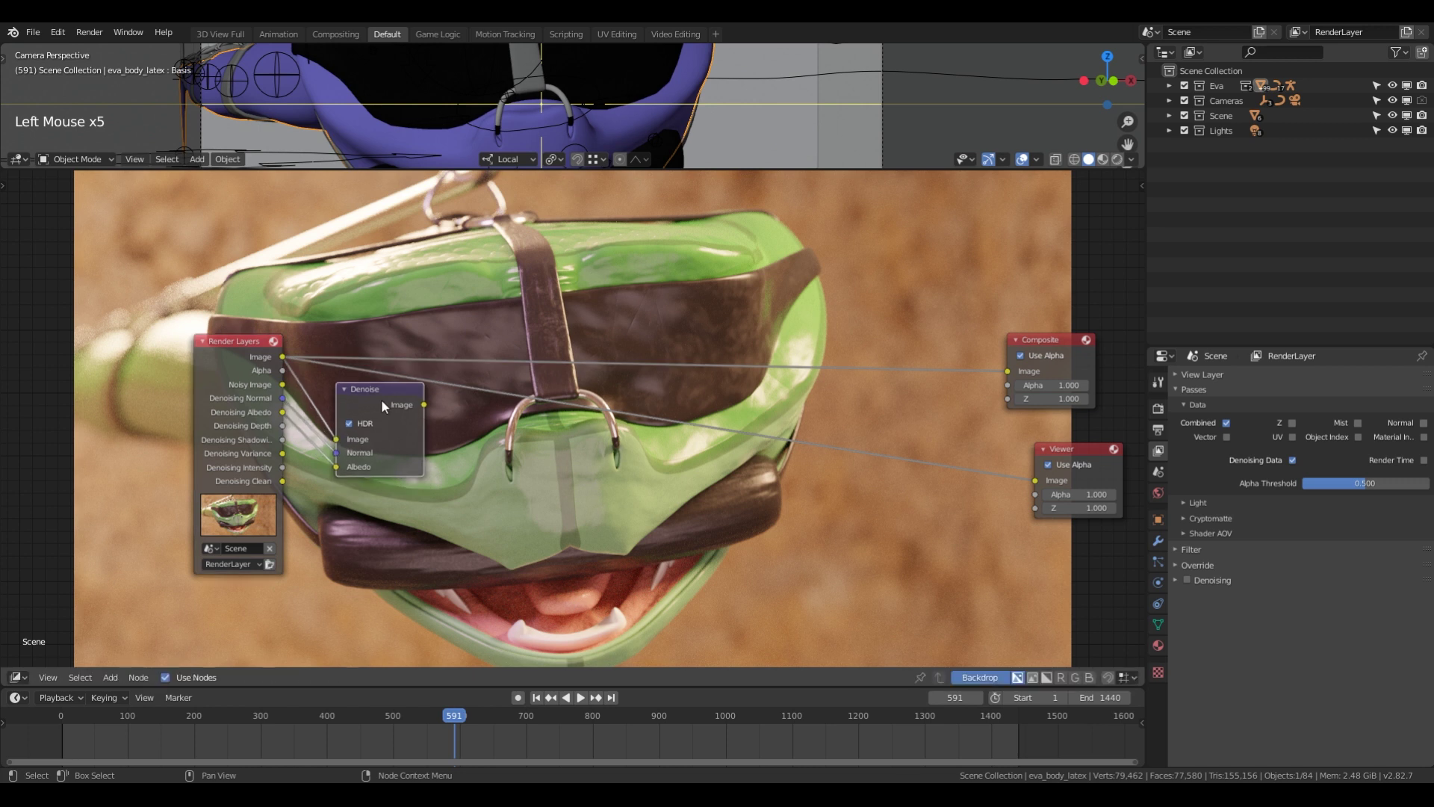
pyautogui.click(387, 404)
pyautogui.click(219, 381)
pyautogui.click(363, 411)
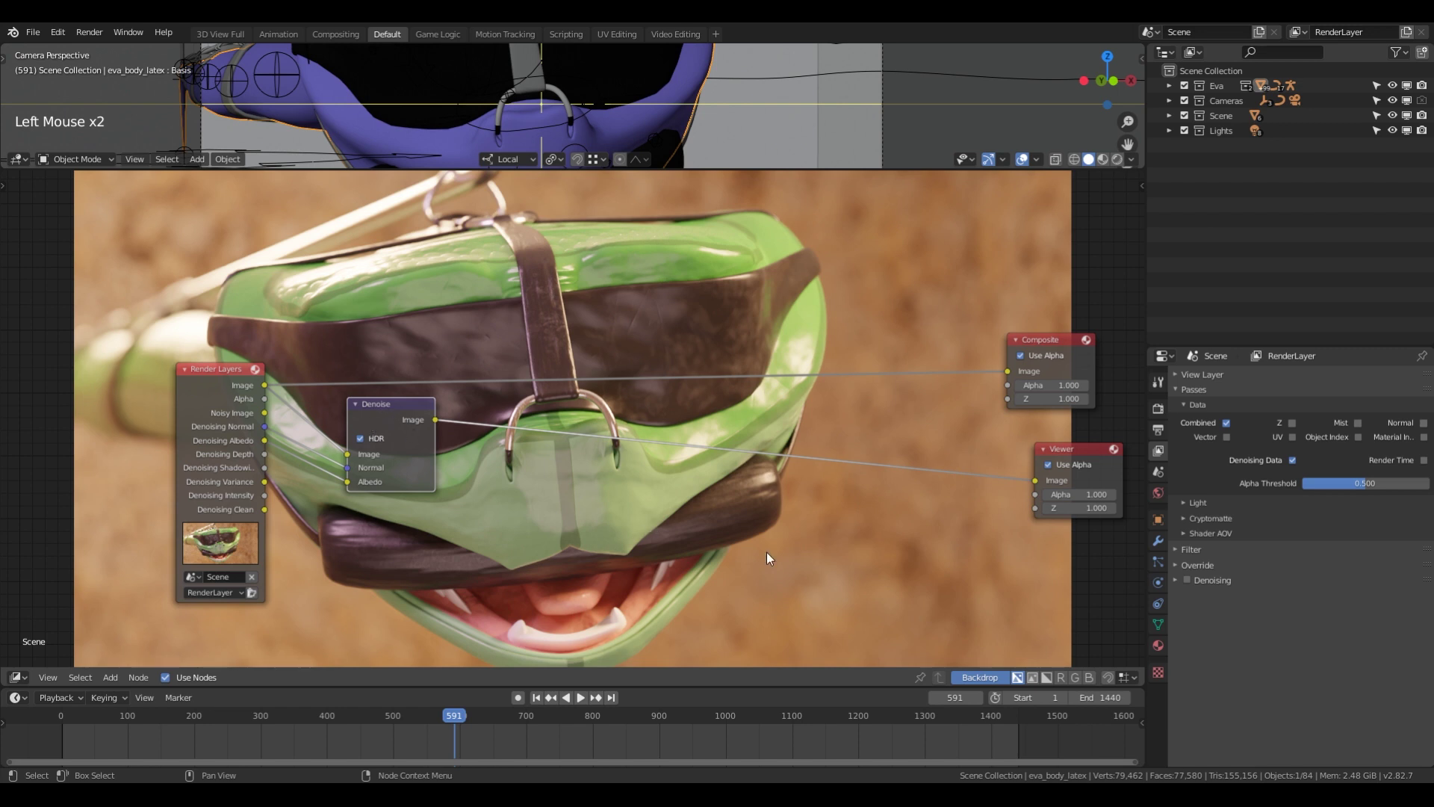
# Mute and unmute the Denoise node to compare, then feed the remaining denoising pass into it.
pyautogui.press('m')
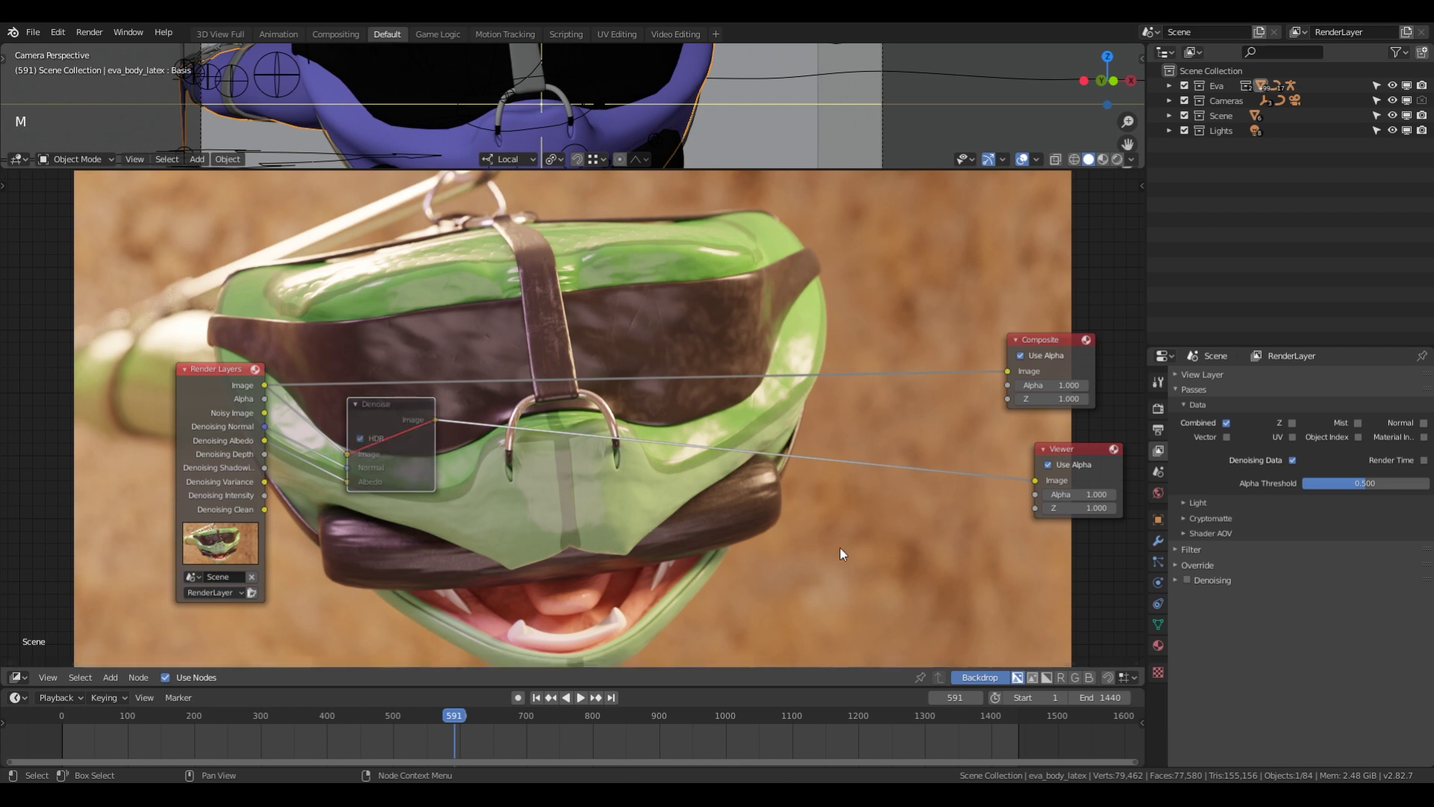
pyautogui.press('m')
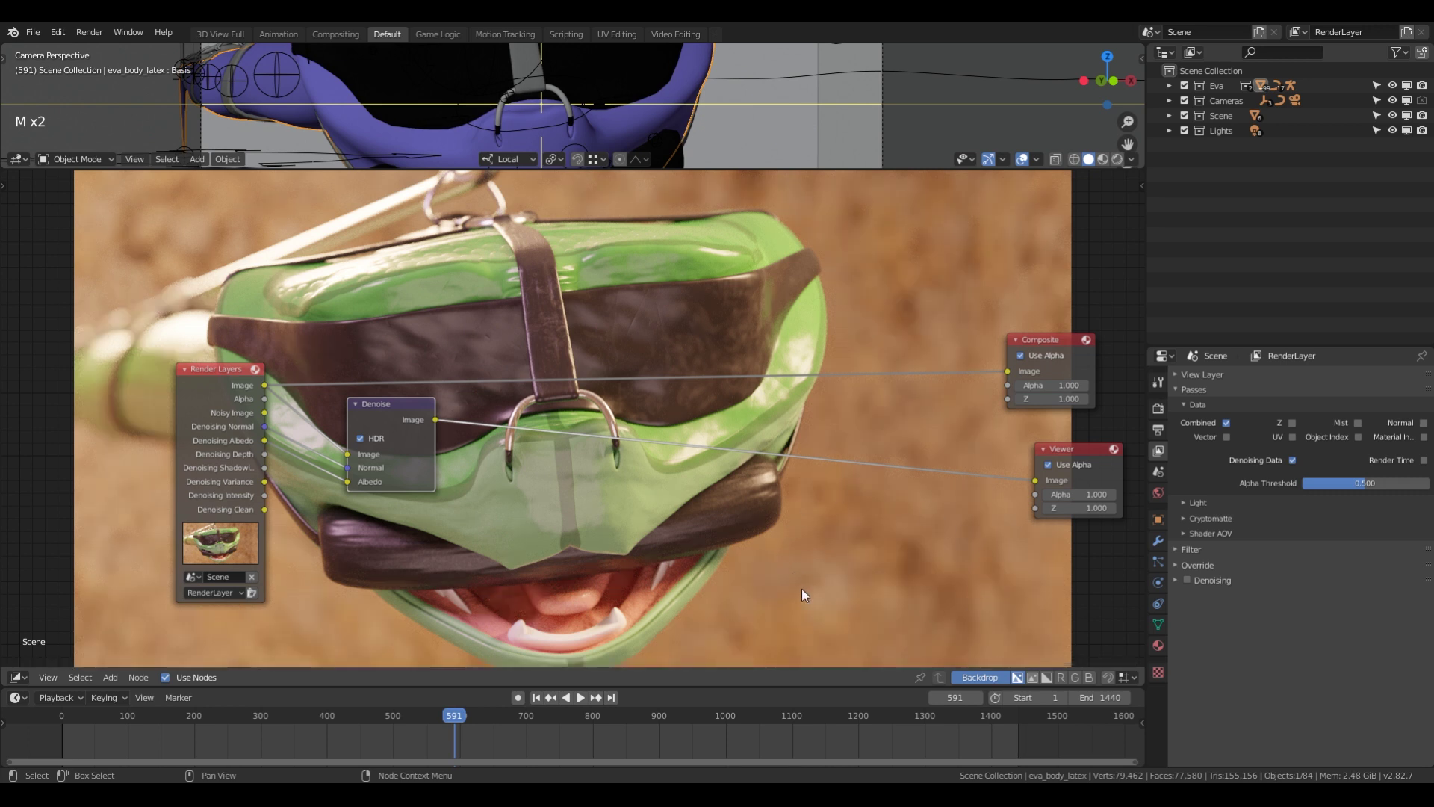
pyautogui.press('m')
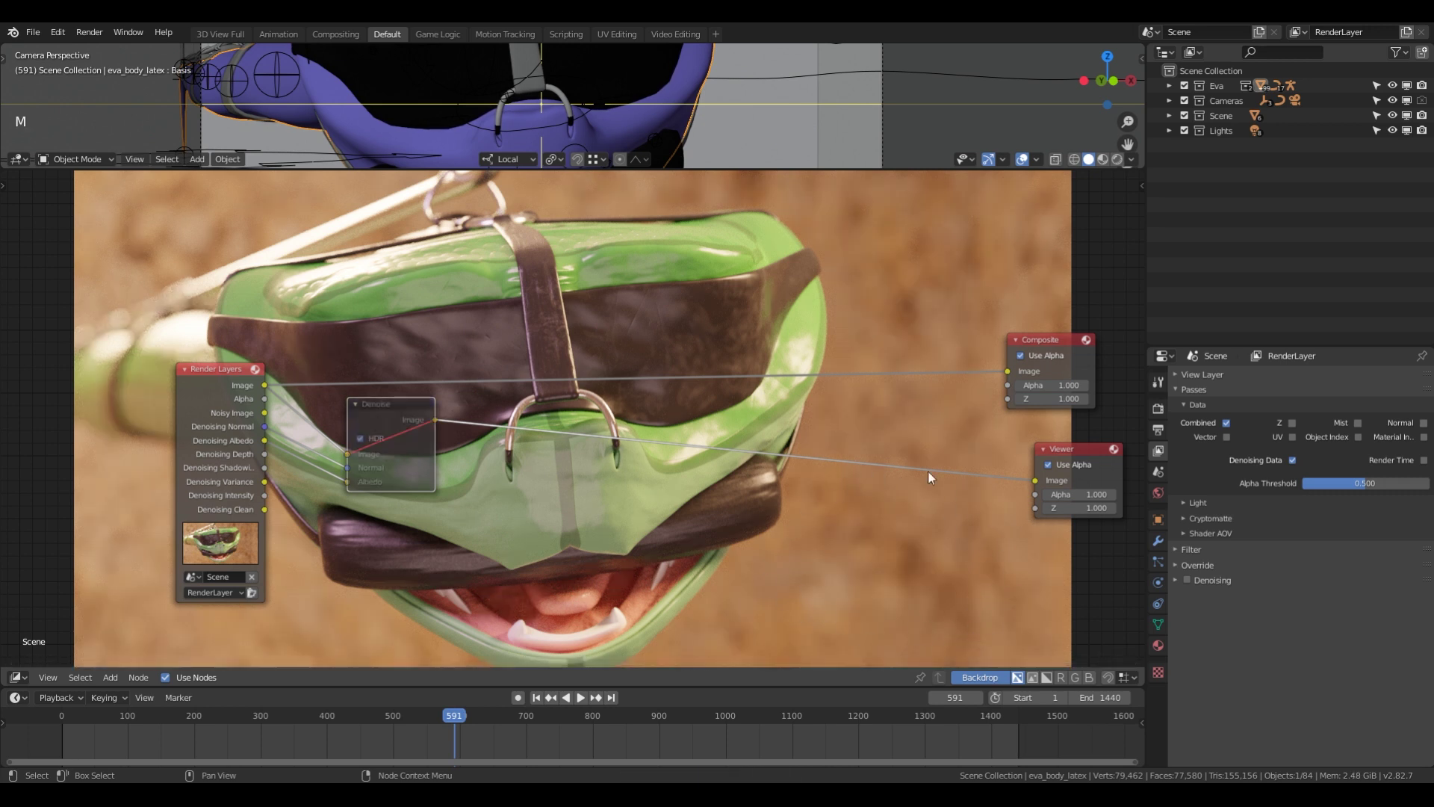
pyautogui.press('m')
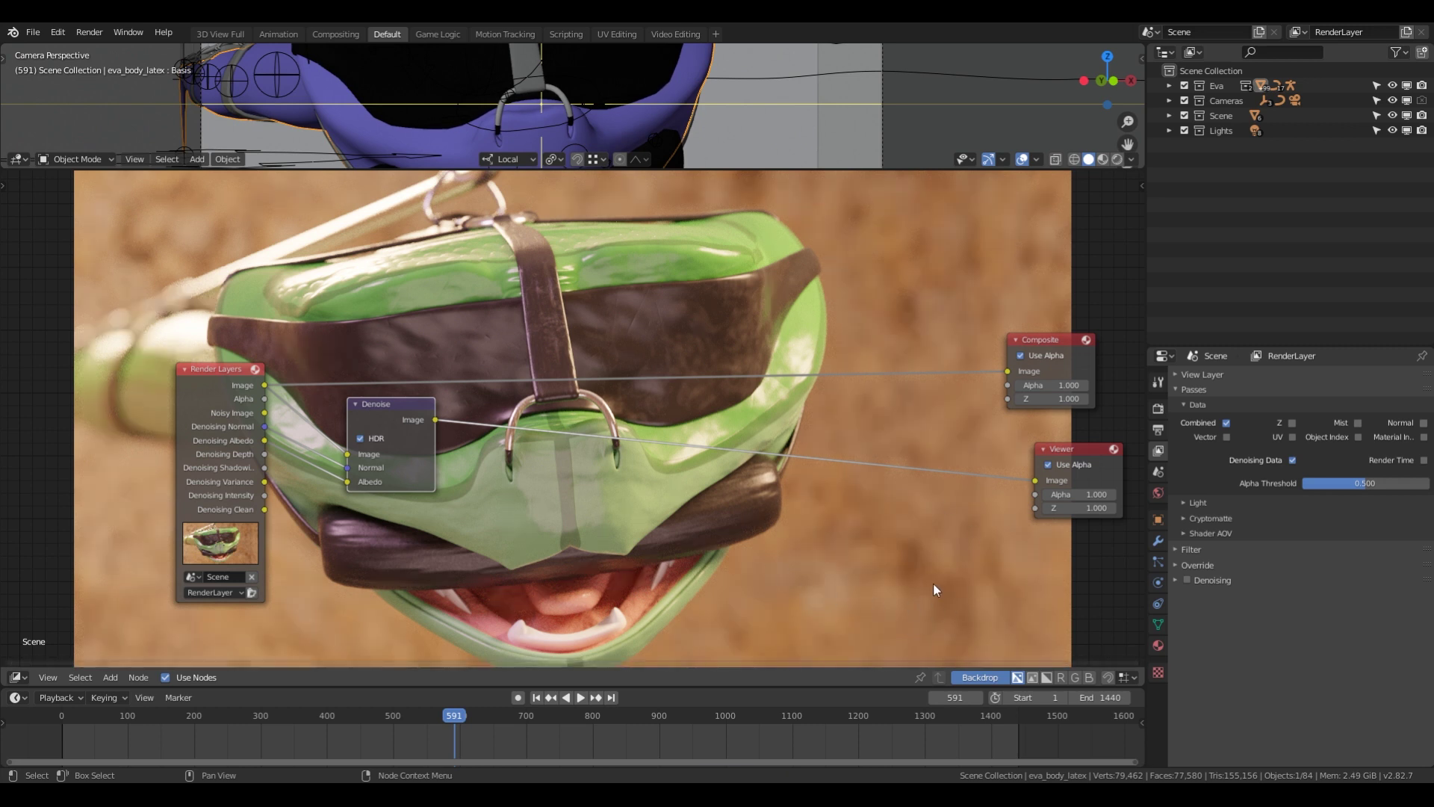
pyautogui.press('m')
pyautogui.press('m')
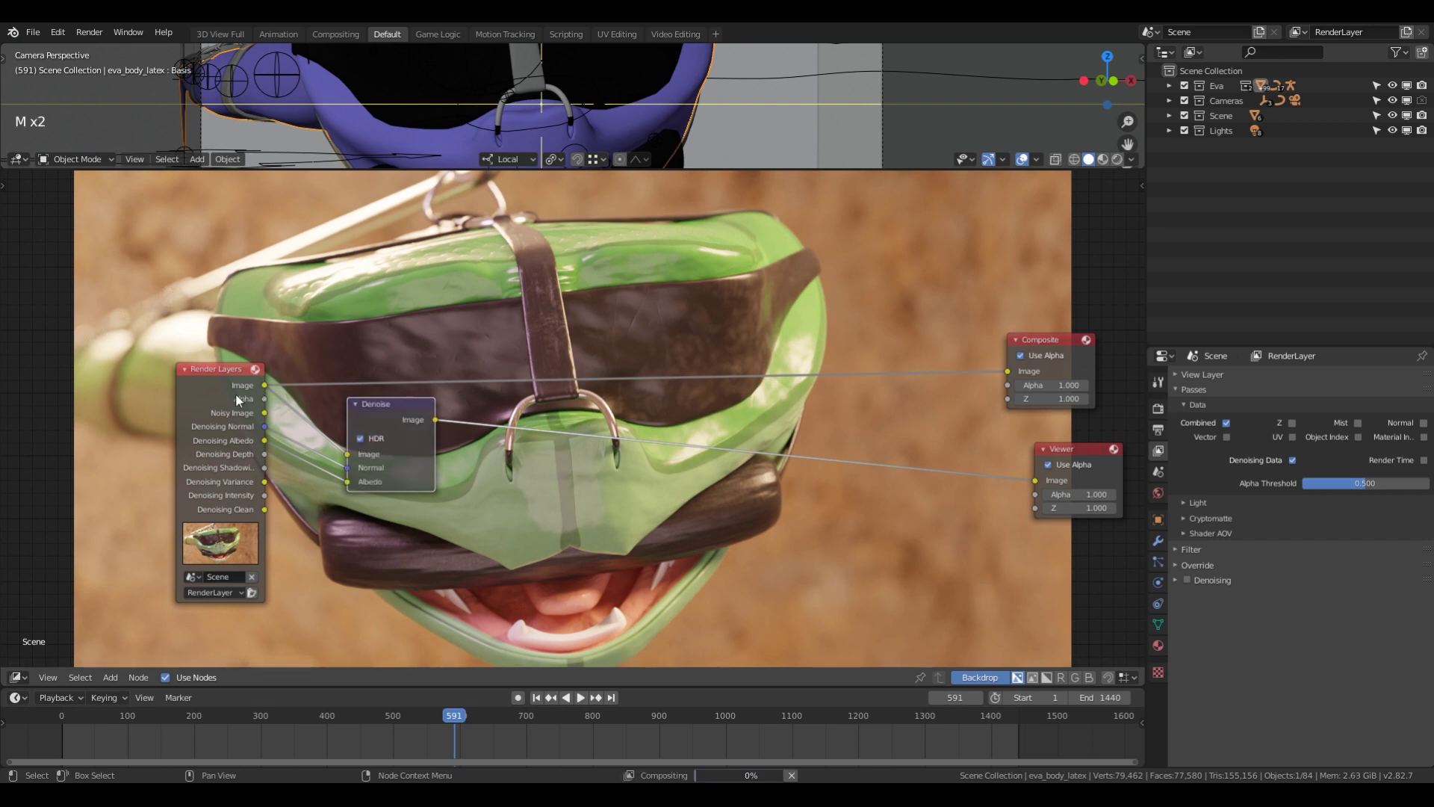
pyautogui.click(240, 397)
pyautogui.click(394, 410)
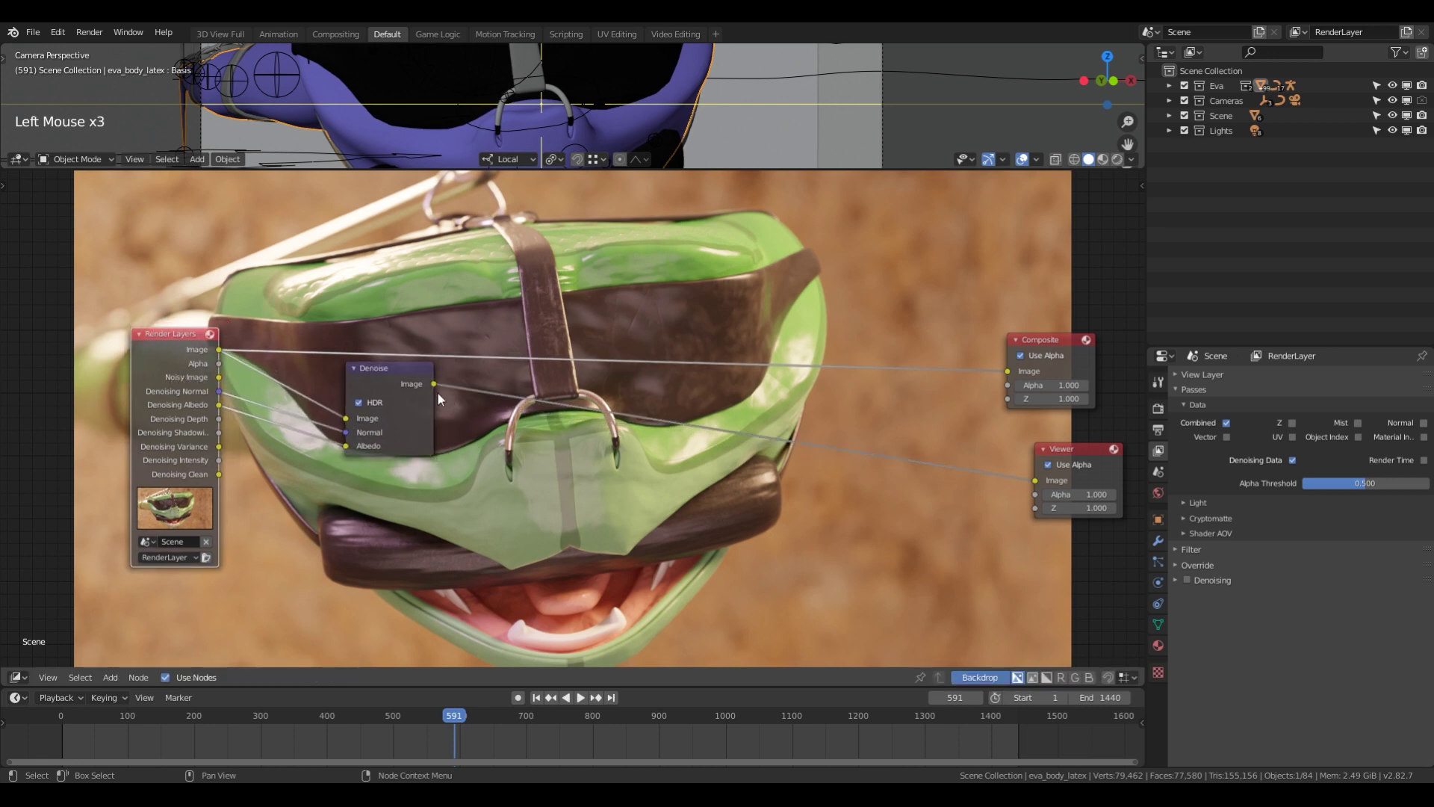
# Add a Switch node and wire the raw Image and Denoise output into its two inputs.
pyautogui.click(402, 379)
pyautogui.press('shift+a')
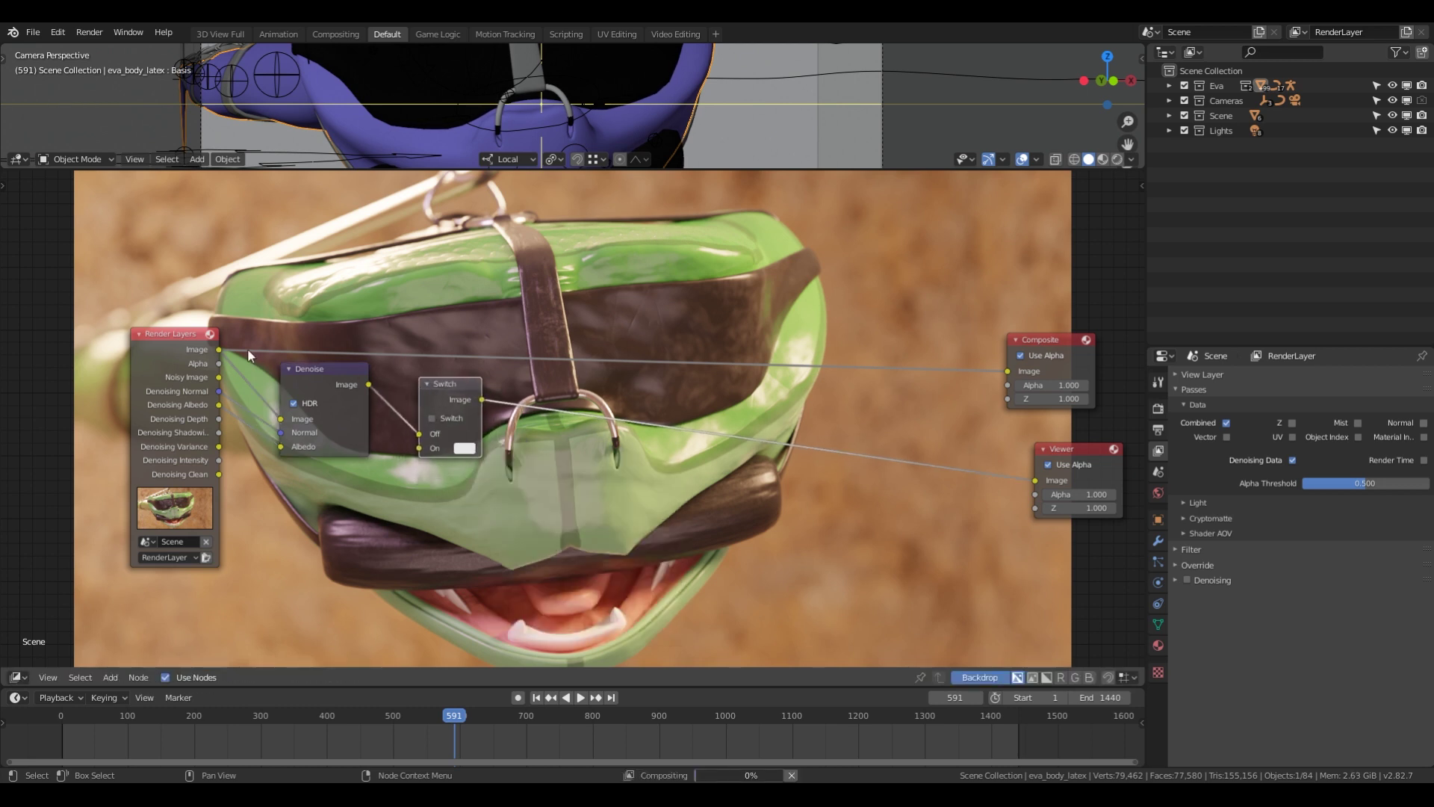
pyautogui.click(285, 390)
pyautogui.click(434, 393)
pyautogui.click(438, 386)
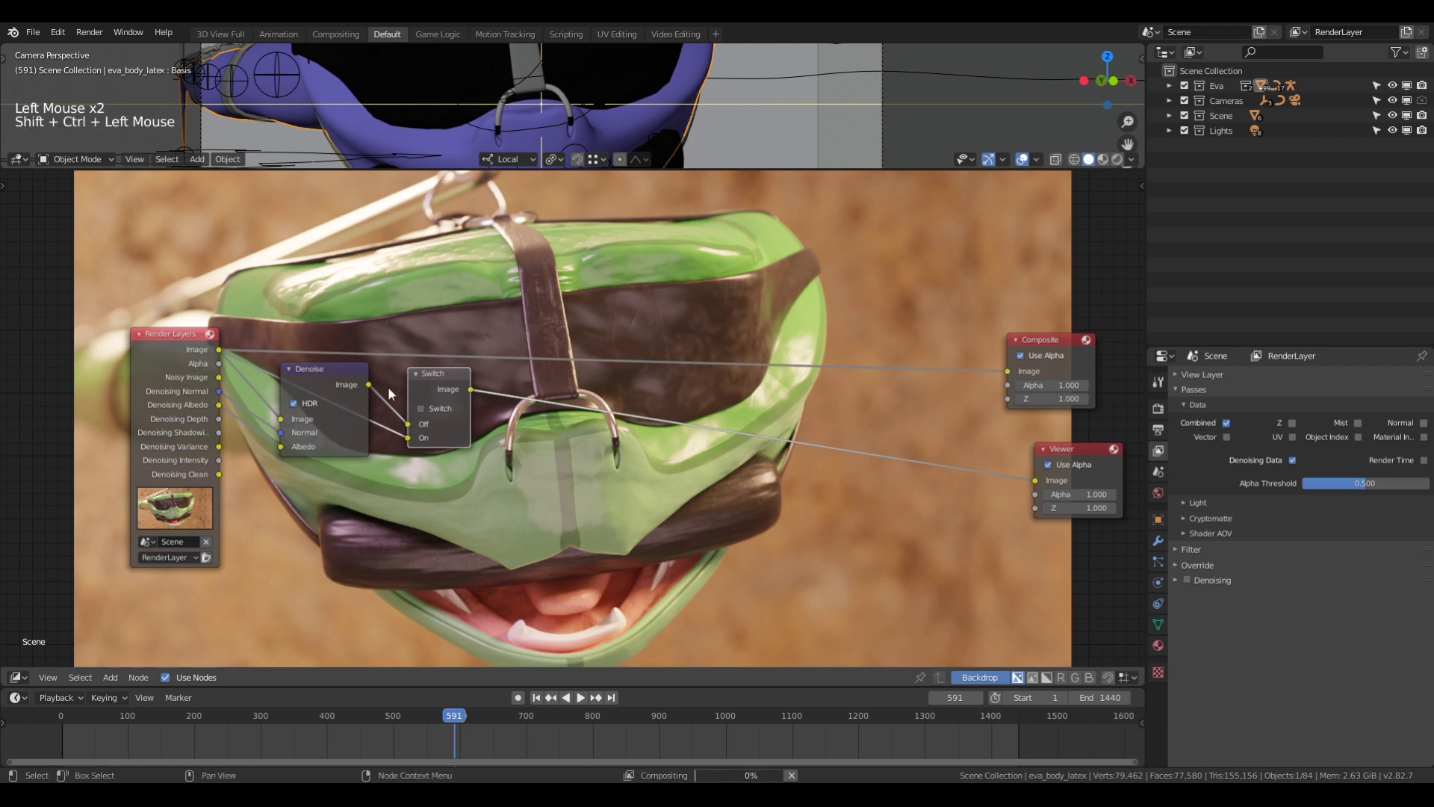
pyautogui.click(170, 376)
pyautogui.click(314, 380)
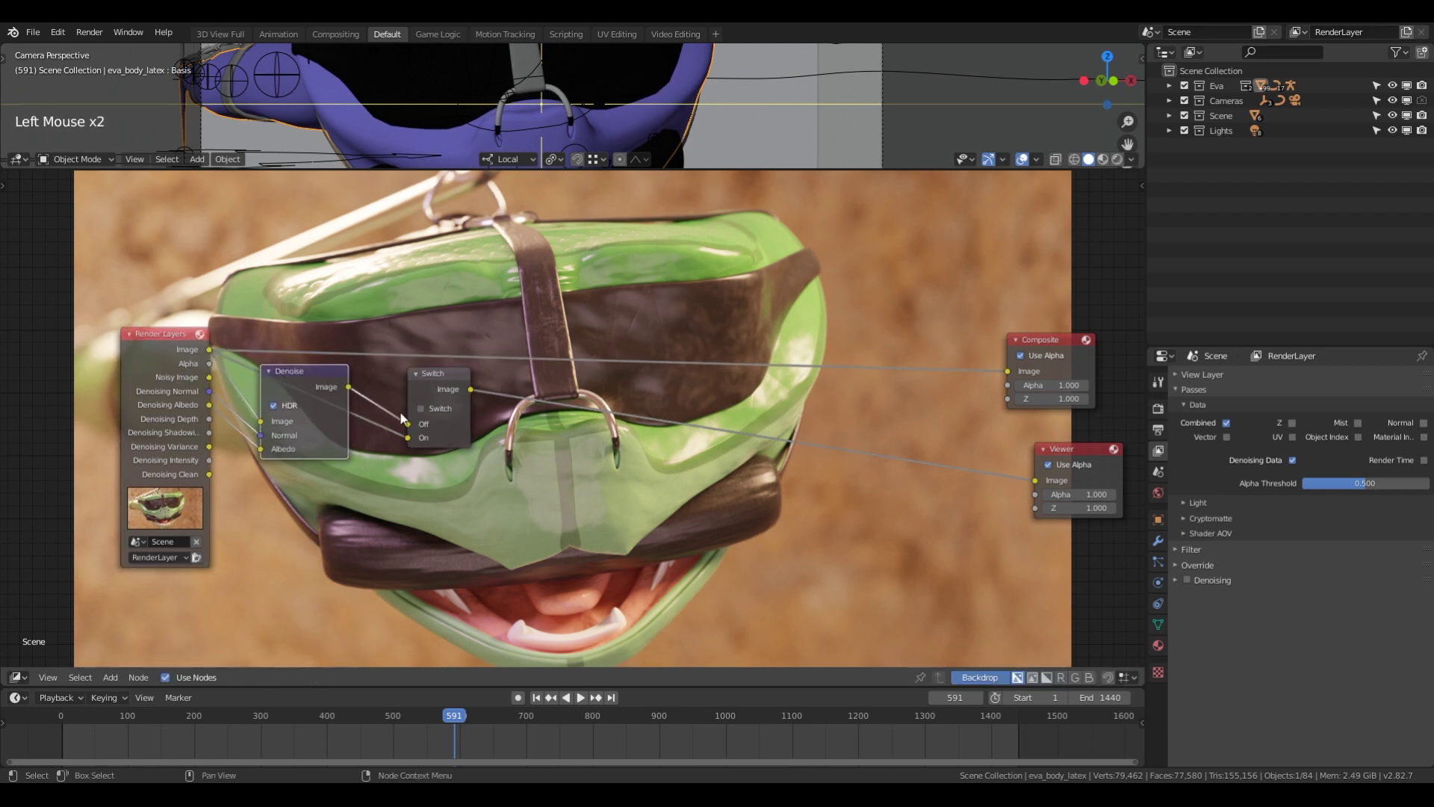
pyautogui.click(425, 414)
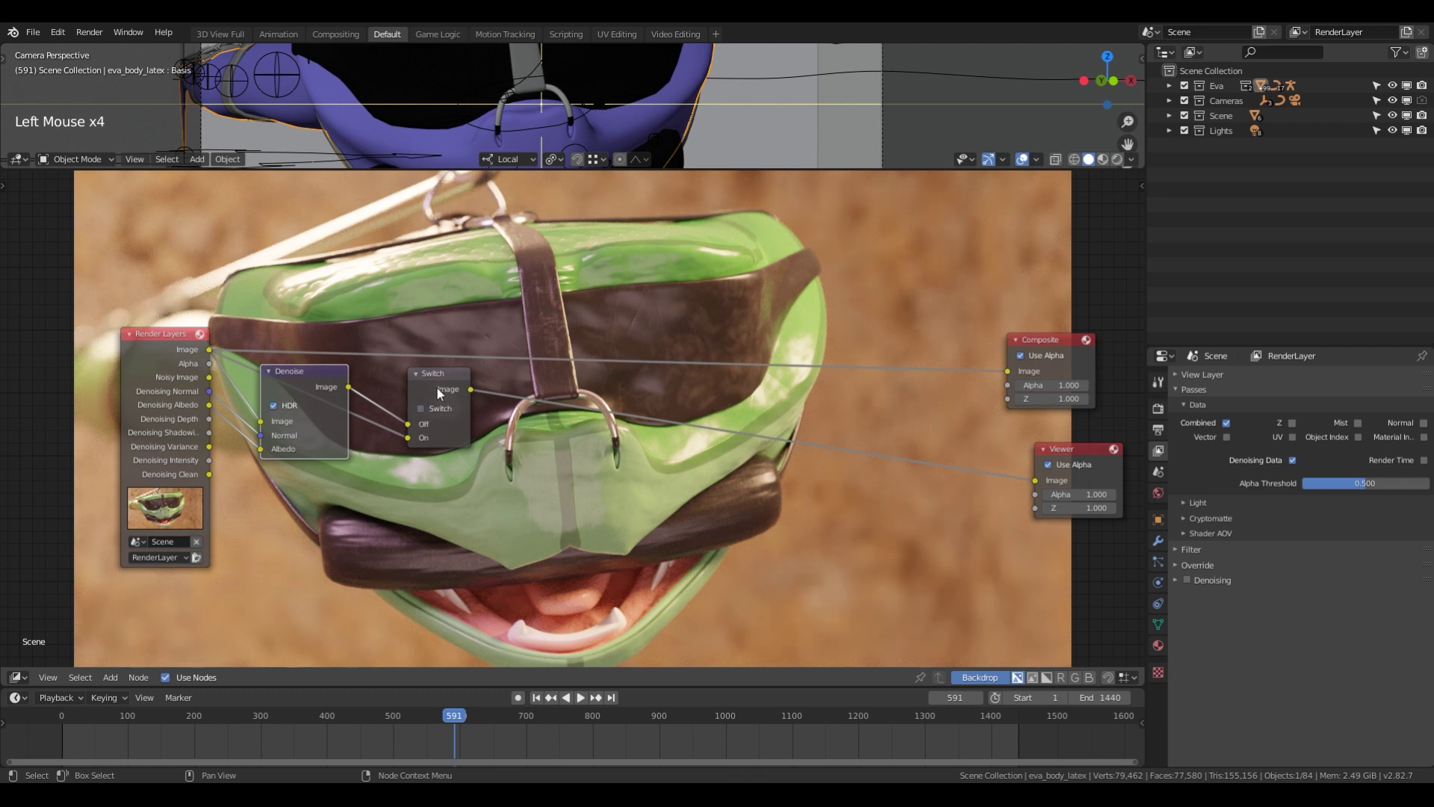
# Move the Switch next to the Viewer and link its output into the Viewer for comparison.
pyautogui.click(301, 384)
pyautogui.click(435, 387)
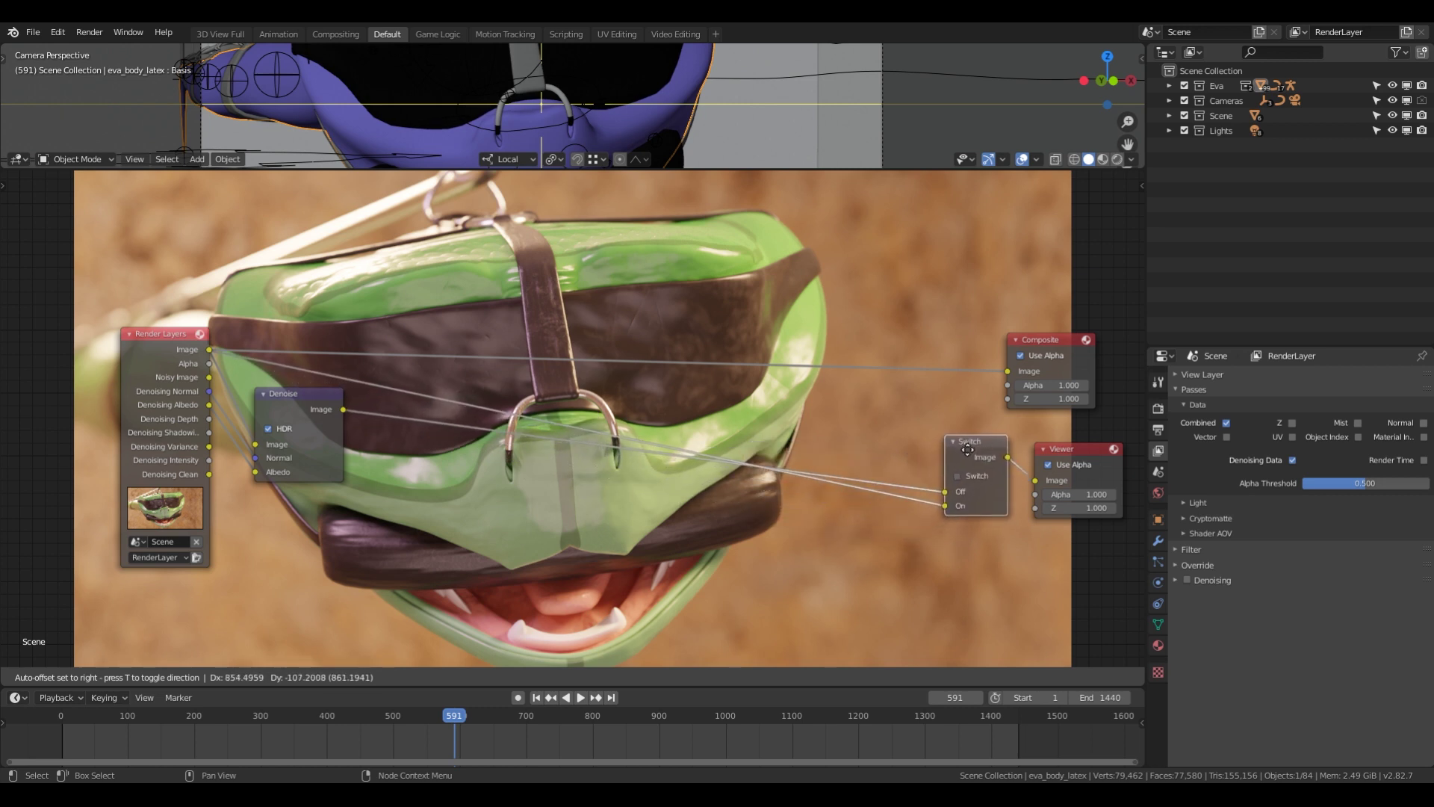
pyautogui.click(165, 384)
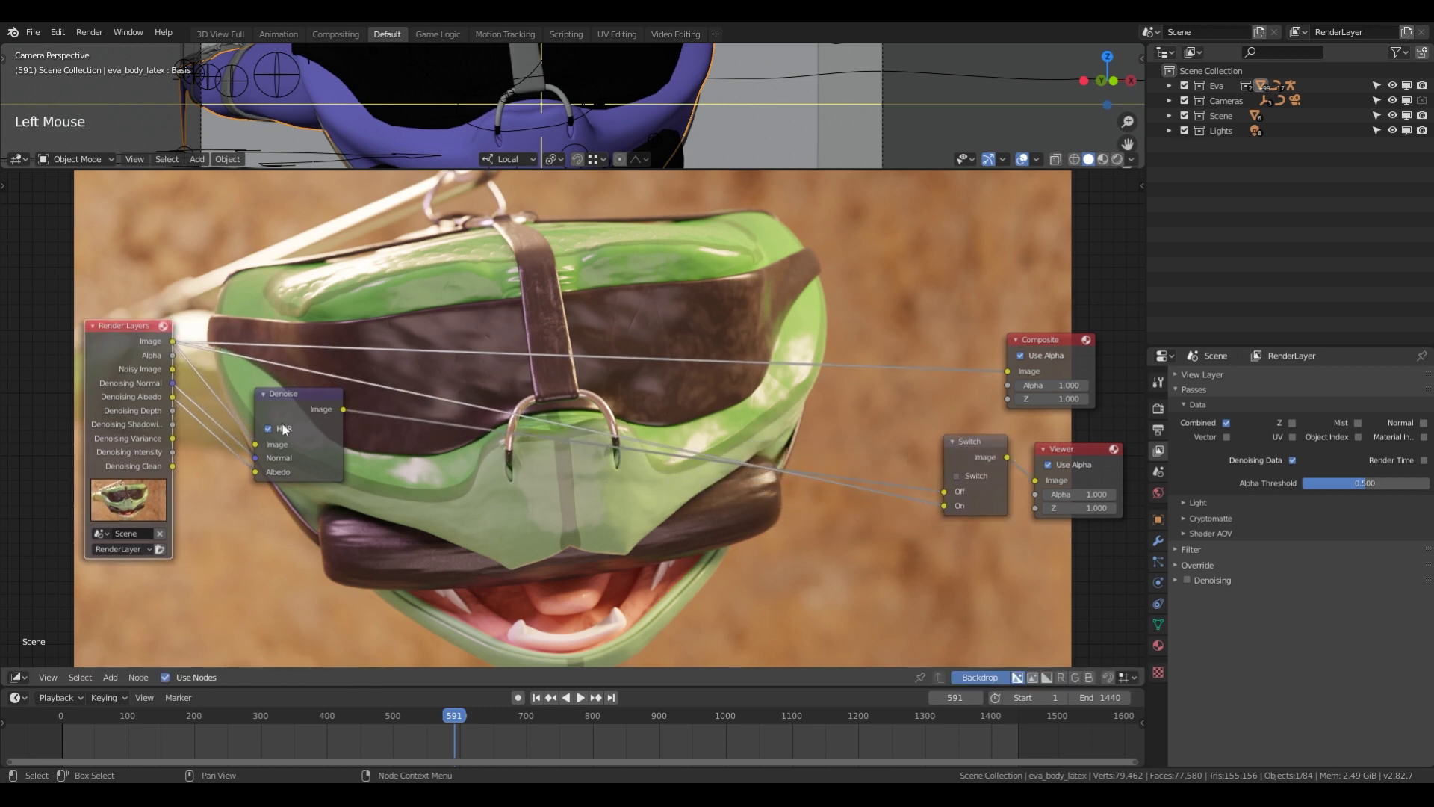
pyautogui.click(295, 406)
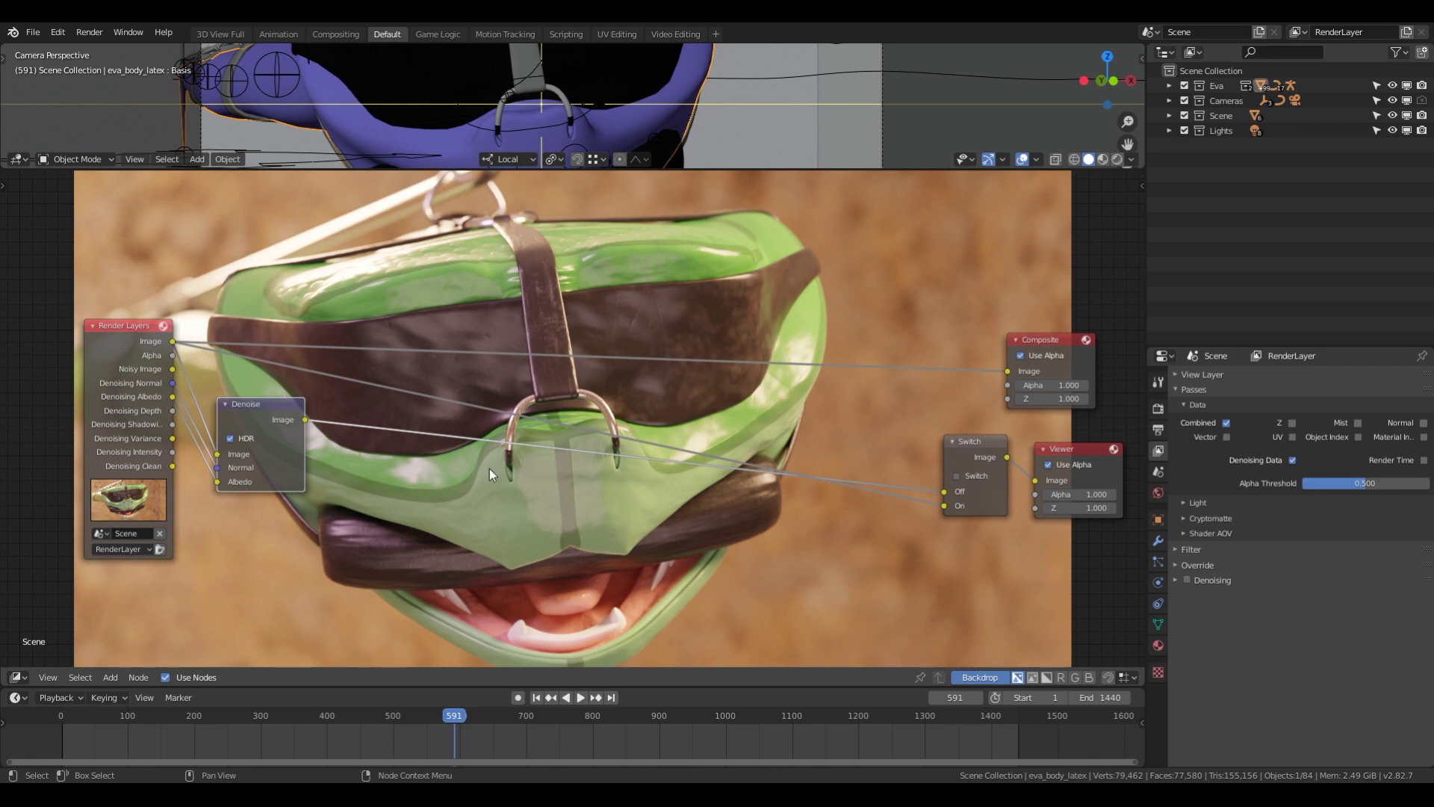
pyautogui.click(138, 408)
pyautogui.click(246, 418)
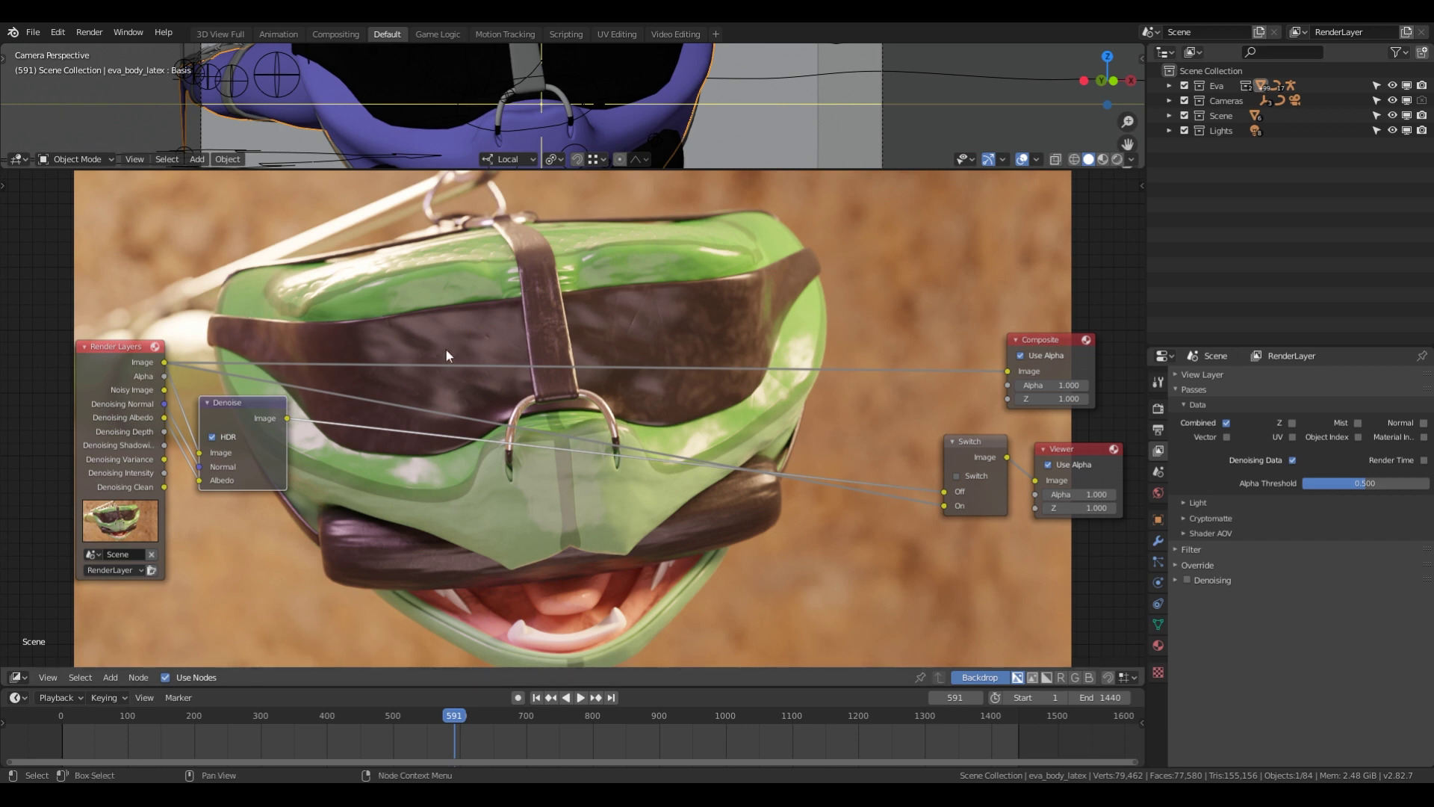
# Insert a Fog Glow Glare (threshold 1.5, size 9) after Denoise and move it above the Denoise node.
pyautogui.press('shift+a')
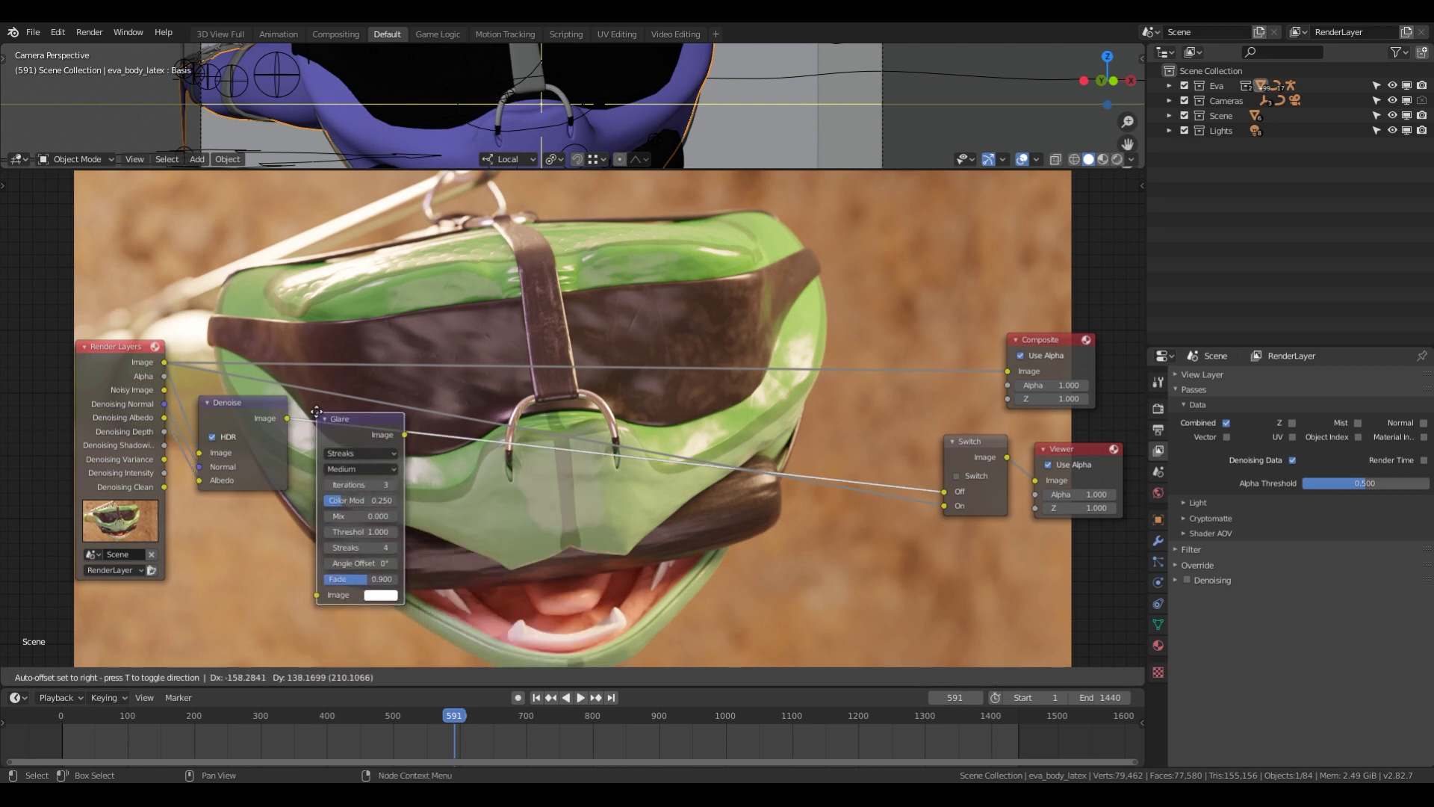
pyautogui.press('g')
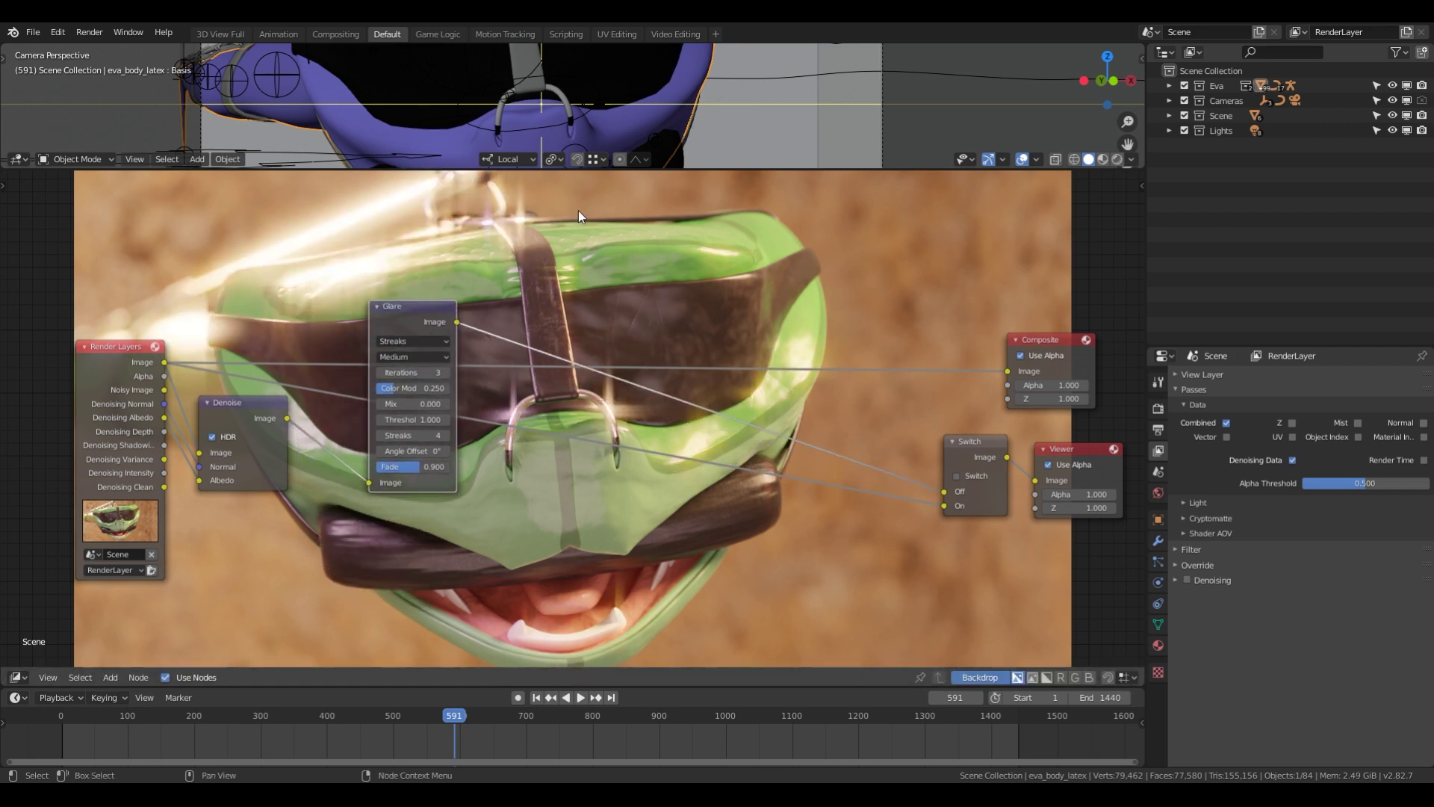
pyautogui.click(428, 348)
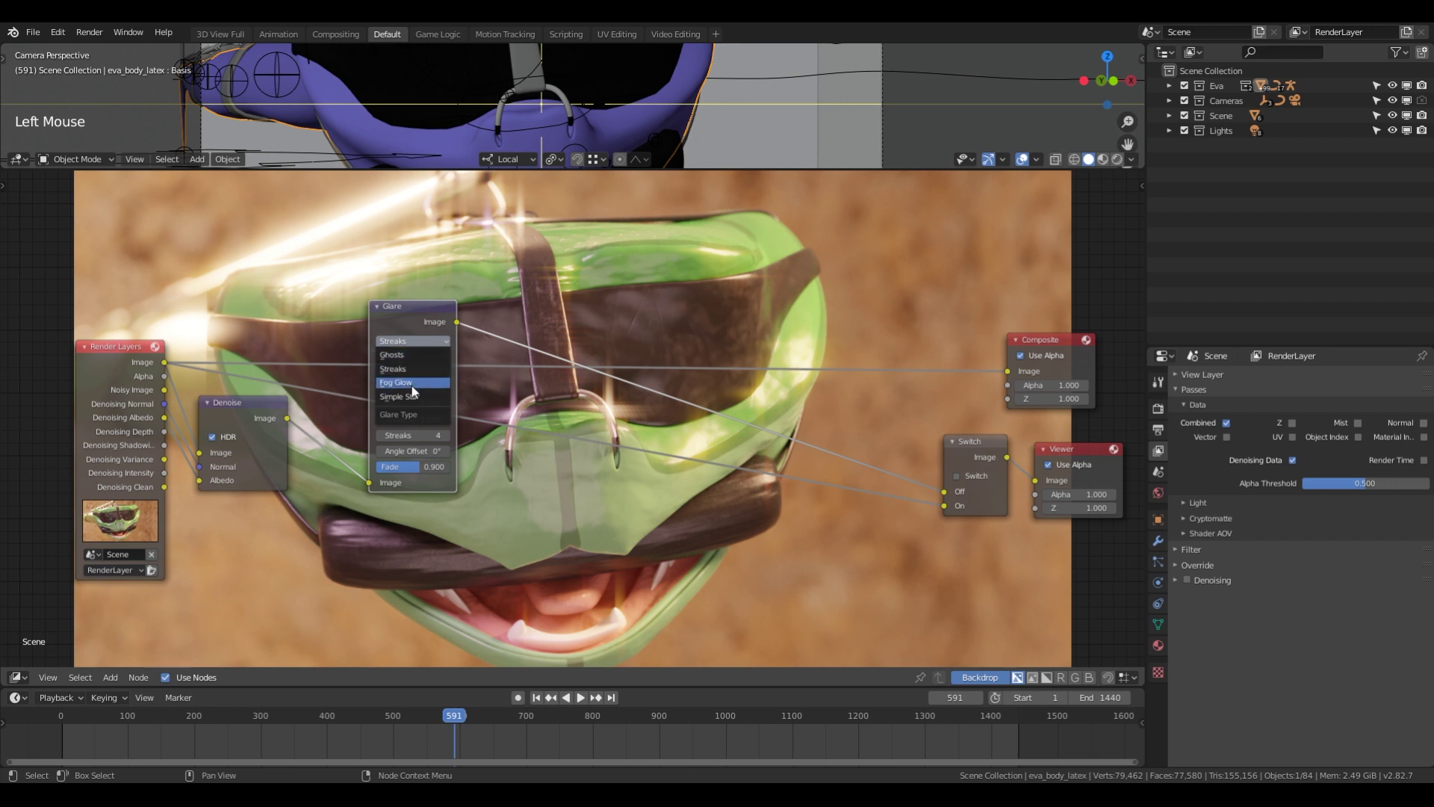
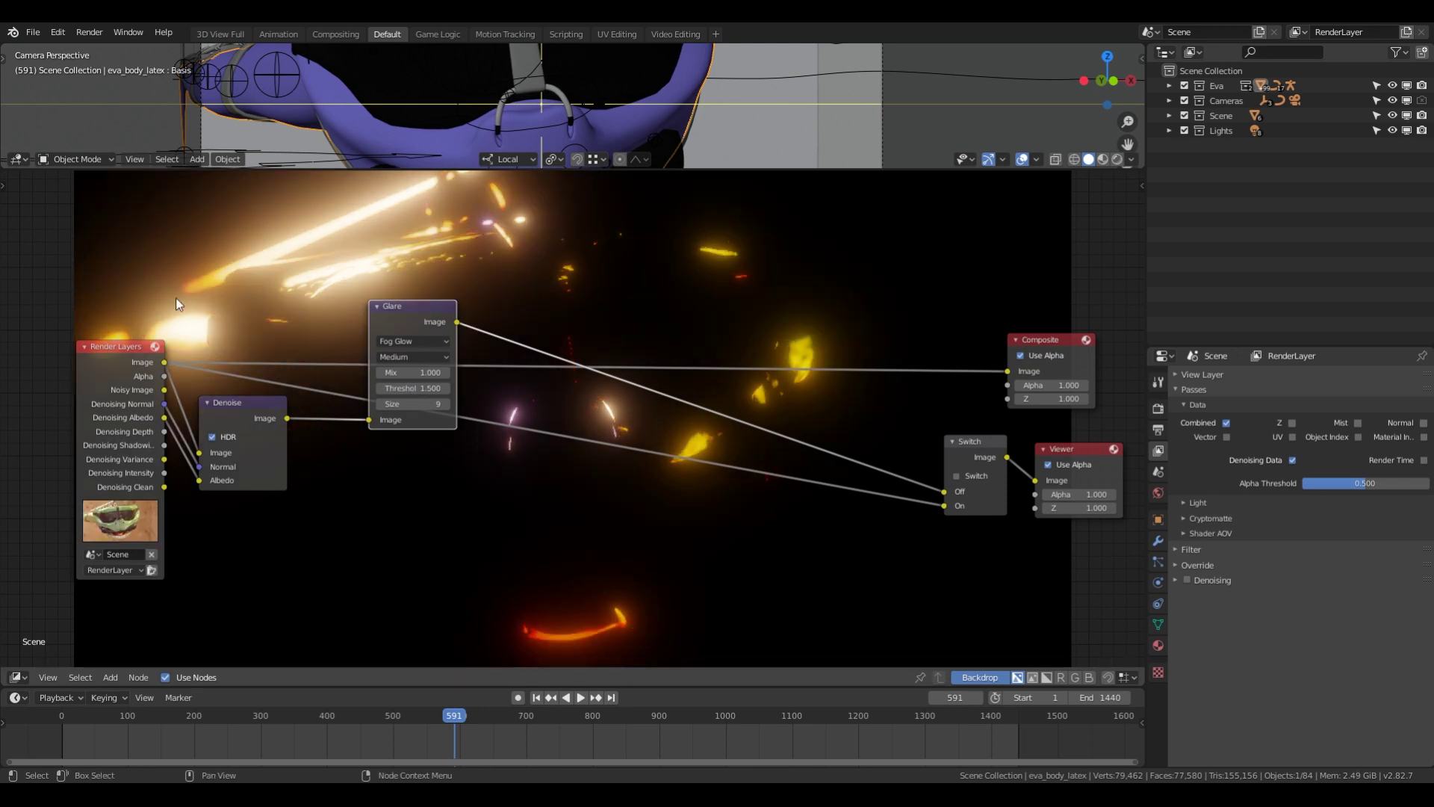
pyautogui.click(402, 313)
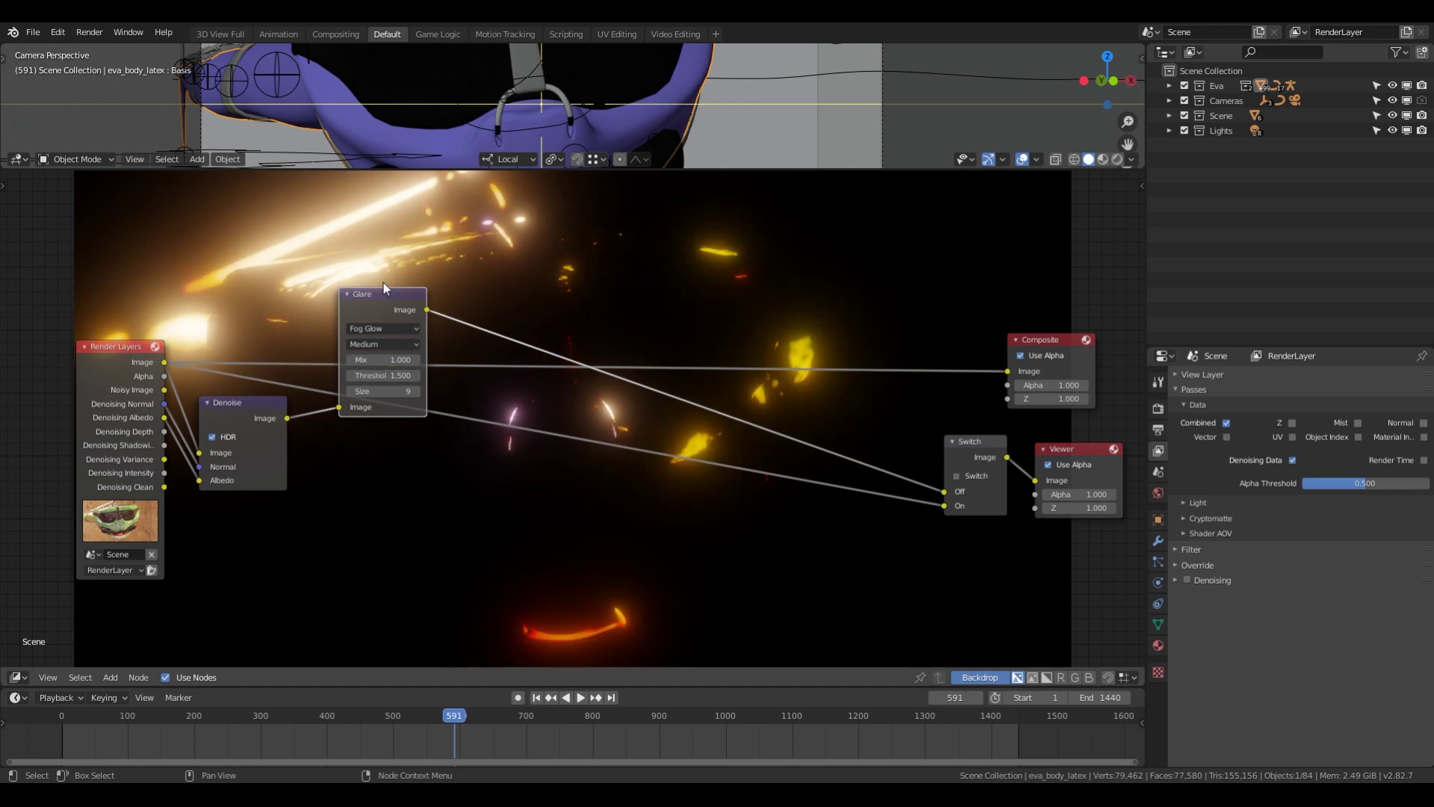
pyautogui.click(370, 301)
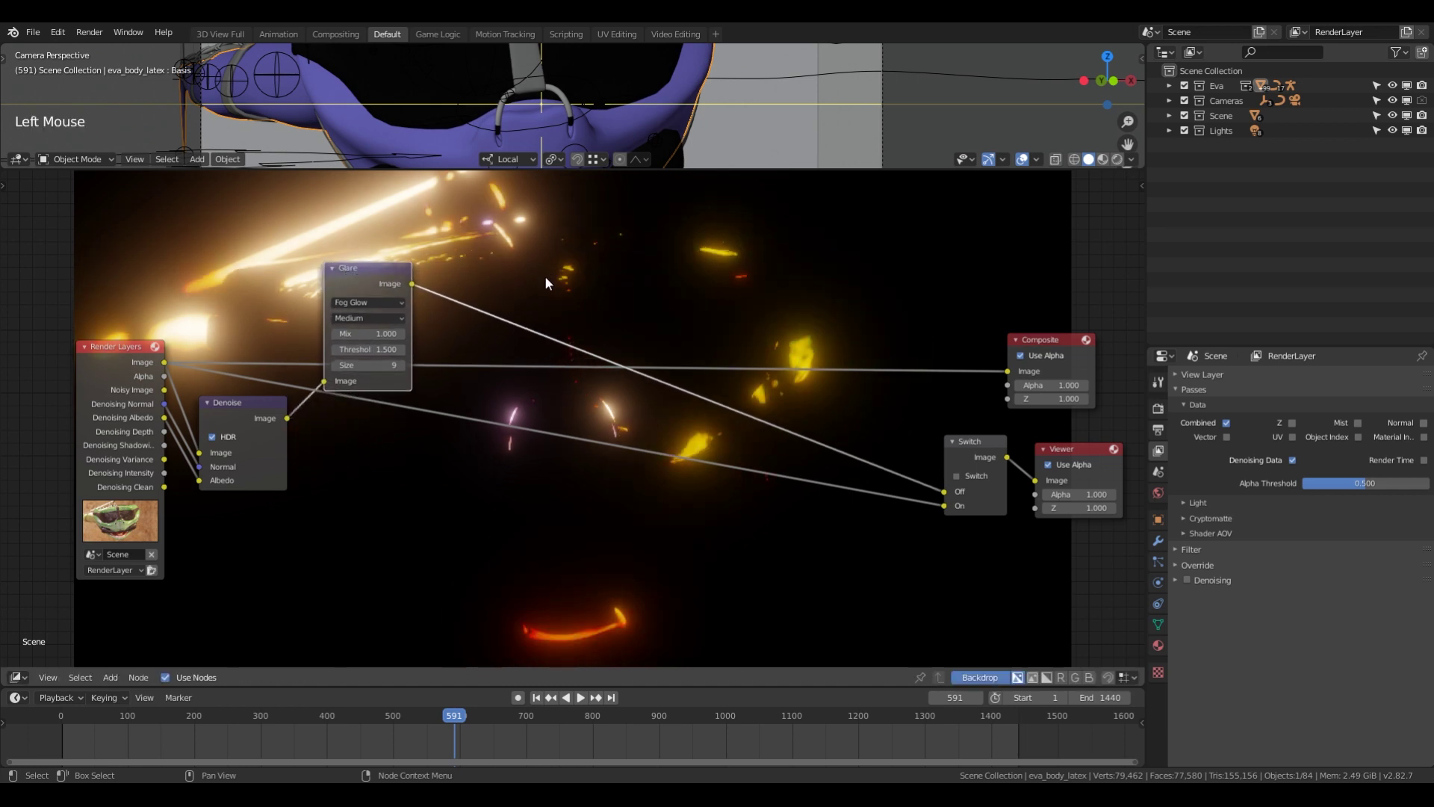
# Drop a Mix node set to Add on the link, with Glare and Denoise outputs as its inputs.
pyautogui.press('shift+a')
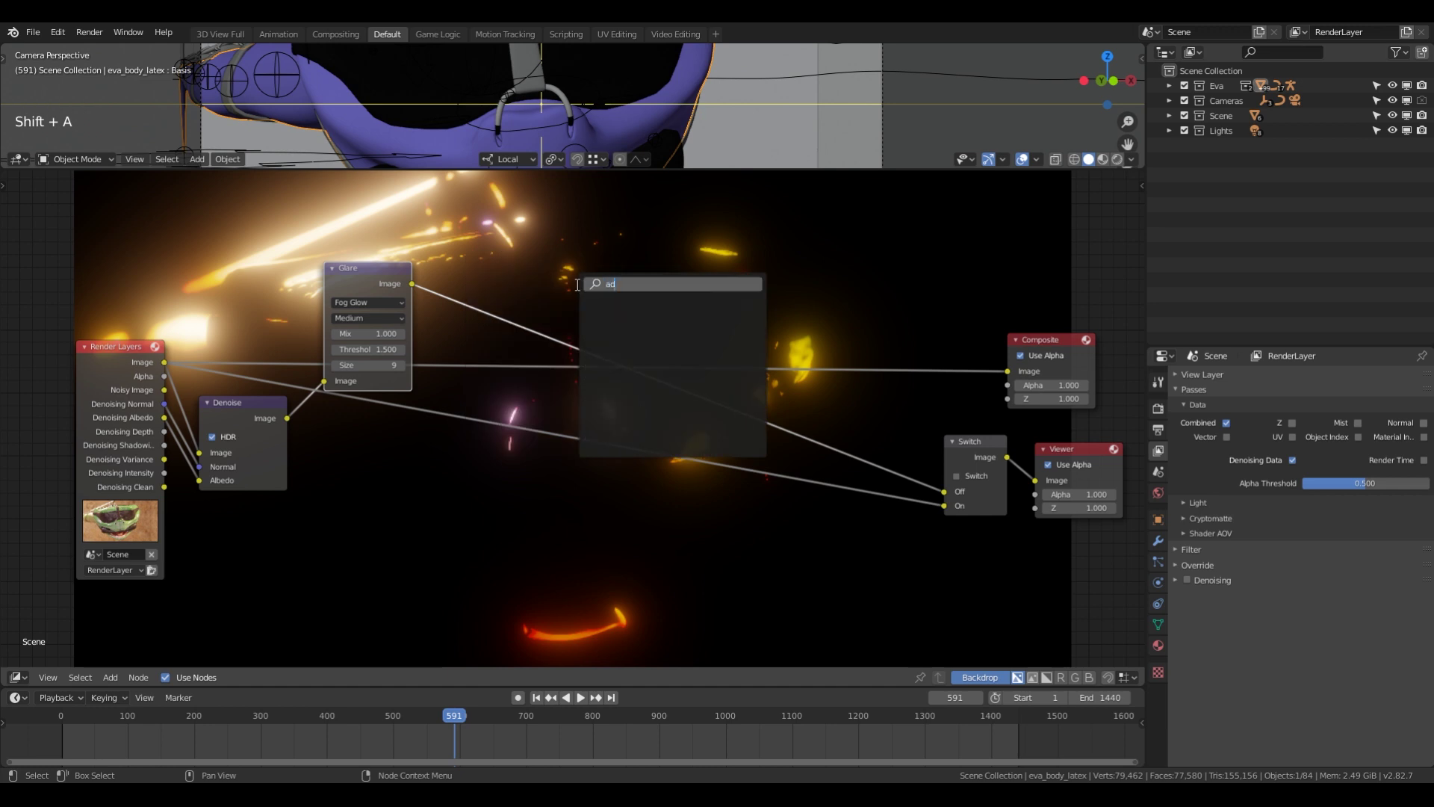
pyautogui.press('BackSpace')
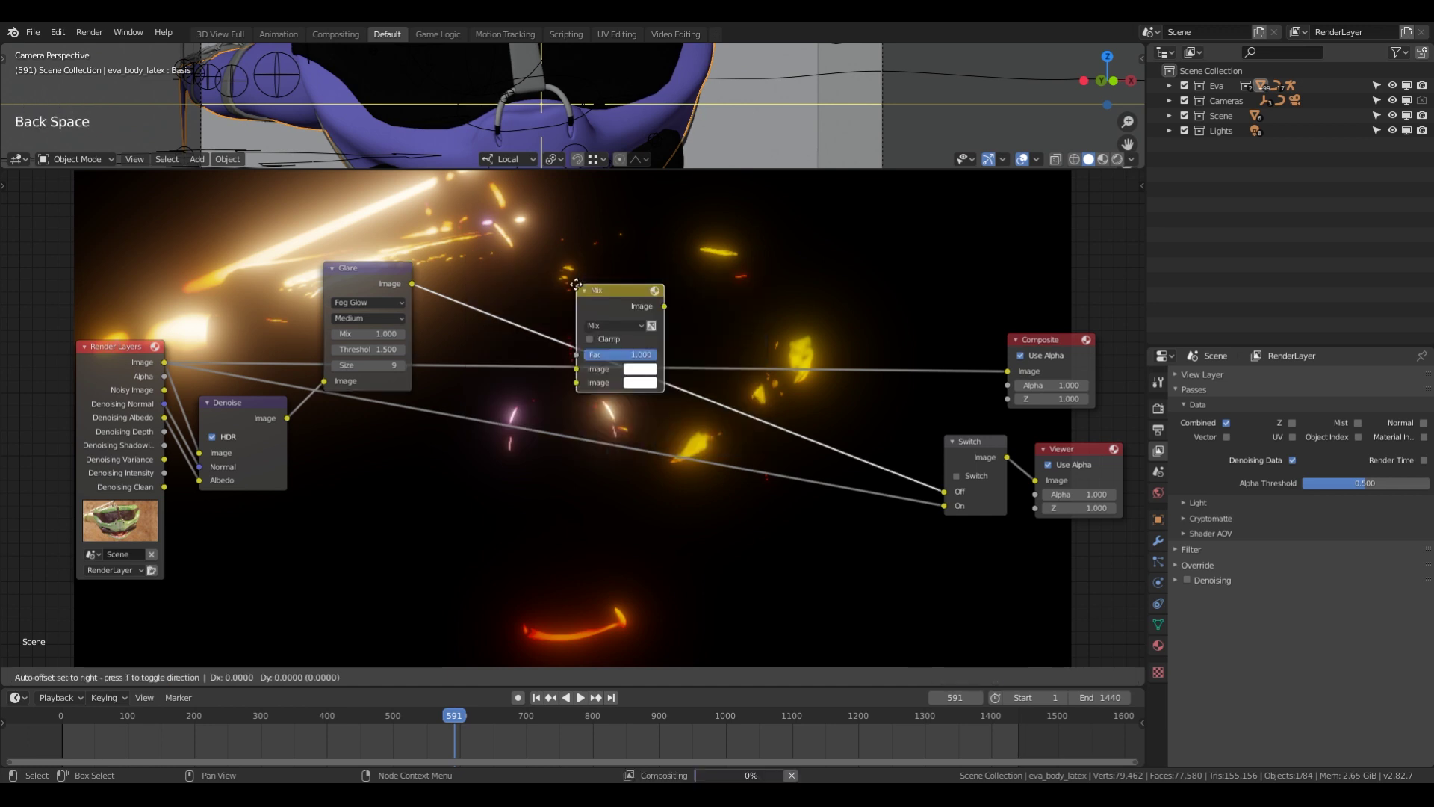
pyautogui.press('g')
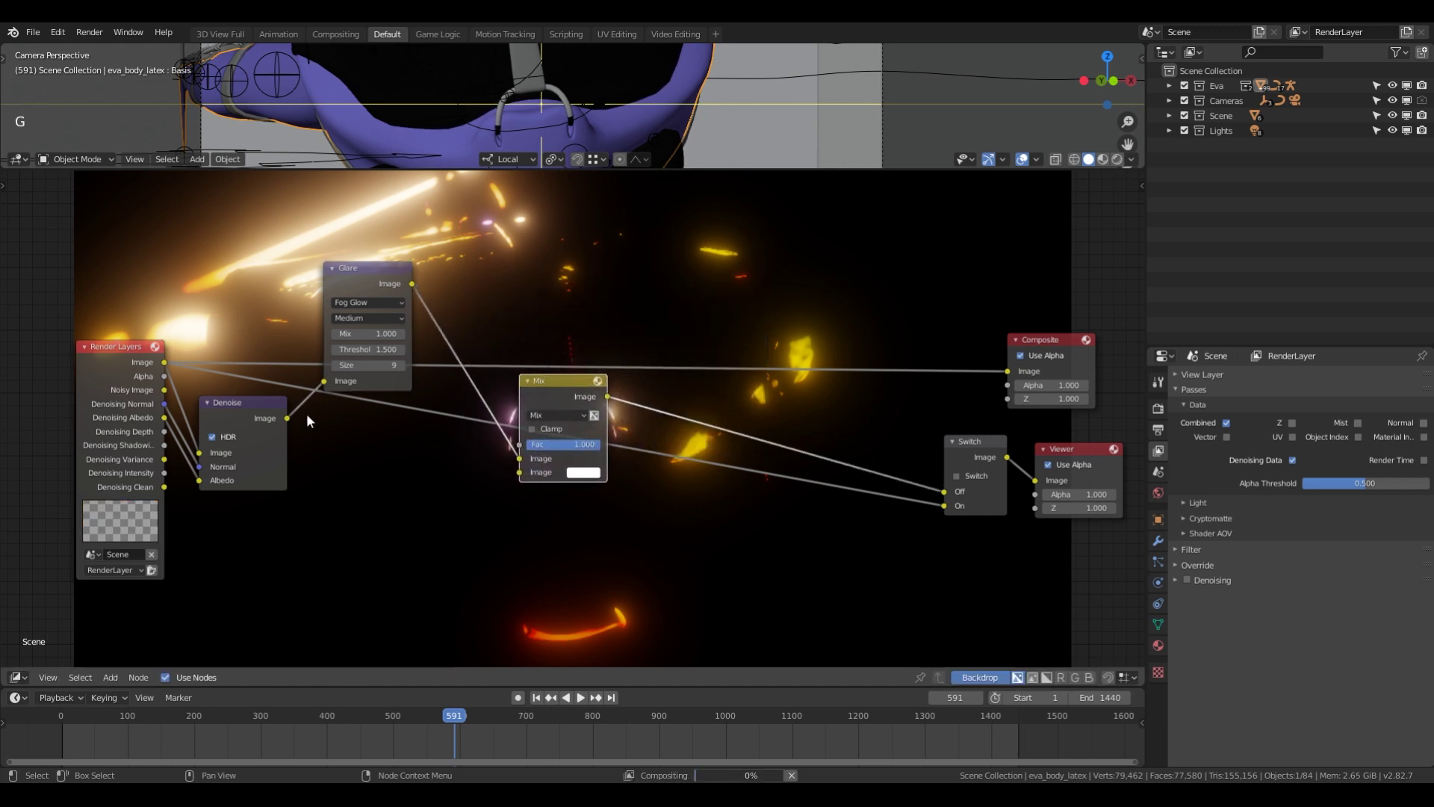
pyautogui.click(300, 425)
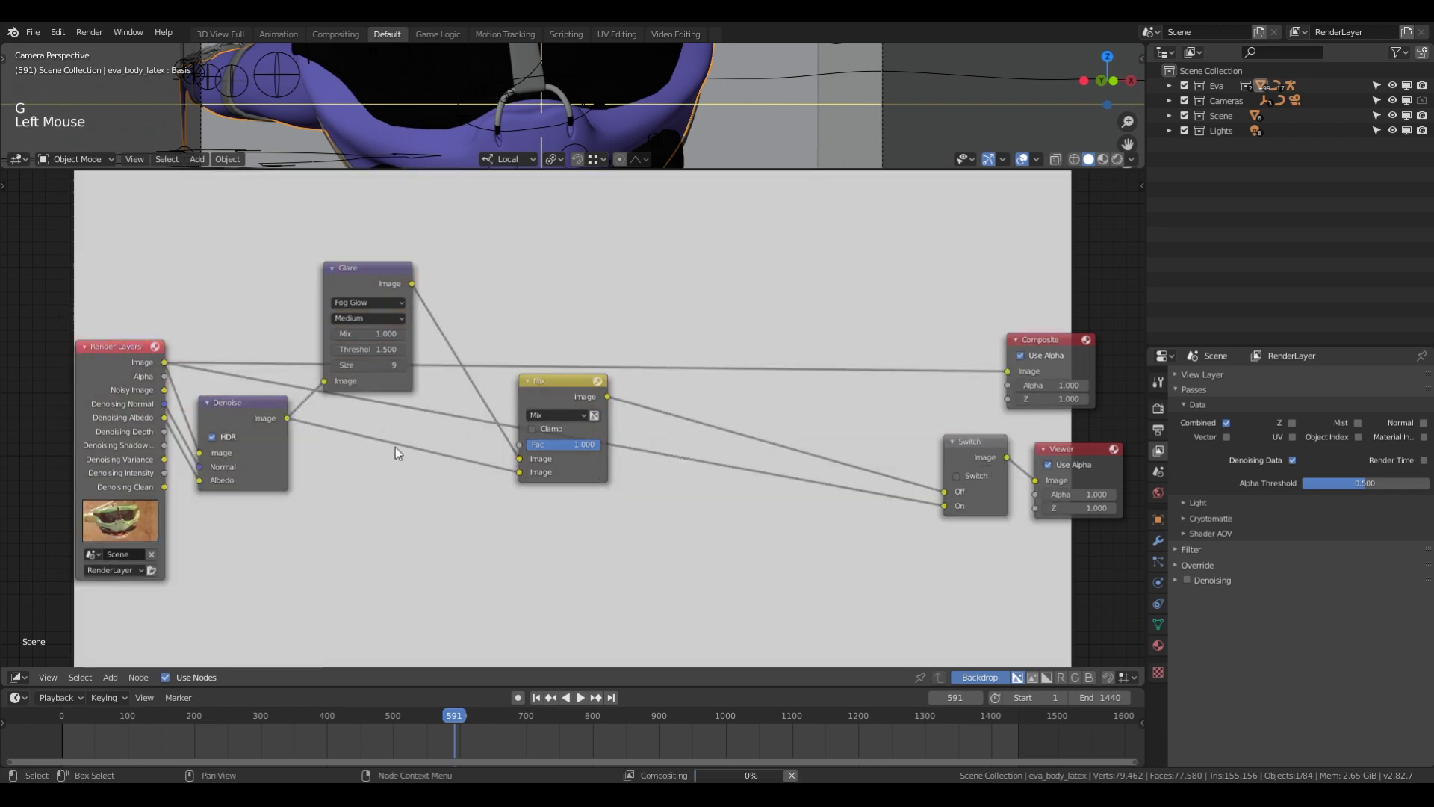
pyautogui.click(549, 419)
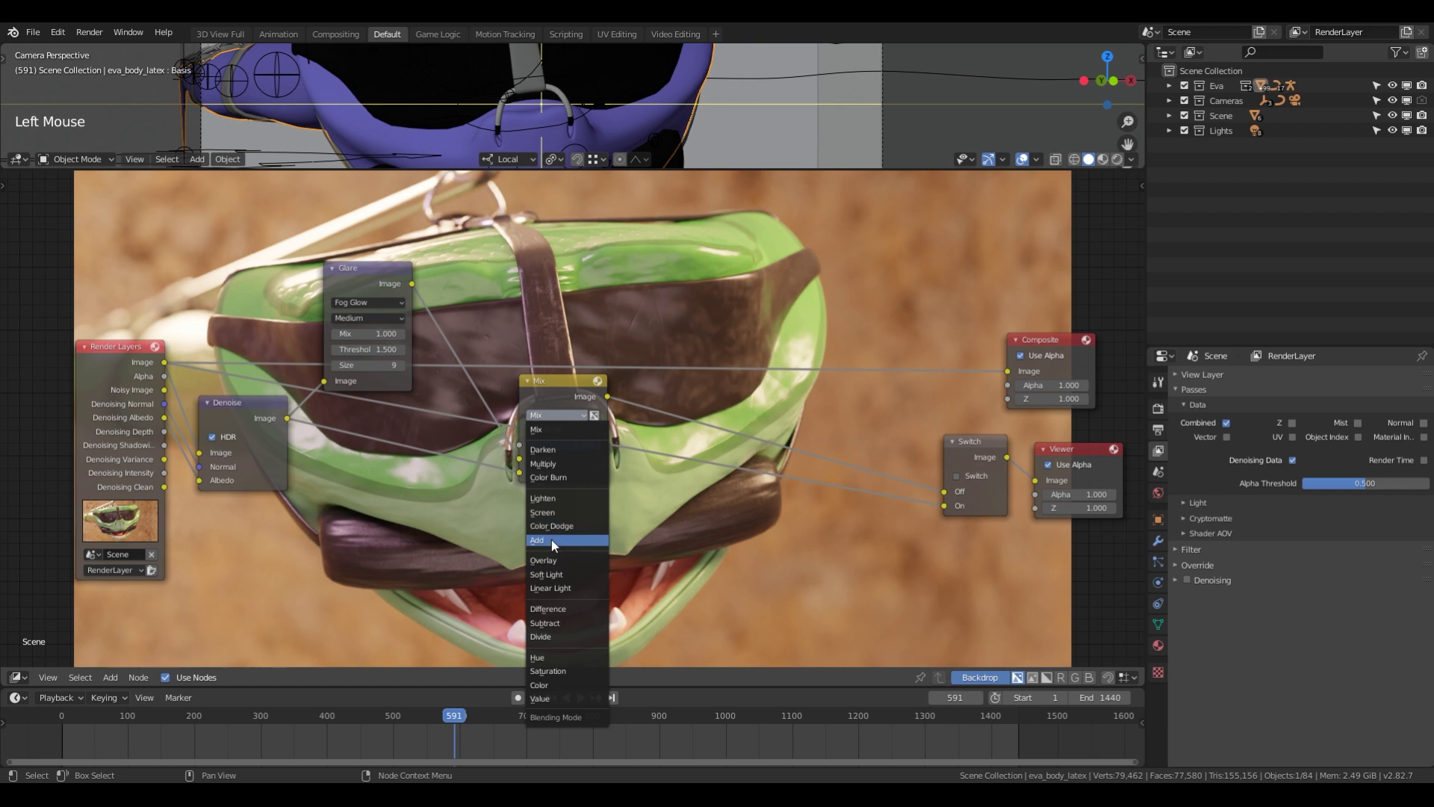
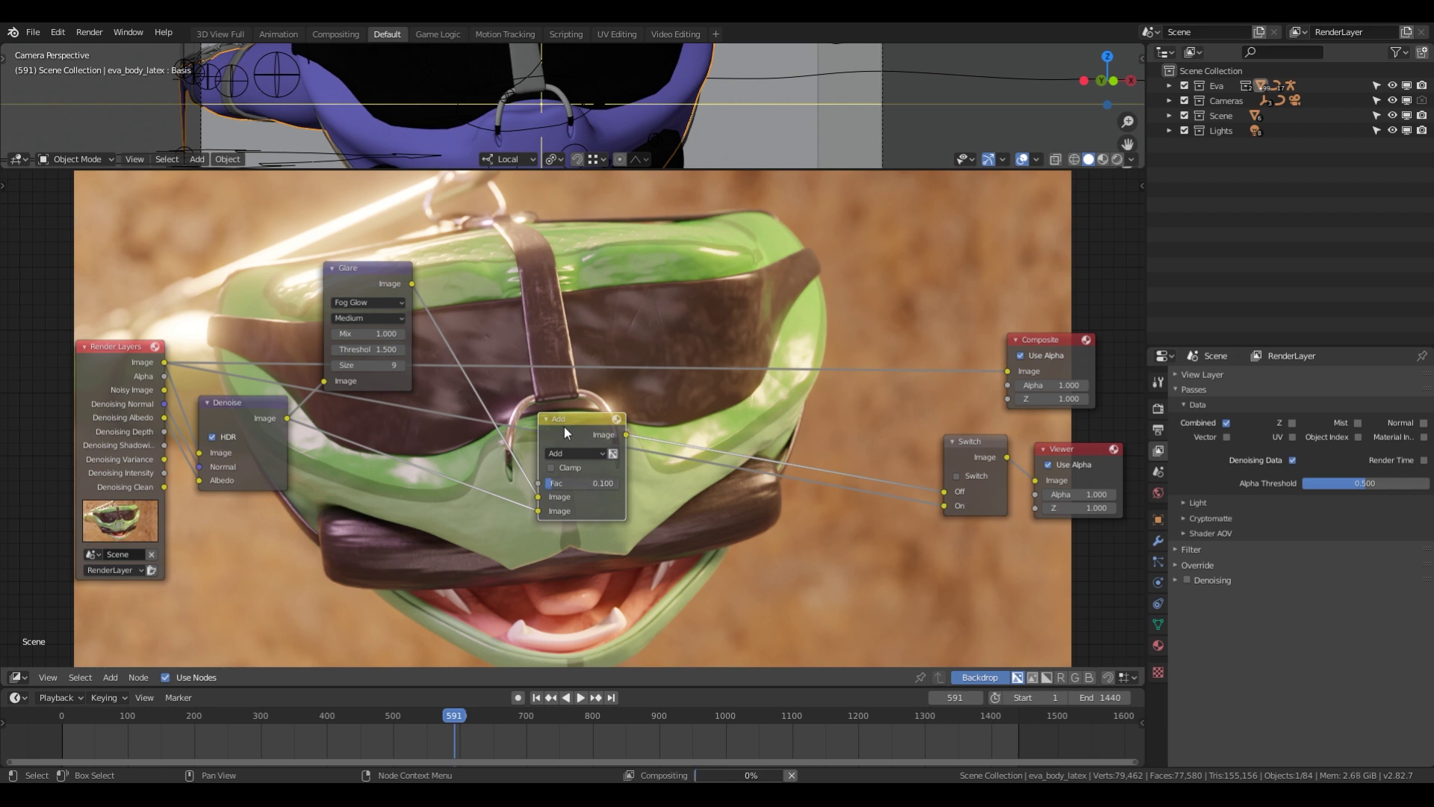
pyautogui.click(566, 428)
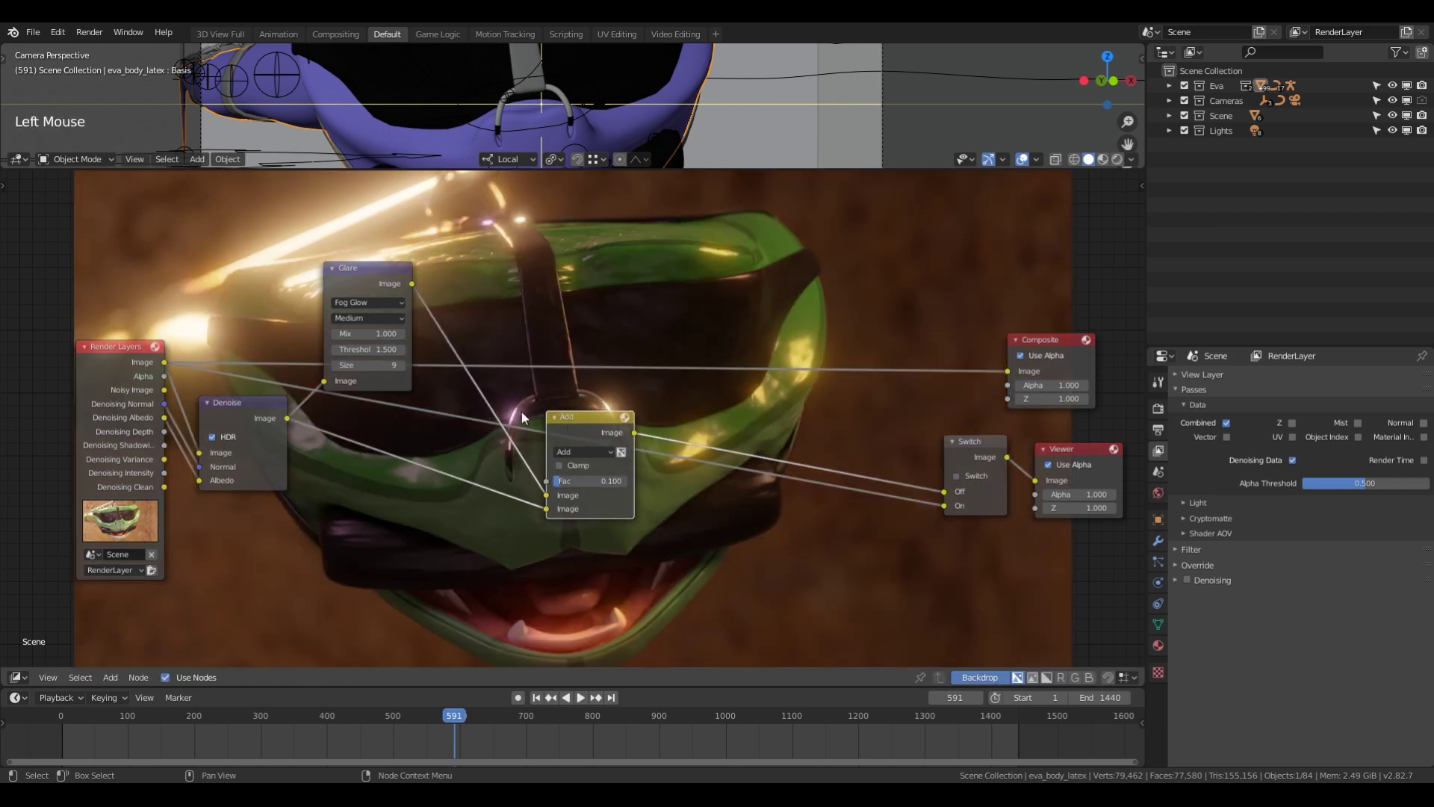
pyautogui.click(259, 411)
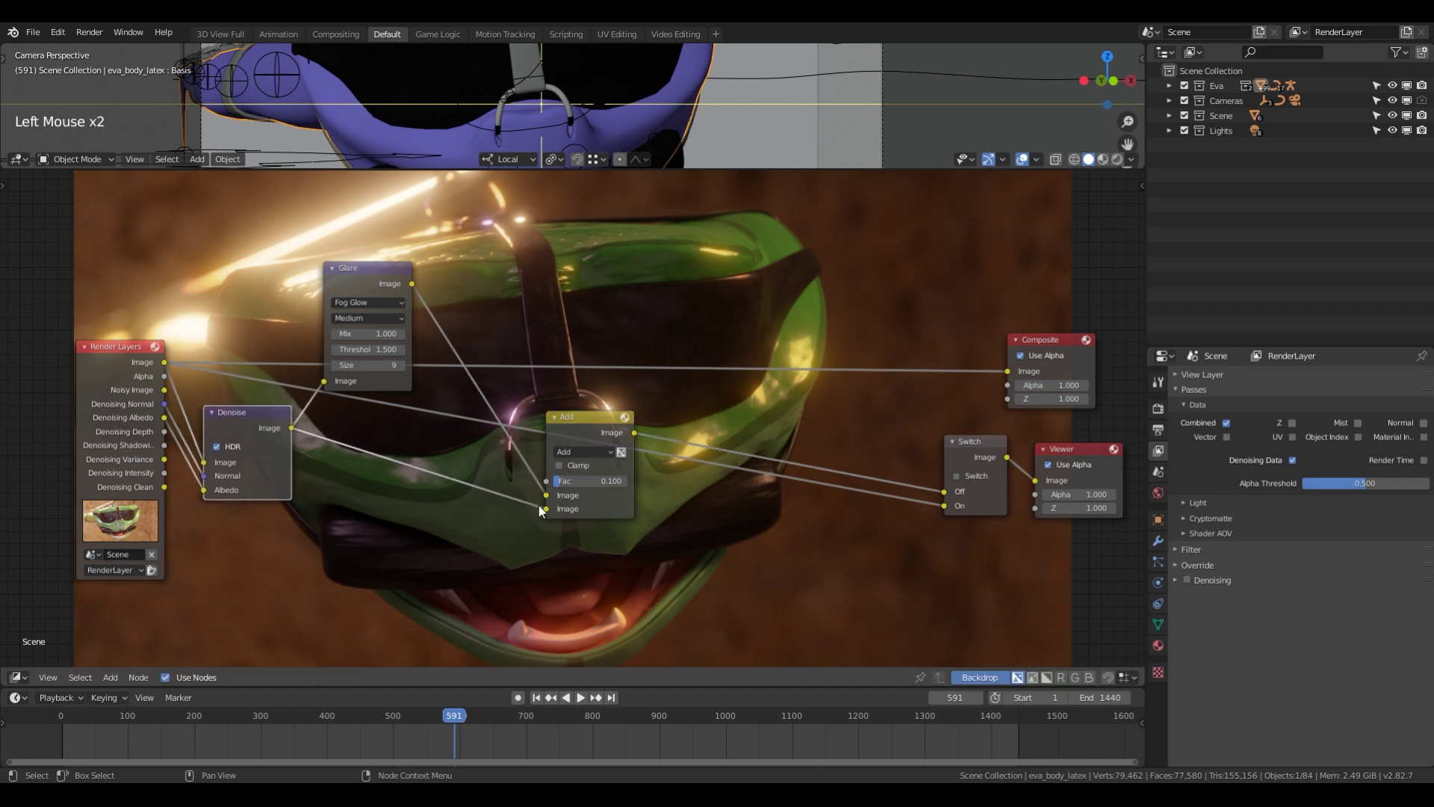
pyautogui.click(551, 501)
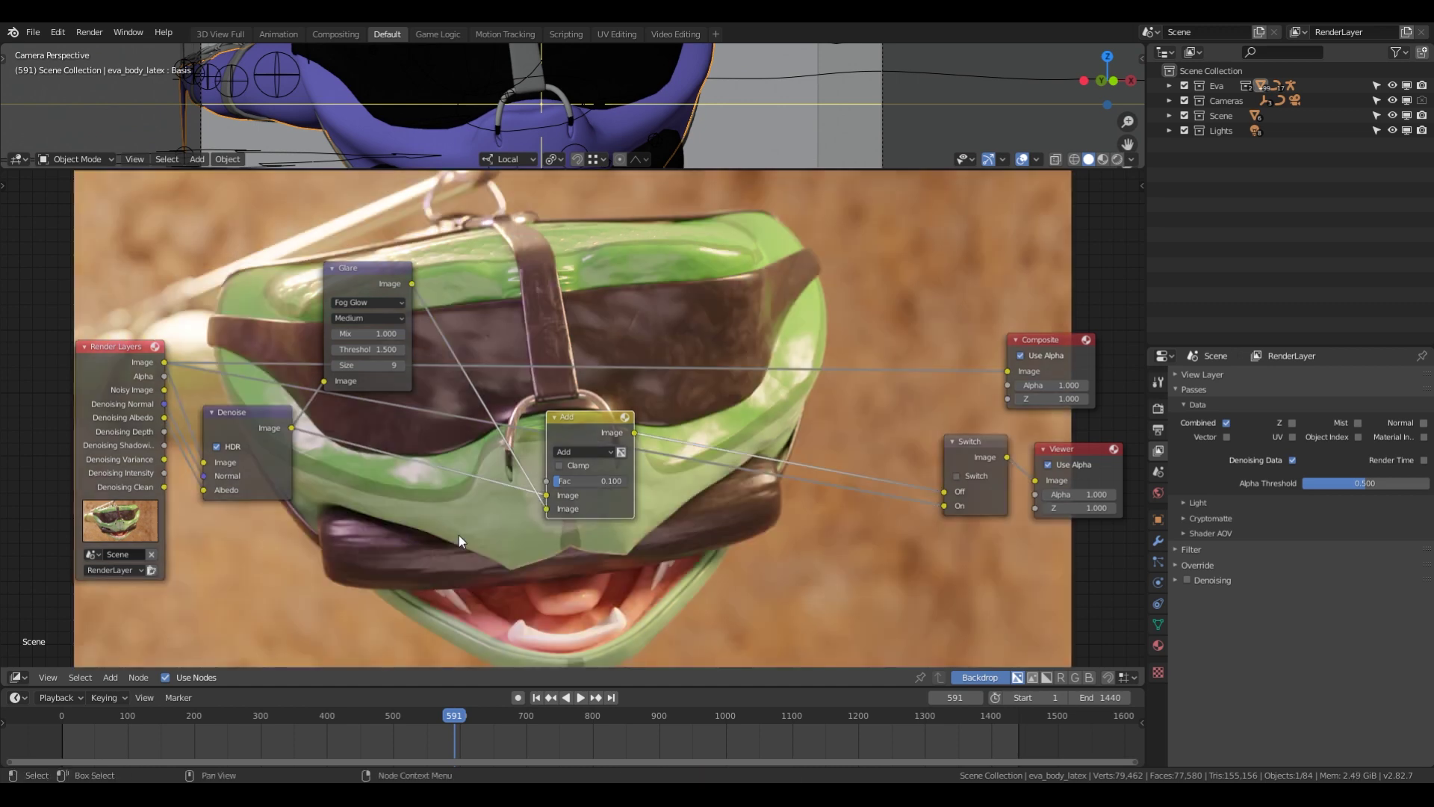
# Nudge the Add and Glare nodes into place and mute/unmute the Add node to compare the glow.
pyautogui.click(578, 430)
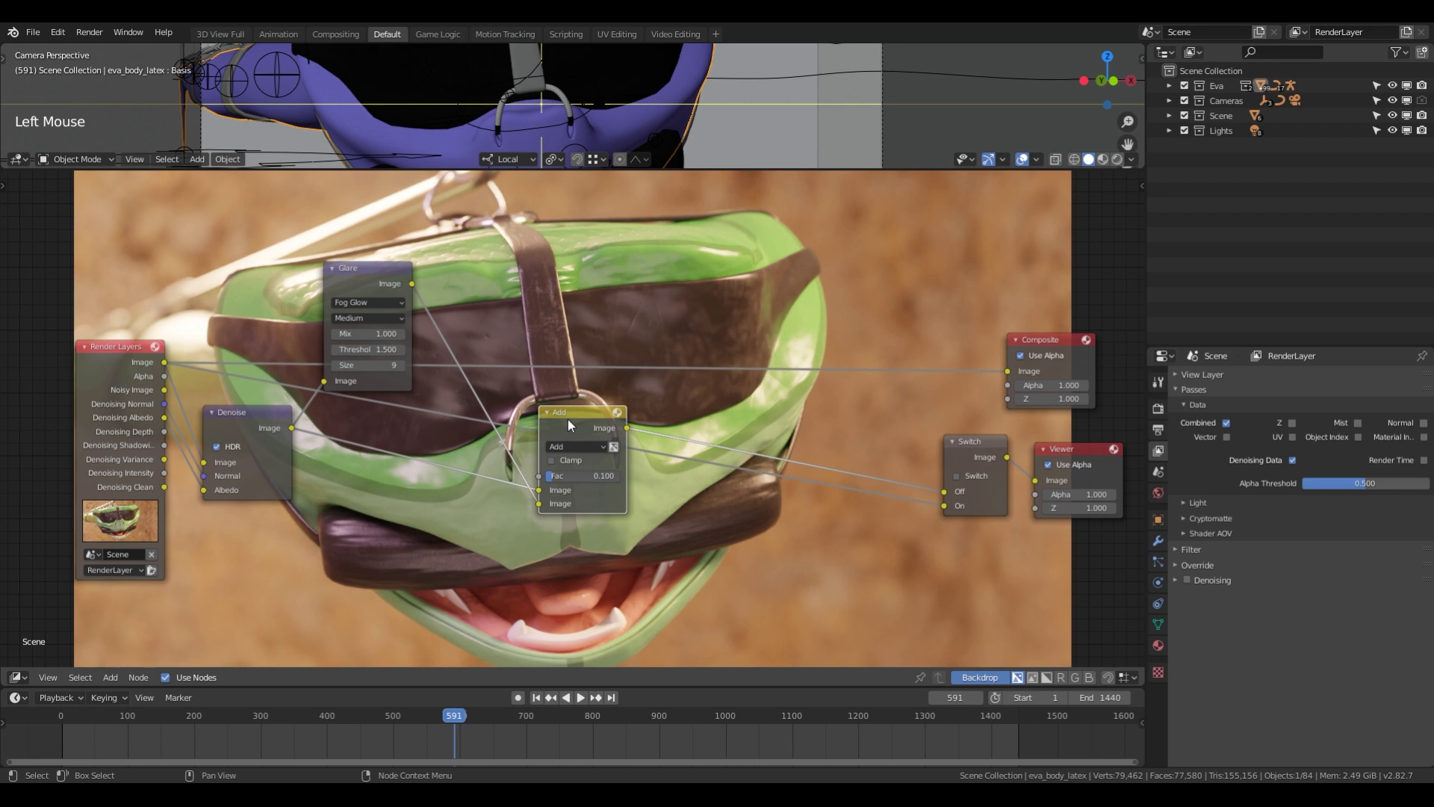
pyautogui.press('m')
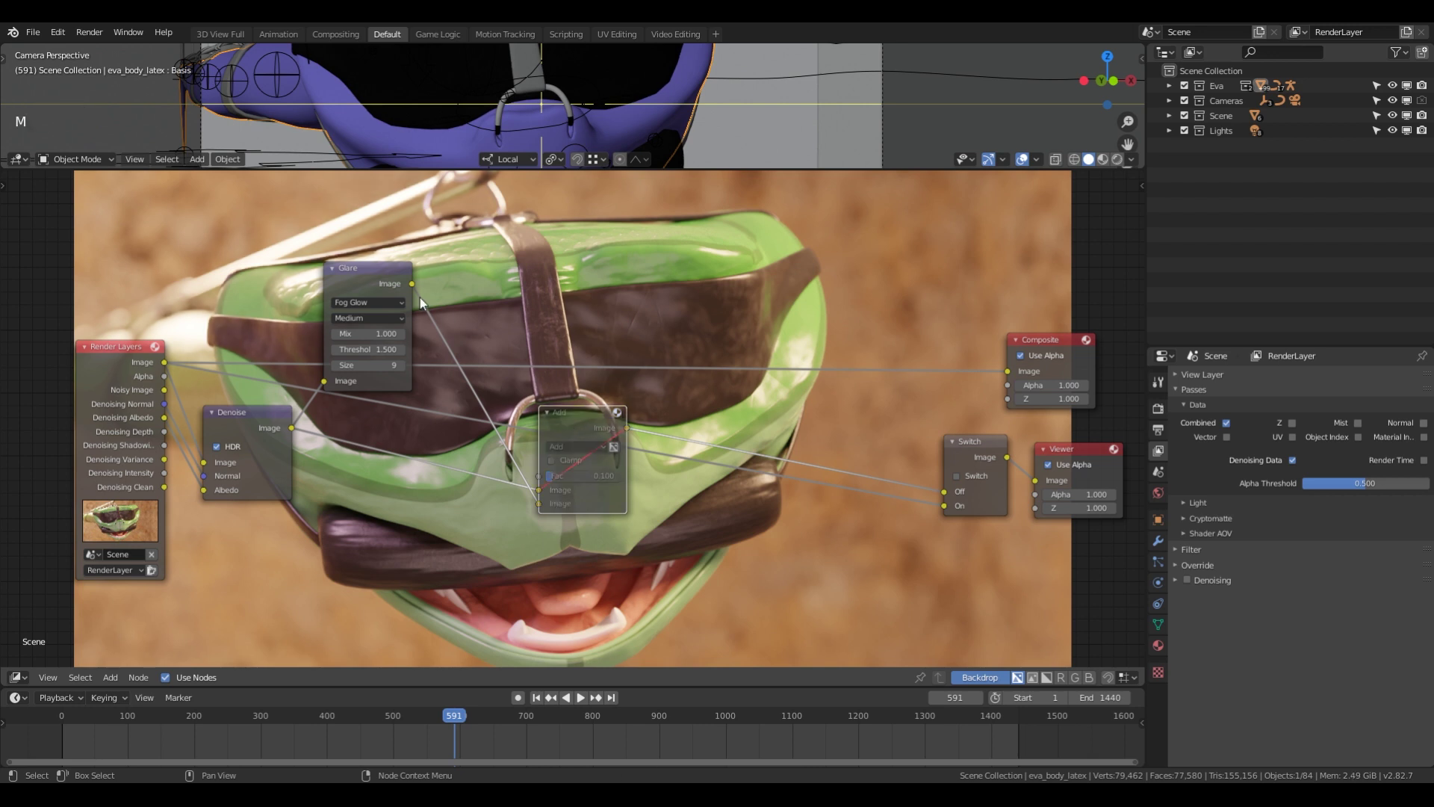
pyautogui.click(371, 281)
pyautogui.click(575, 430)
pyautogui.press('m')
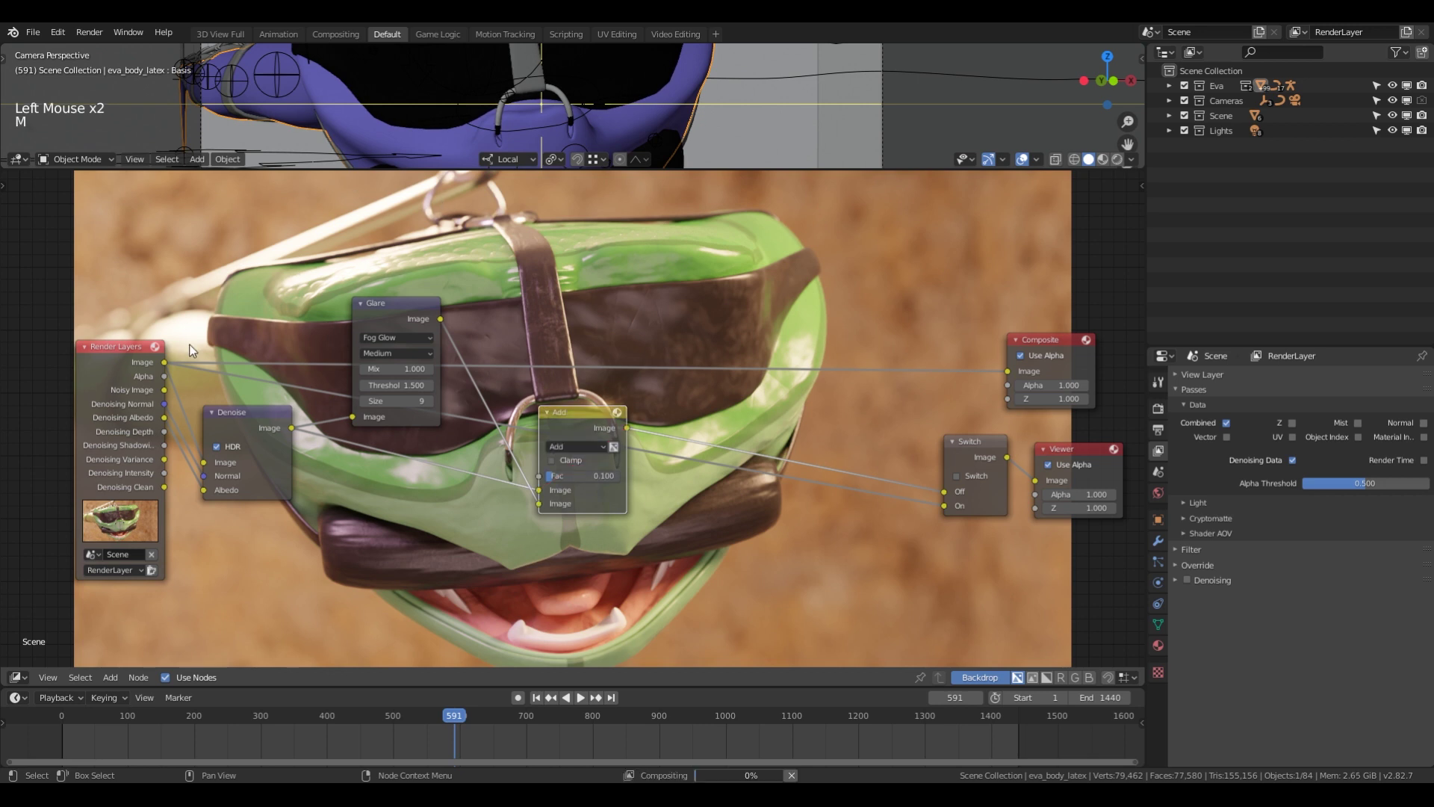
pyautogui.press('m')
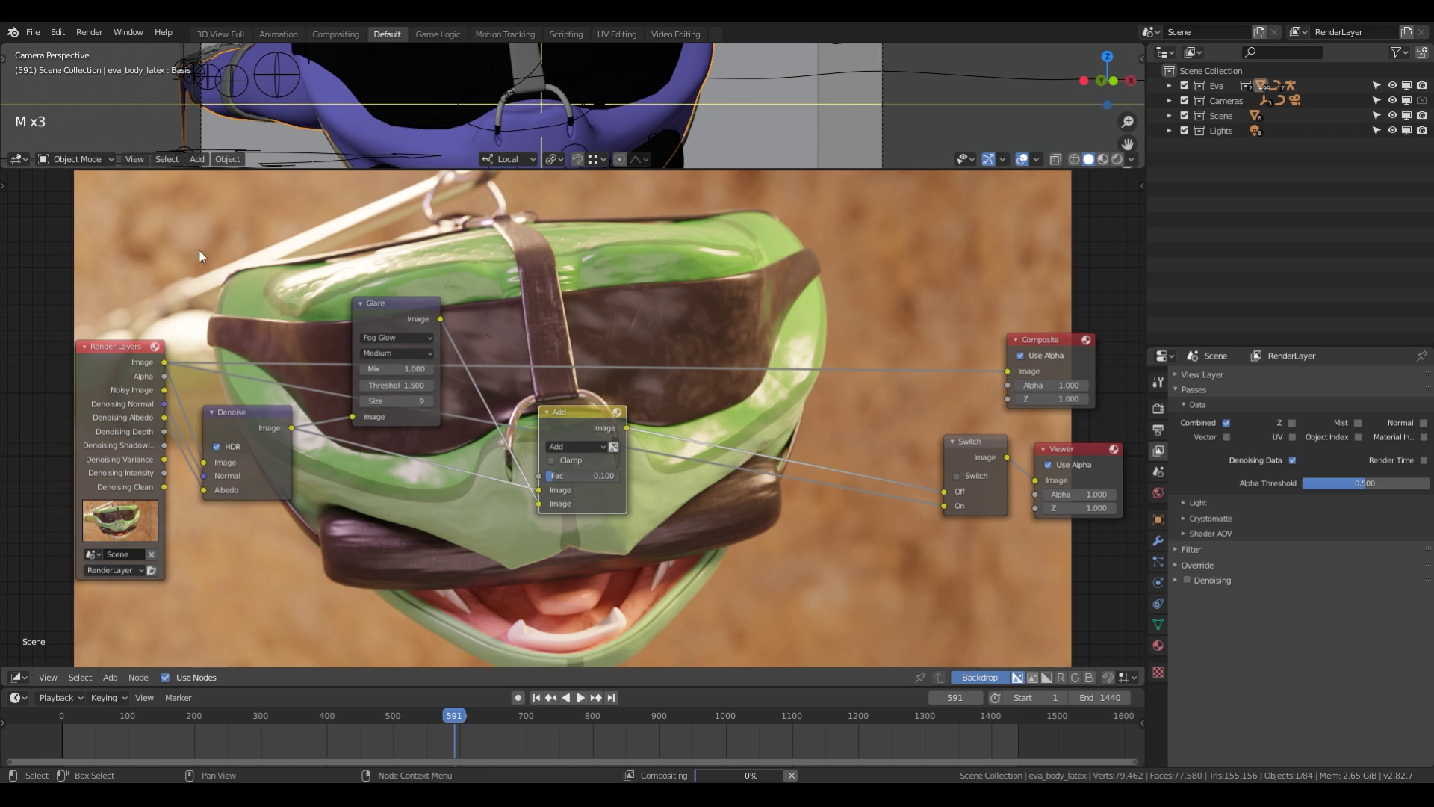
pyautogui.click(388, 318)
# Insert a Fast Gaussian Blur at 1% relative X/Y between Glare and Add, then restore the full preview.
pyautogui.click(581, 419)
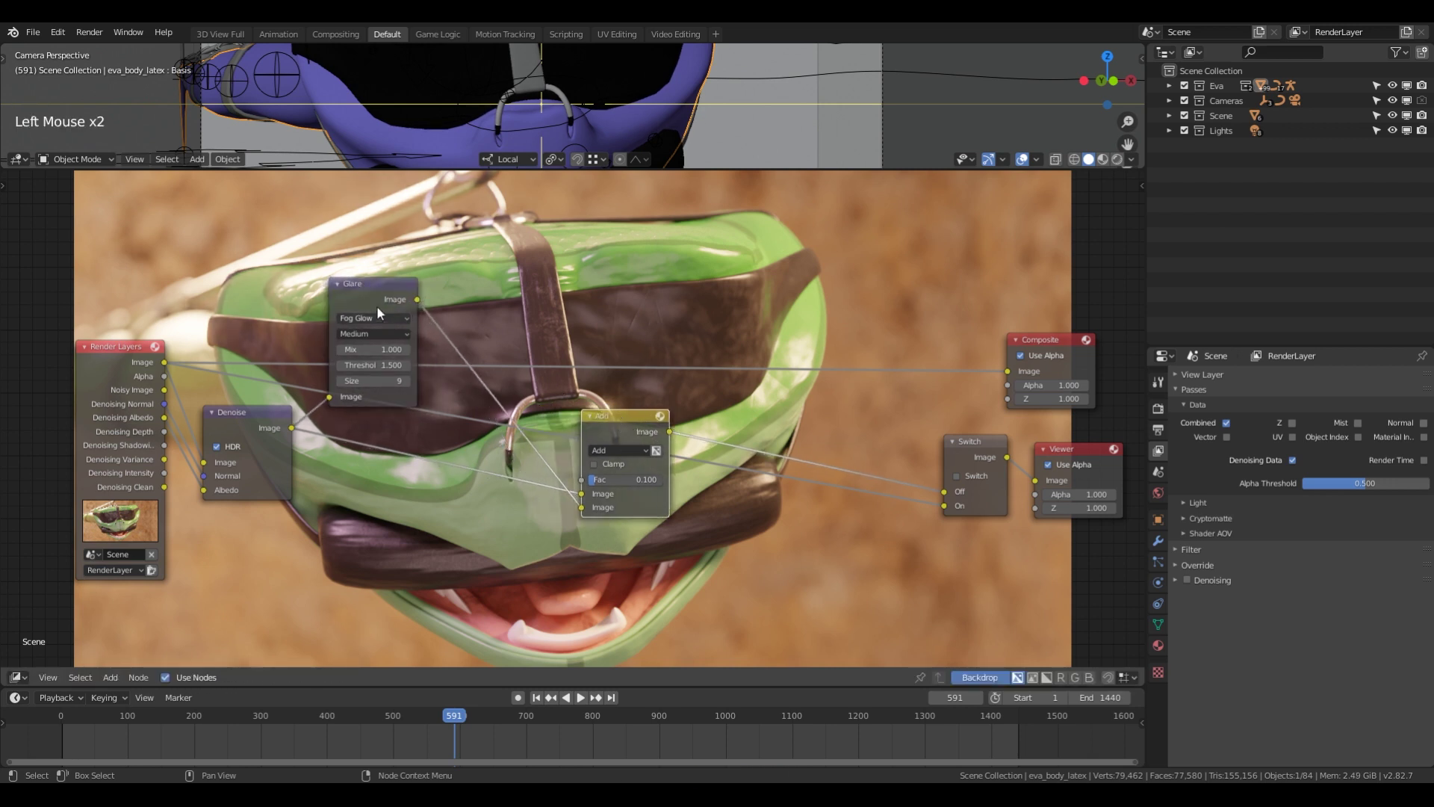
pyautogui.click(376, 301)
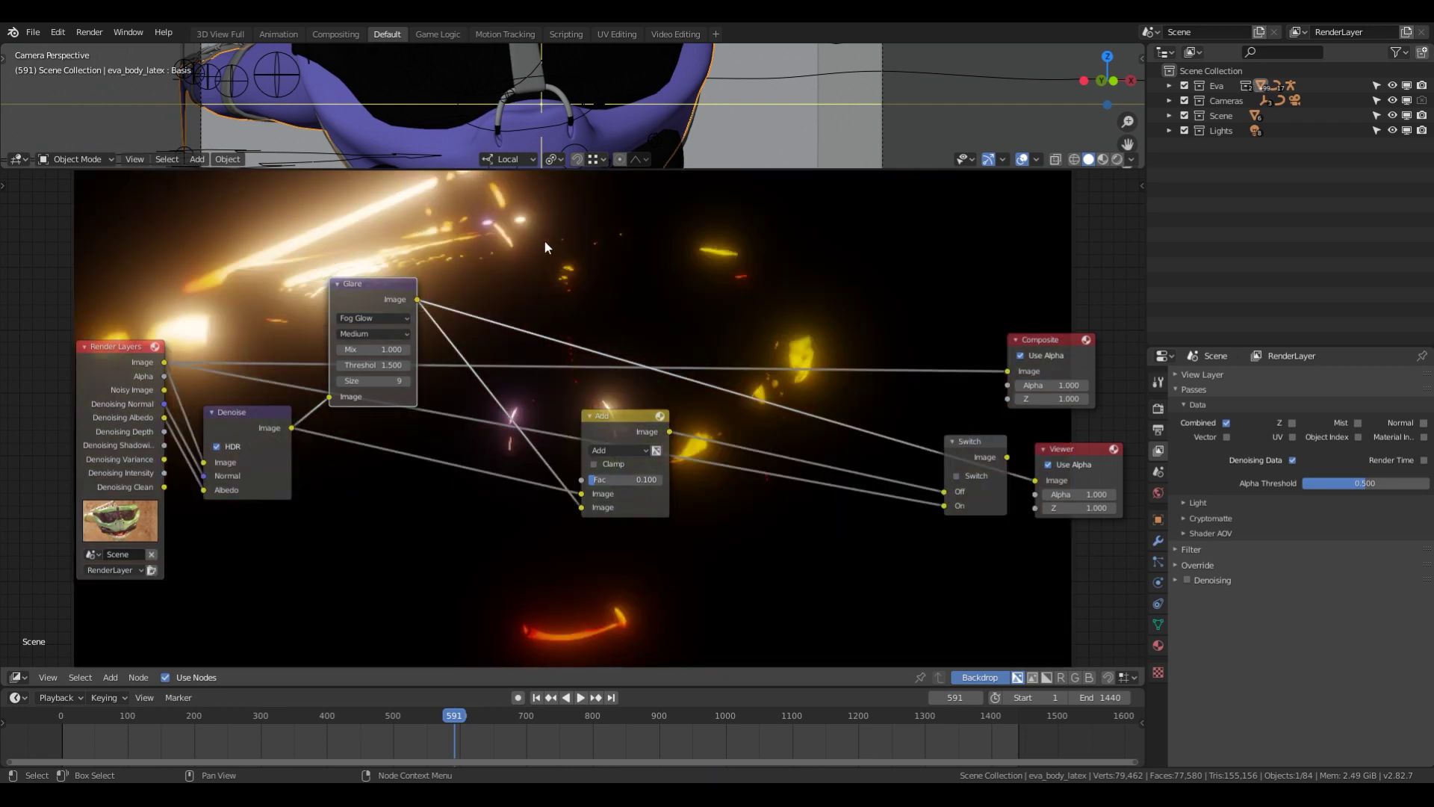
pyautogui.press('shift+a')
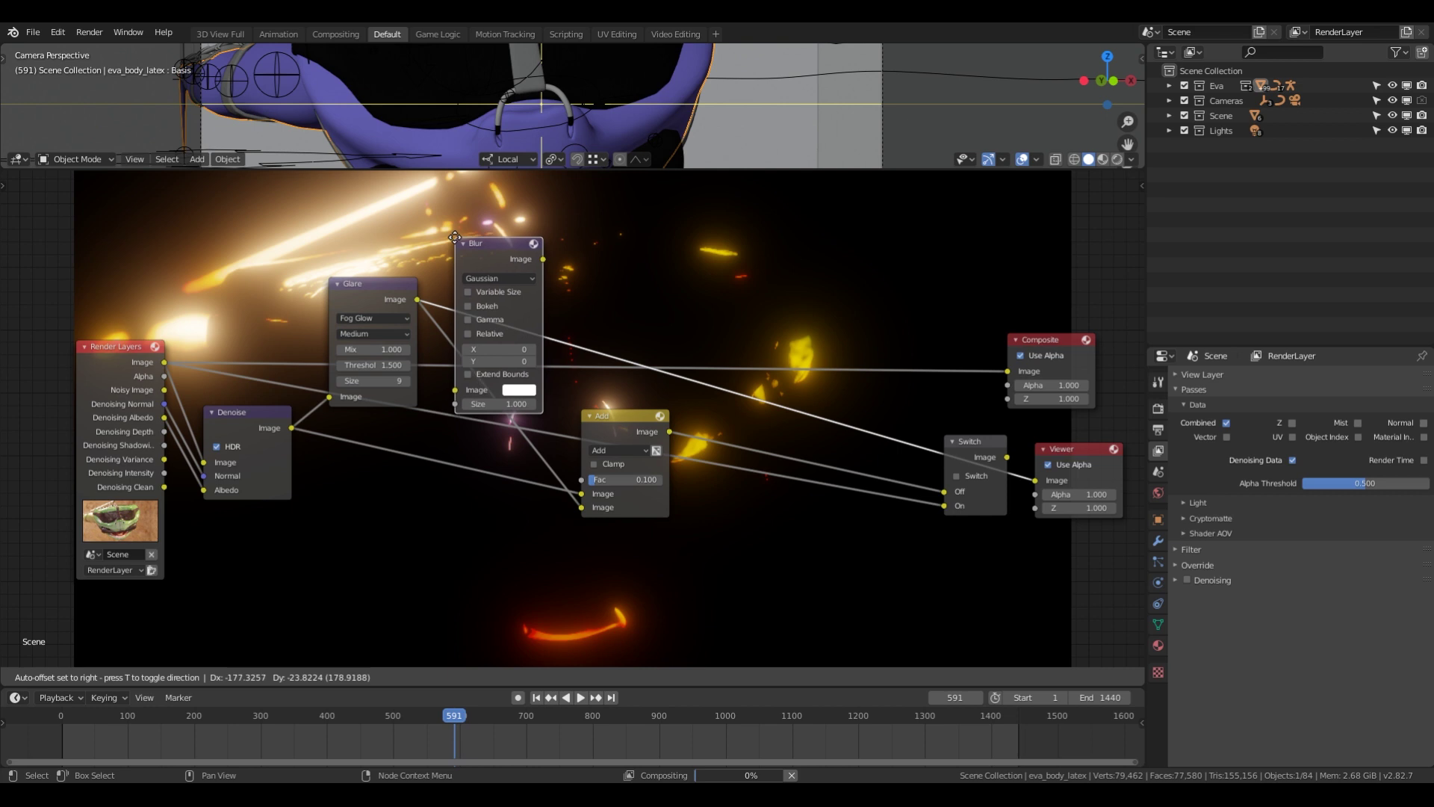
pyautogui.click(519, 276)
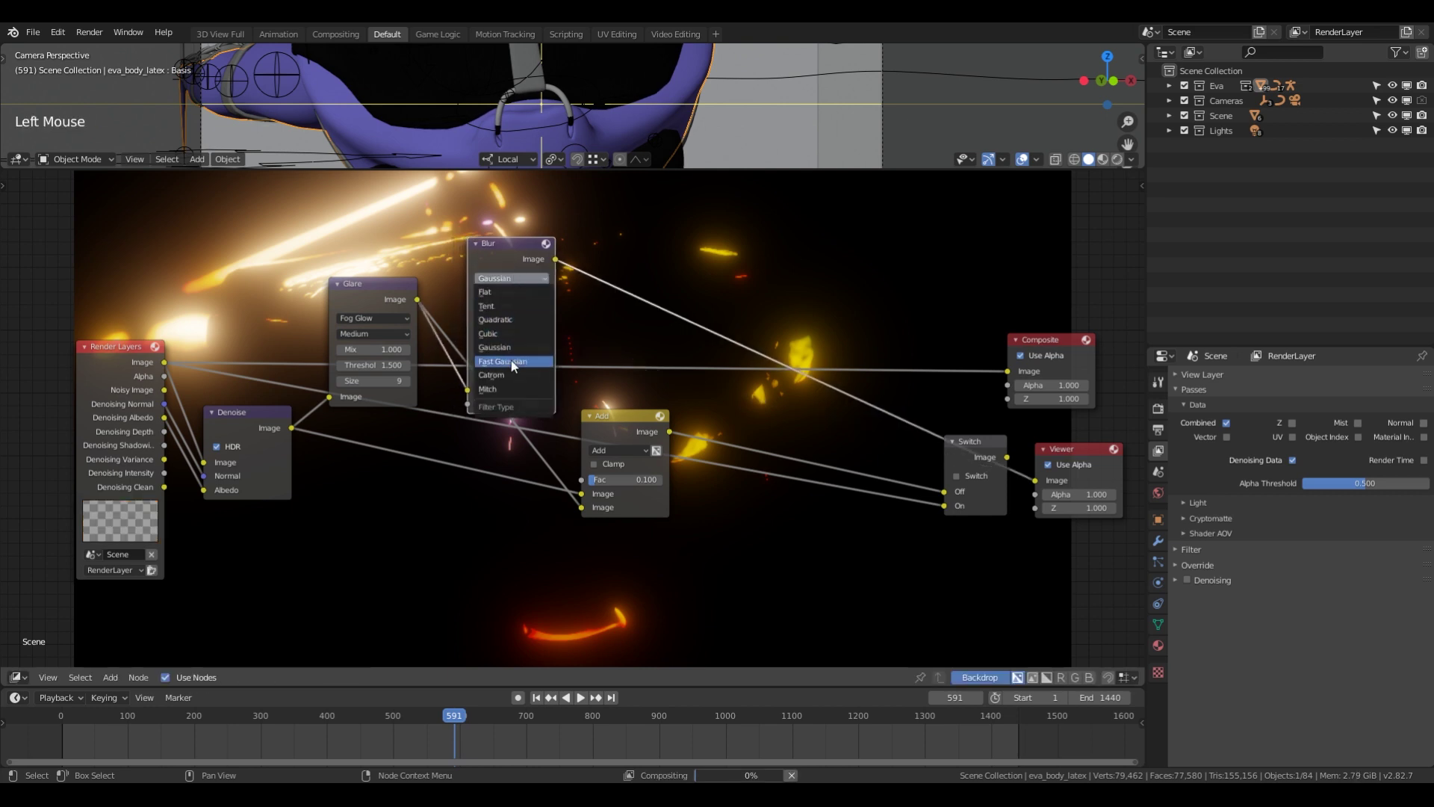
pyautogui.click(504, 297)
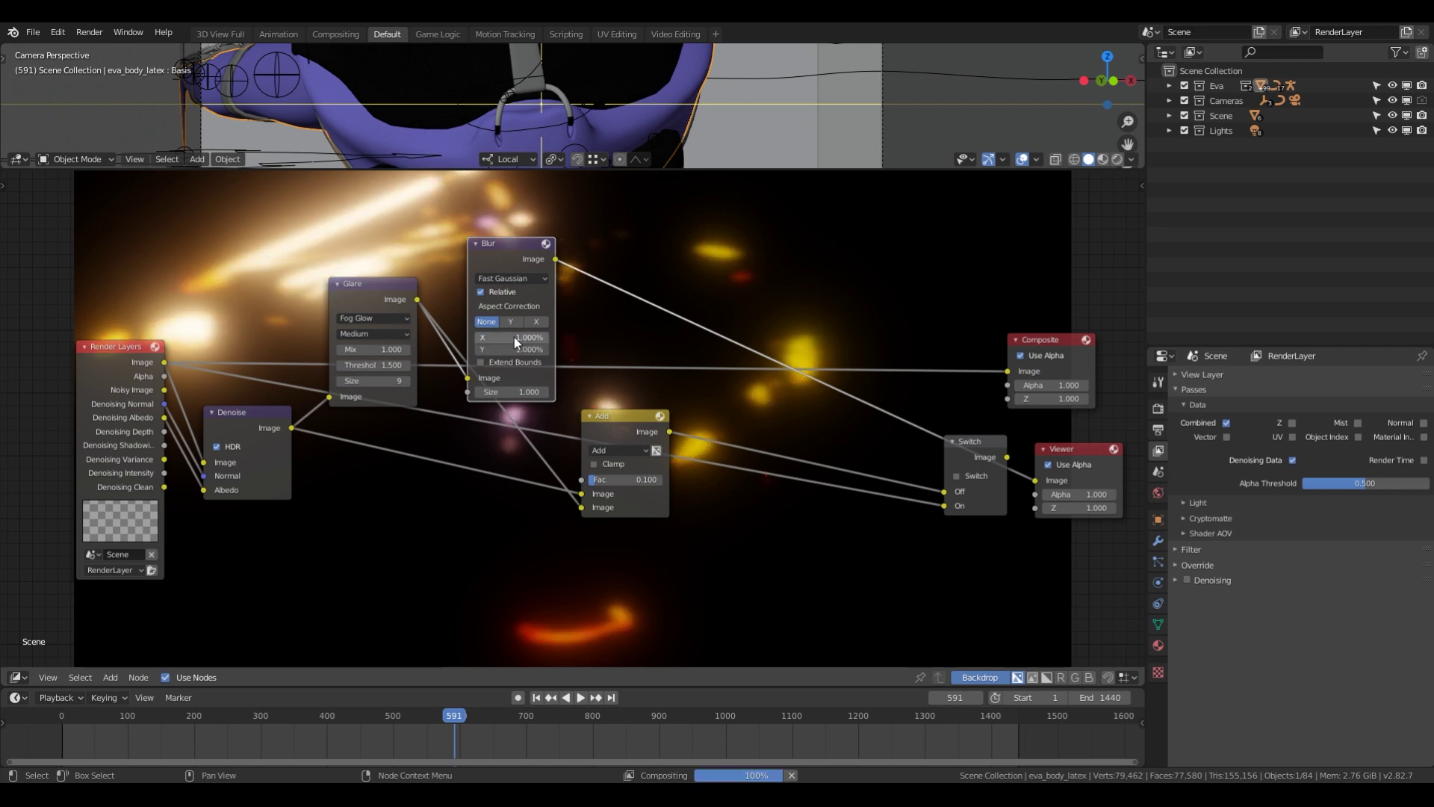
pyautogui.click(373, 285)
pyautogui.click(497, 257)
pyautogui.doubleClick(627, 432)
pyautogui.click(545, 279)
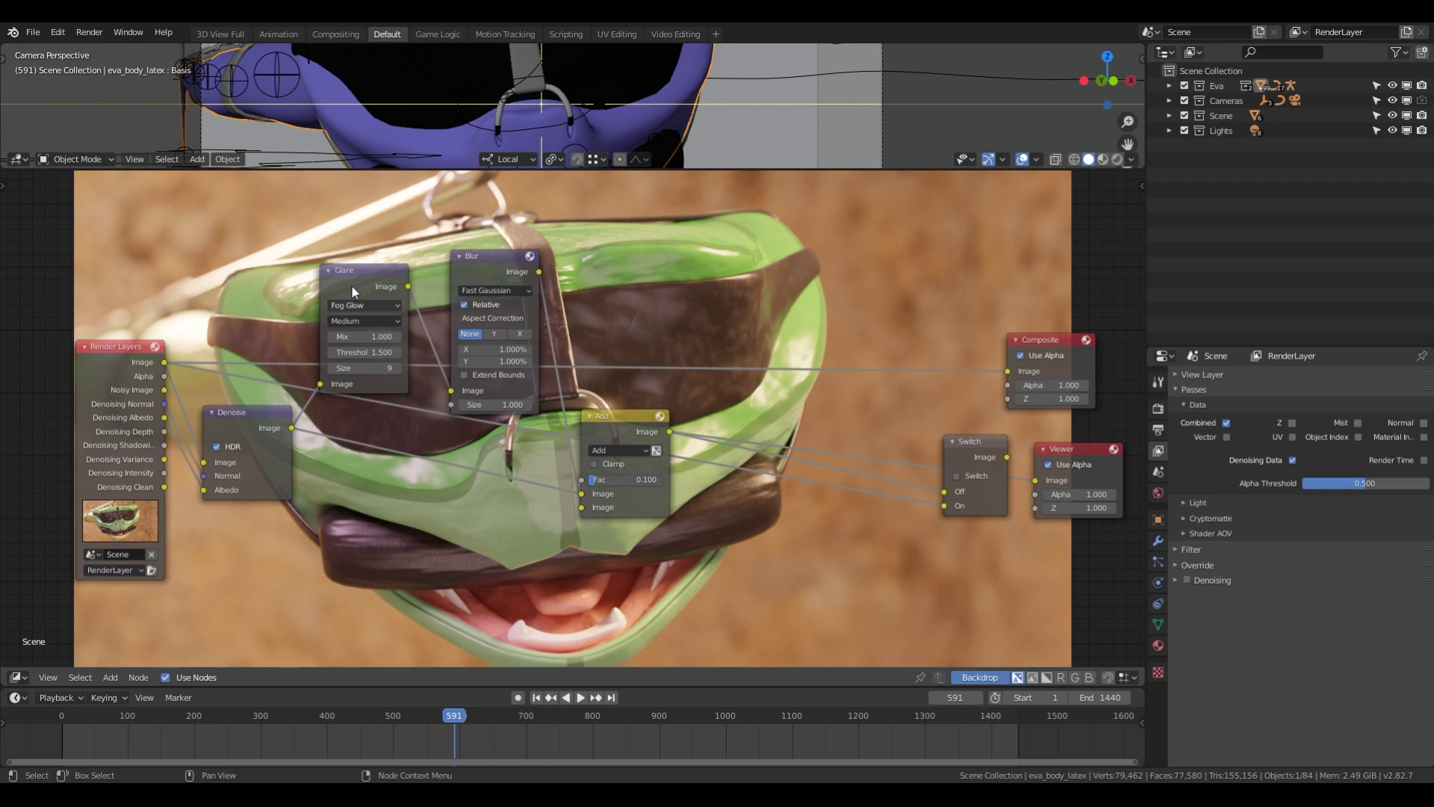
# Rearrange the Add node and flip the Switch to its second input.
pyautogui.click(356, 279)
pyautogui.click(487, 270)
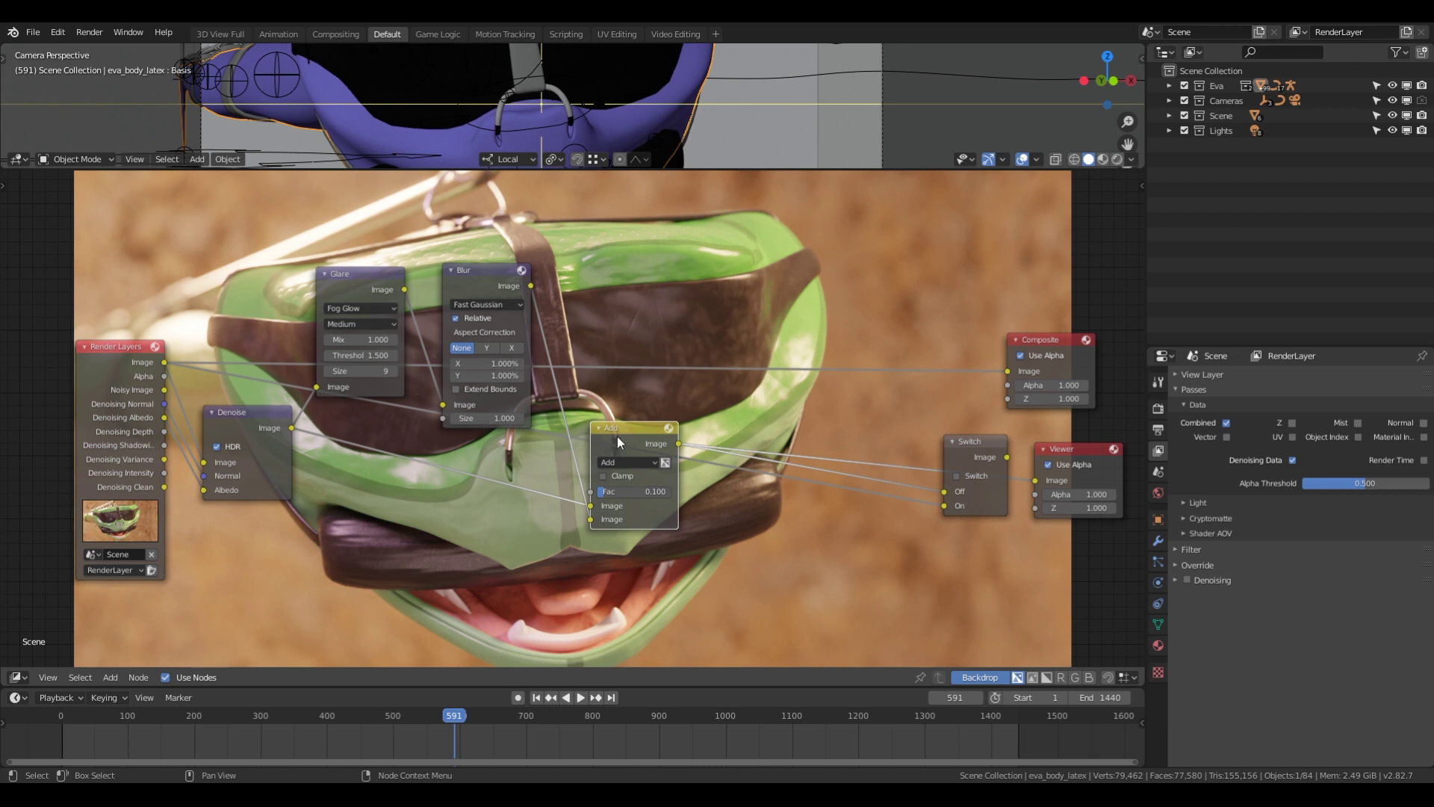
pyautogui.click(624, 438)
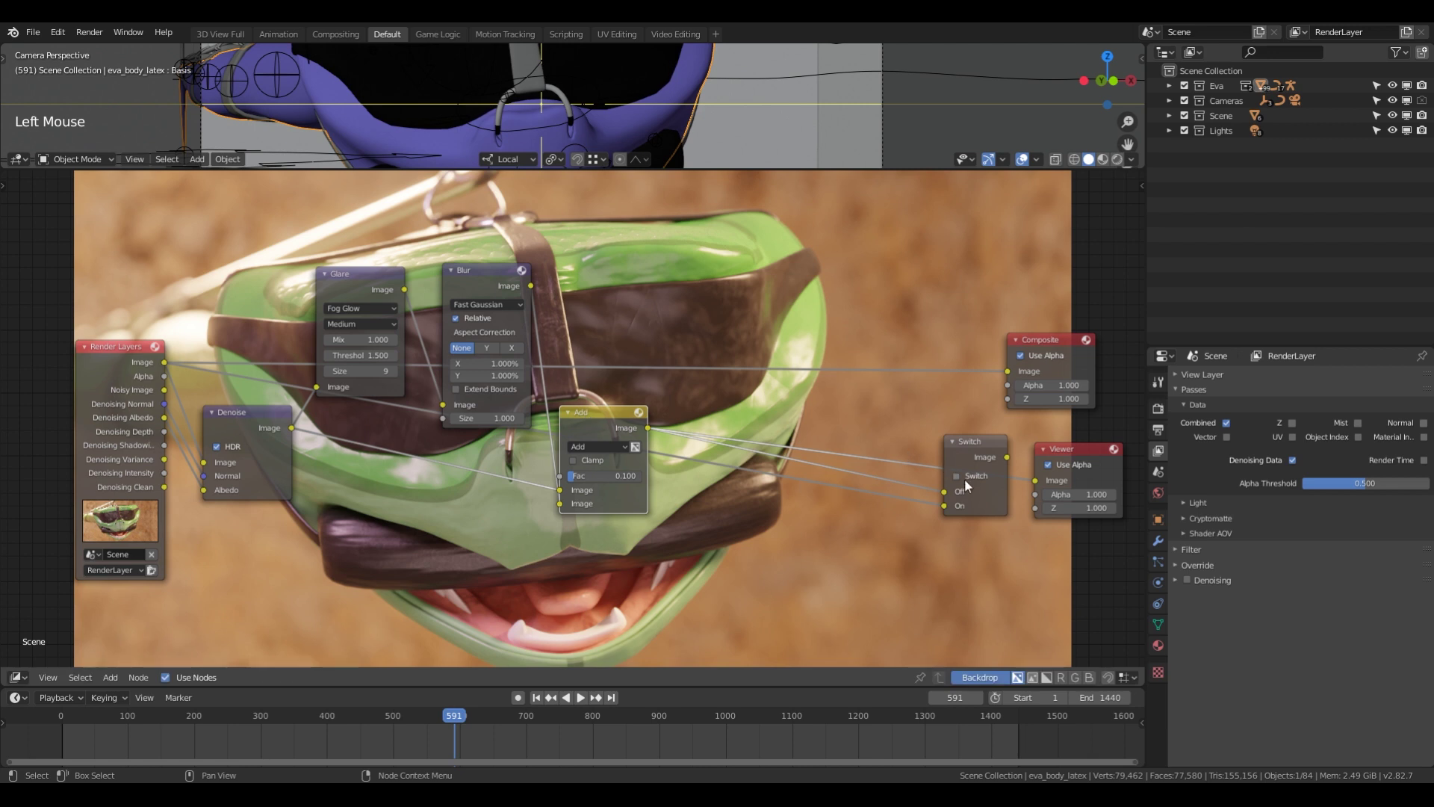
pyautogui.middleClick(776, 418)
pyautogui.click(828, 576)
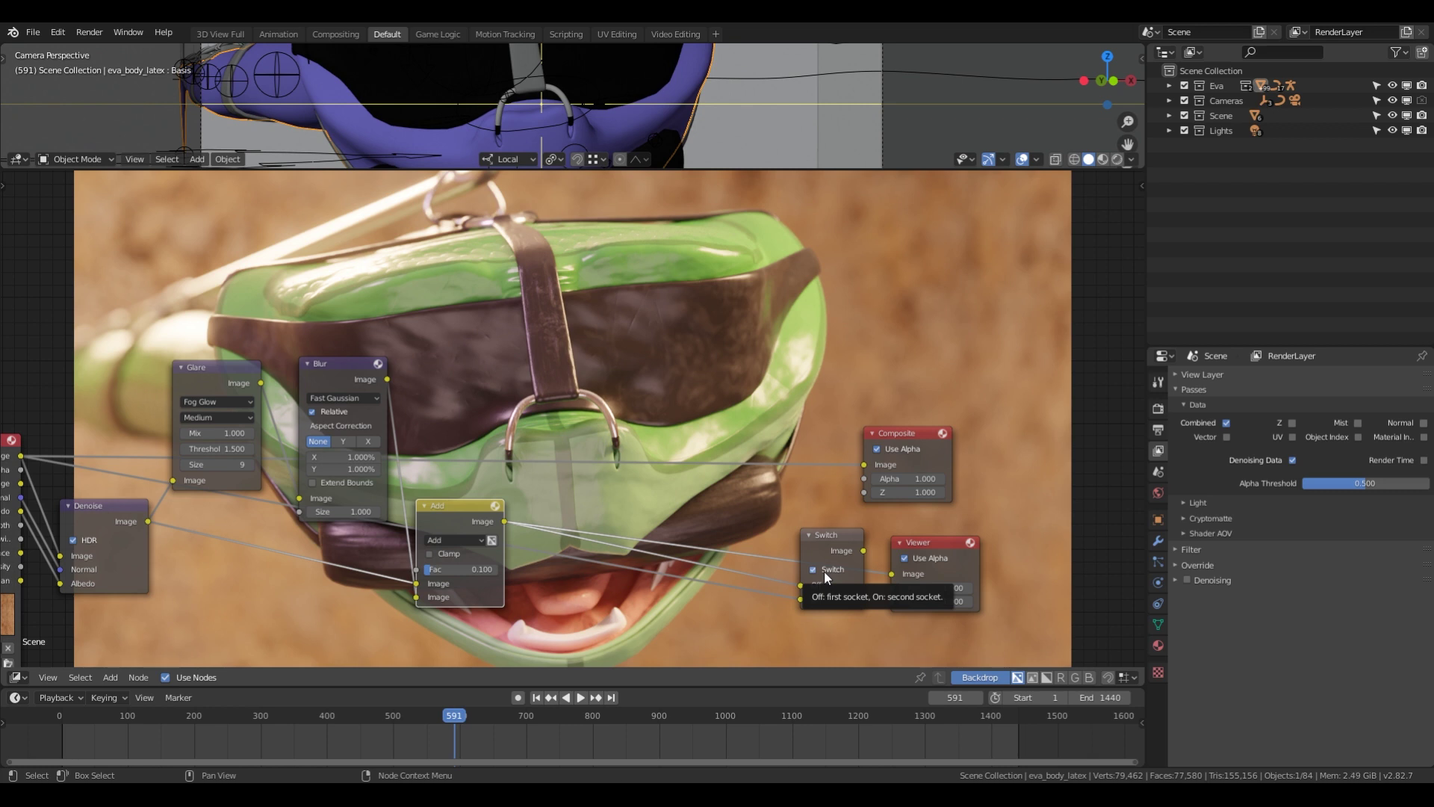
pyautogui.middleClick(794, 524)
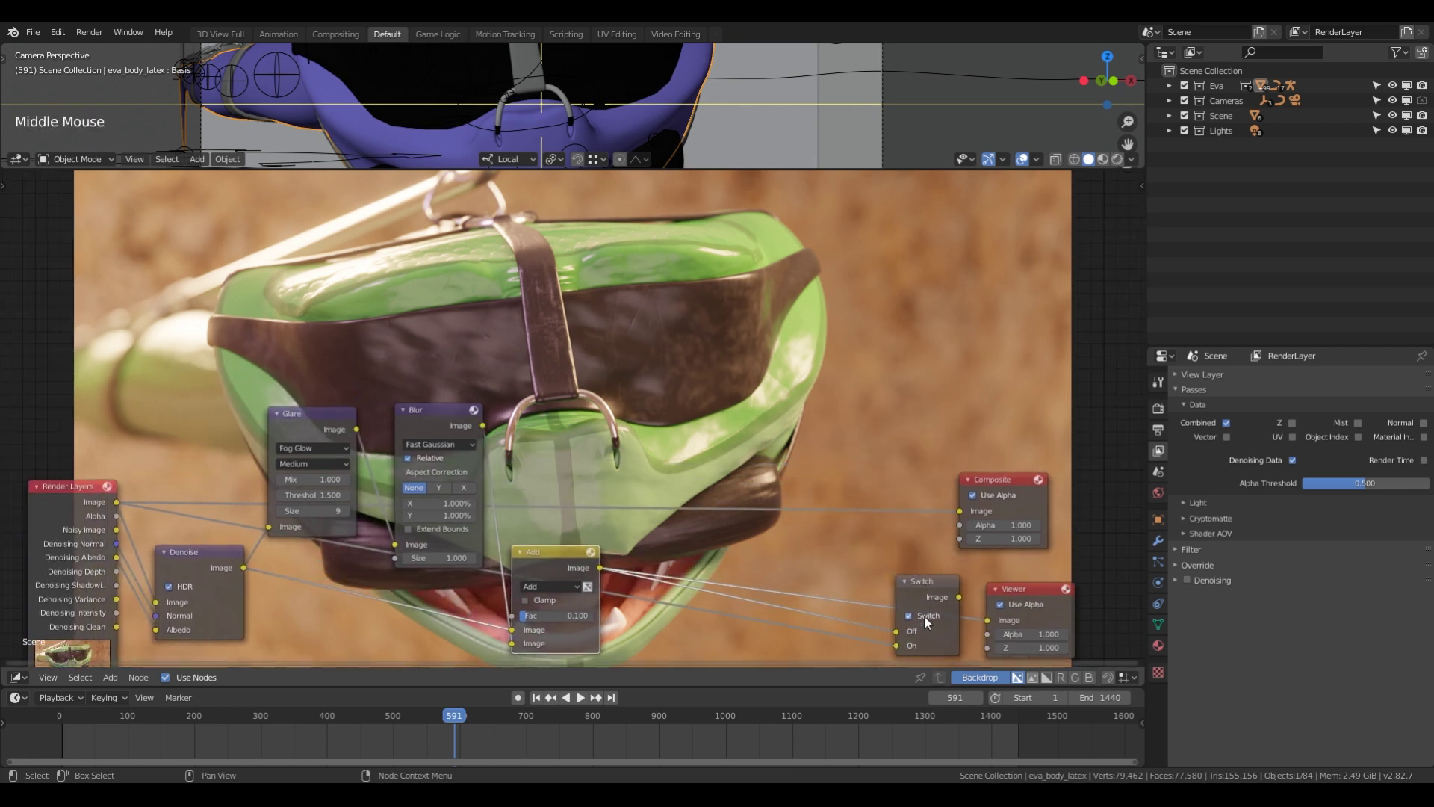
# Toggle the Switch between Off and On to compare results, leaving it on its Off input.
pyautogui.click(932, 596)
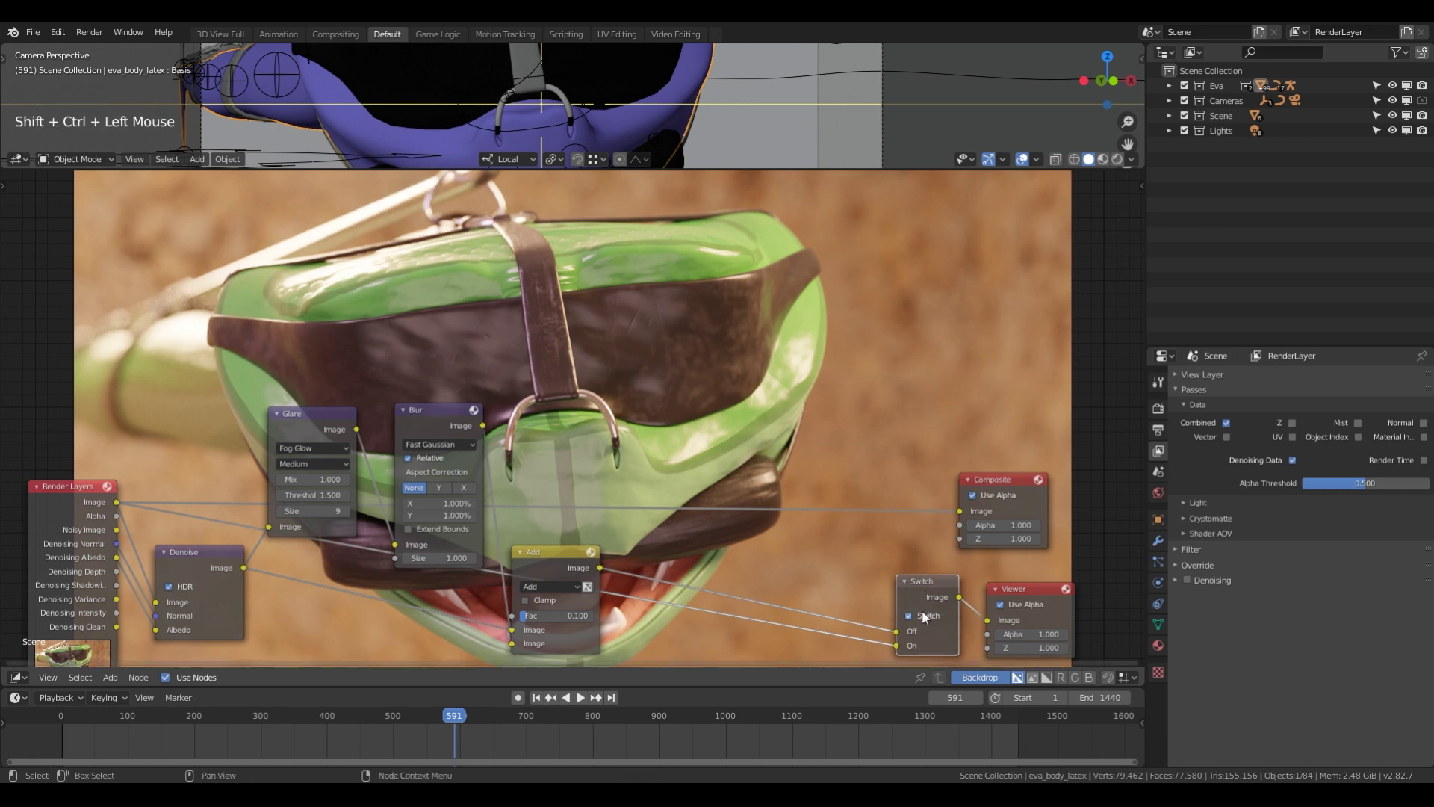
pyautogui.click(926, 619)
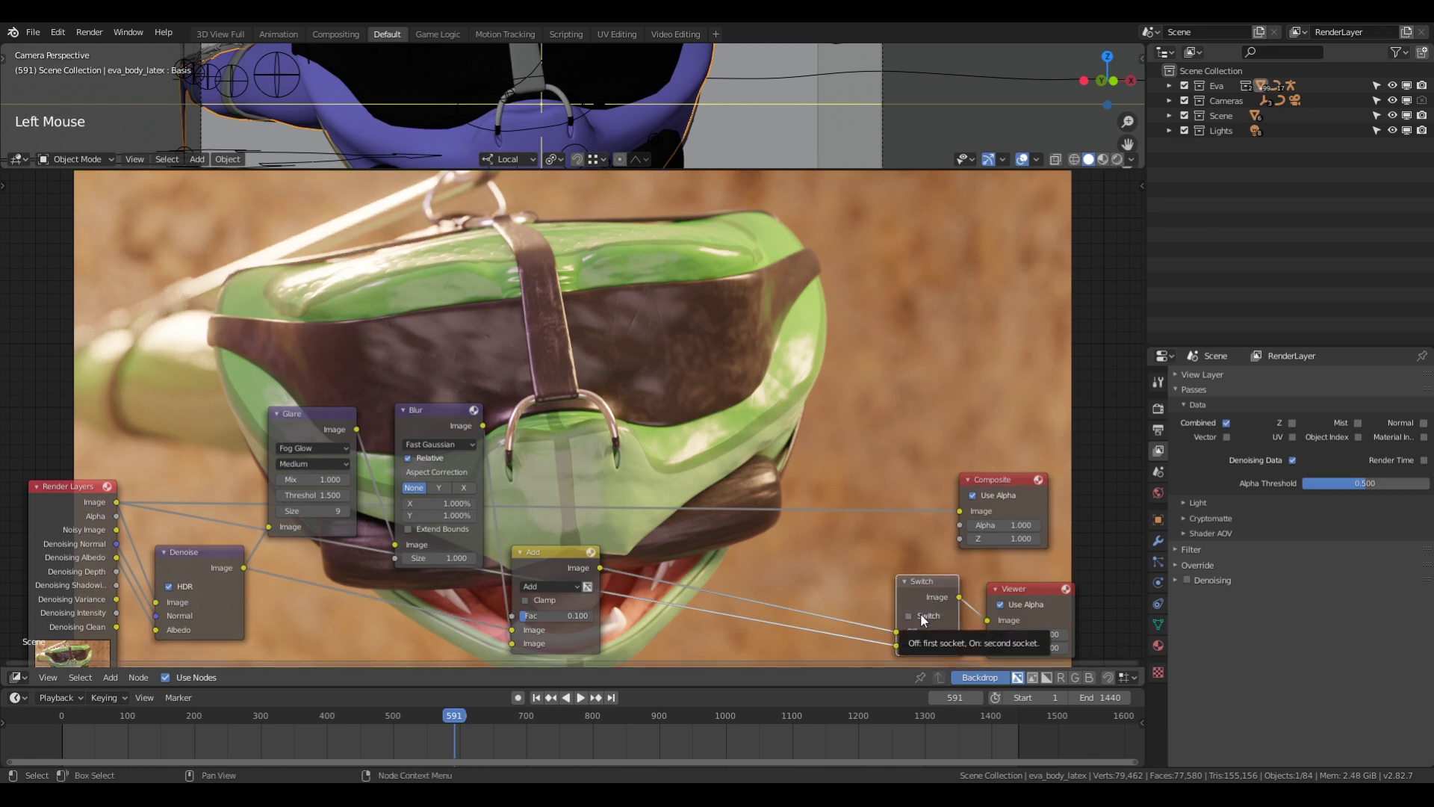
pyautogui.click(926, 619)
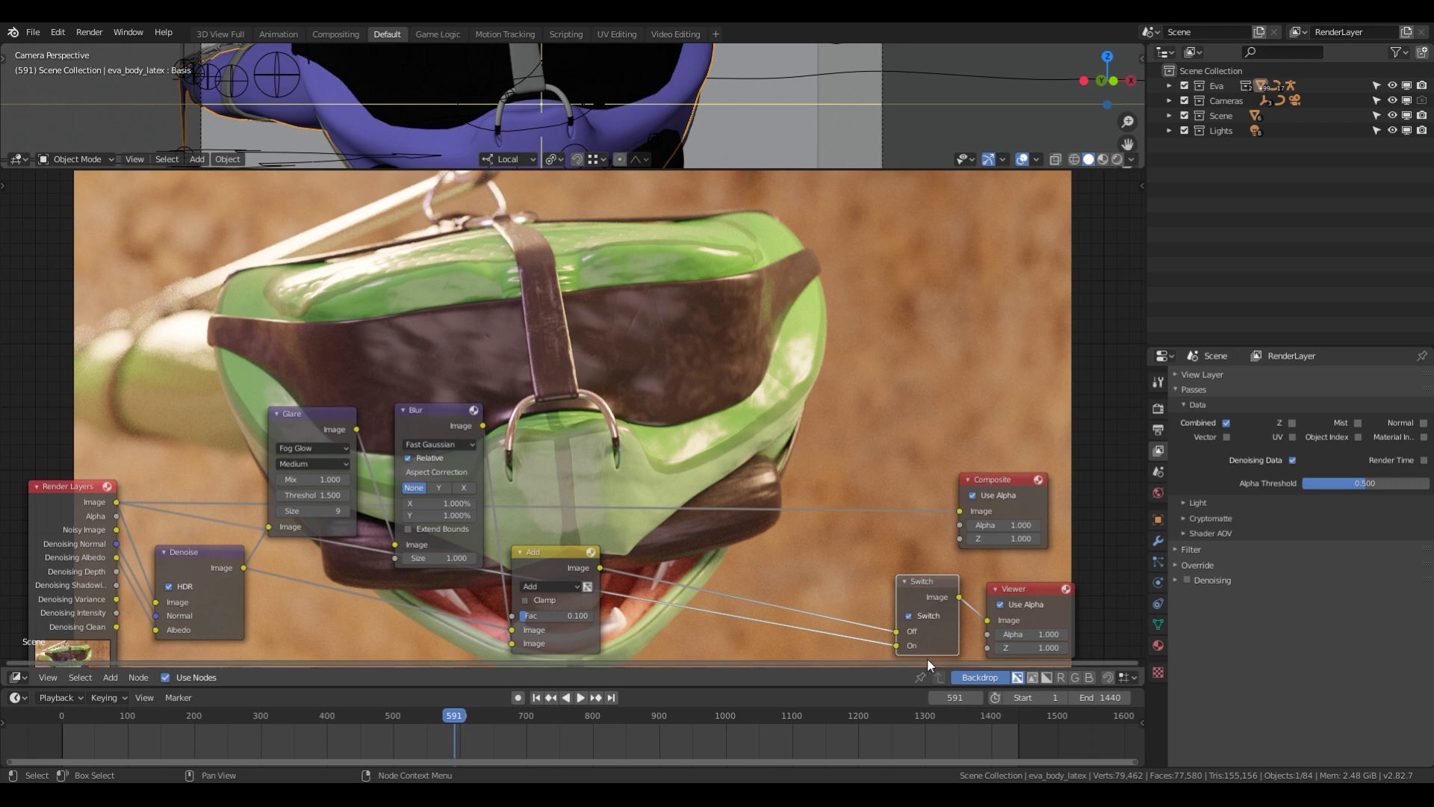
pyautogui.click(930, 620)
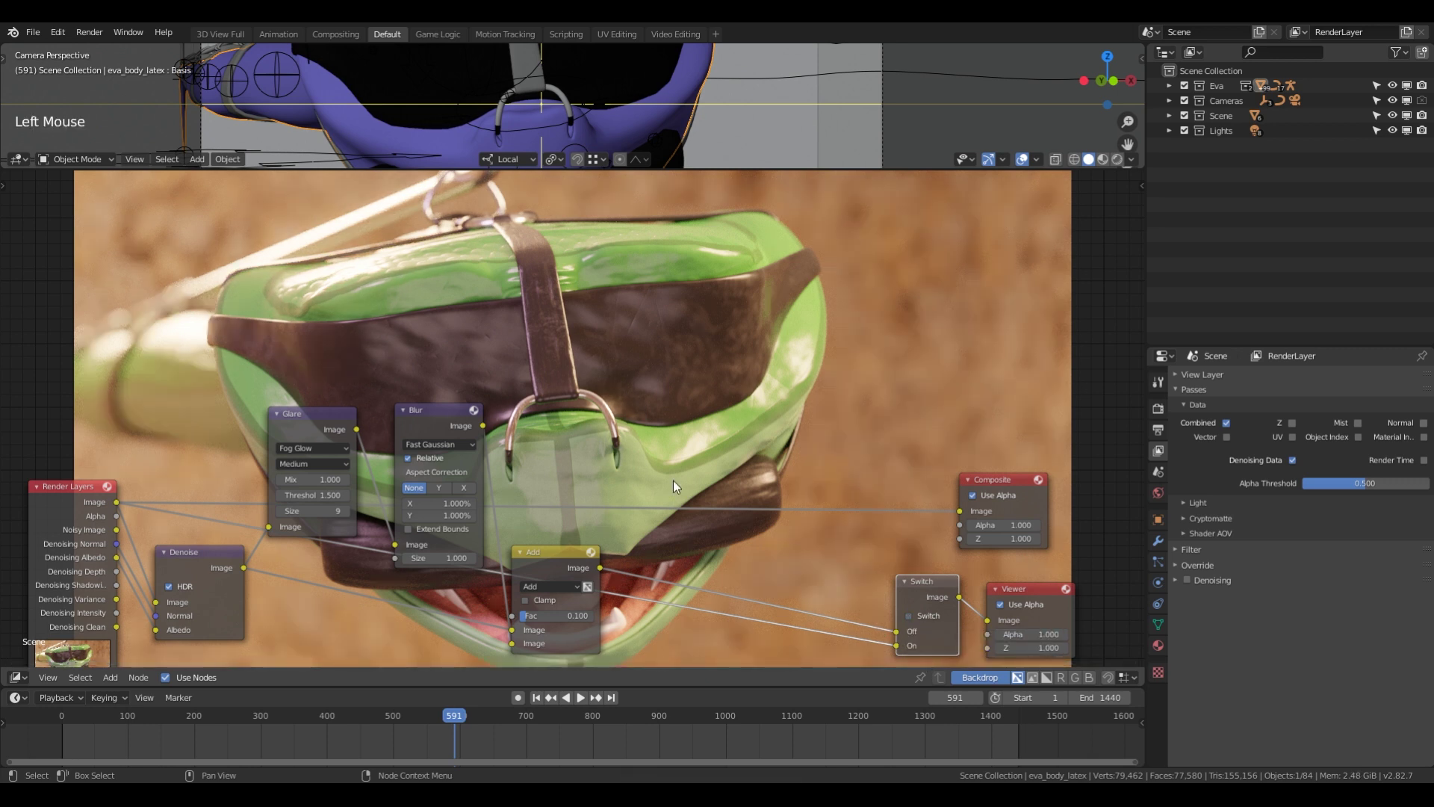
pyautogui.middleClick(688, 524)
pyautogui.scroll(-3)
# Fit the node tree in view and add a Color Balance node after the Add mix.
pyautogui.press('alt+a')
pyautogui.press('b')
pyautogui.press('g')
pyautogui.press('alt+a')
pyautogui.click(480, 407)
pyautogui.click(482, 439)
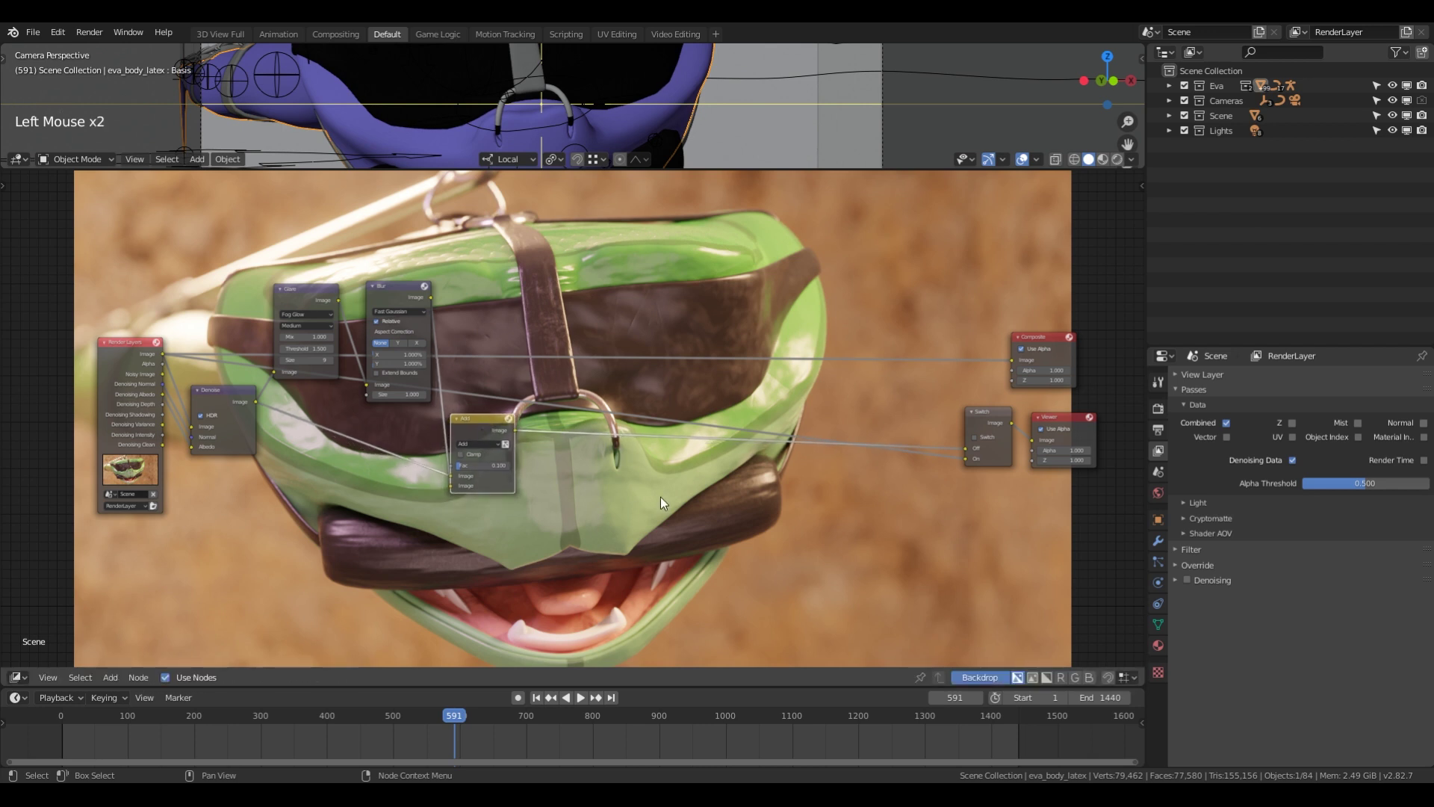
pyautogui.press('shift+a')
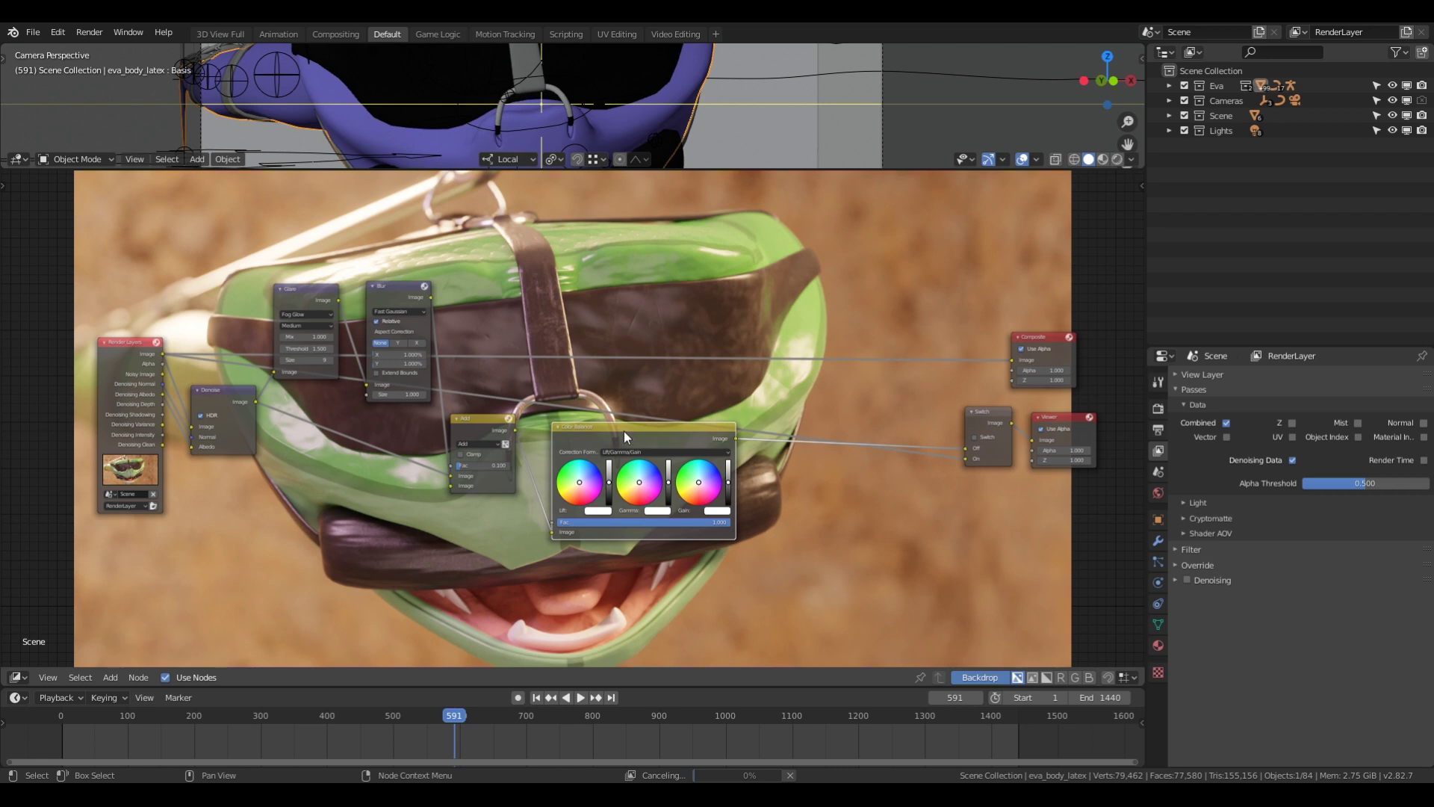
pyautogui.scroll(3)
pyautogui.middleClick(660, 443)
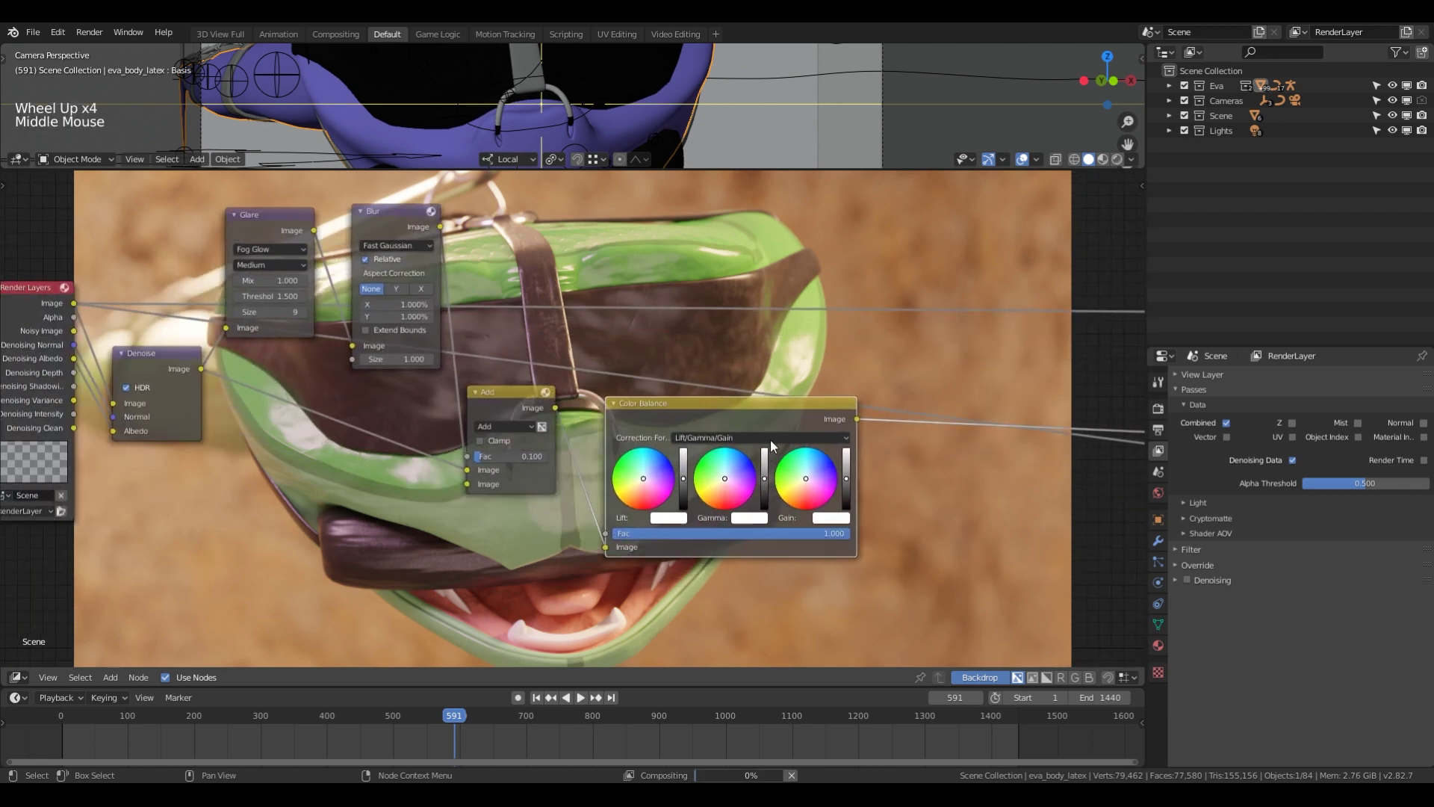
# Set the Color Balance correction to Offset/Power/Slope (ASC-CDL) and move the node into place.
pyautogui.click(1159, 412)
pyautogui.click(1219, 452)
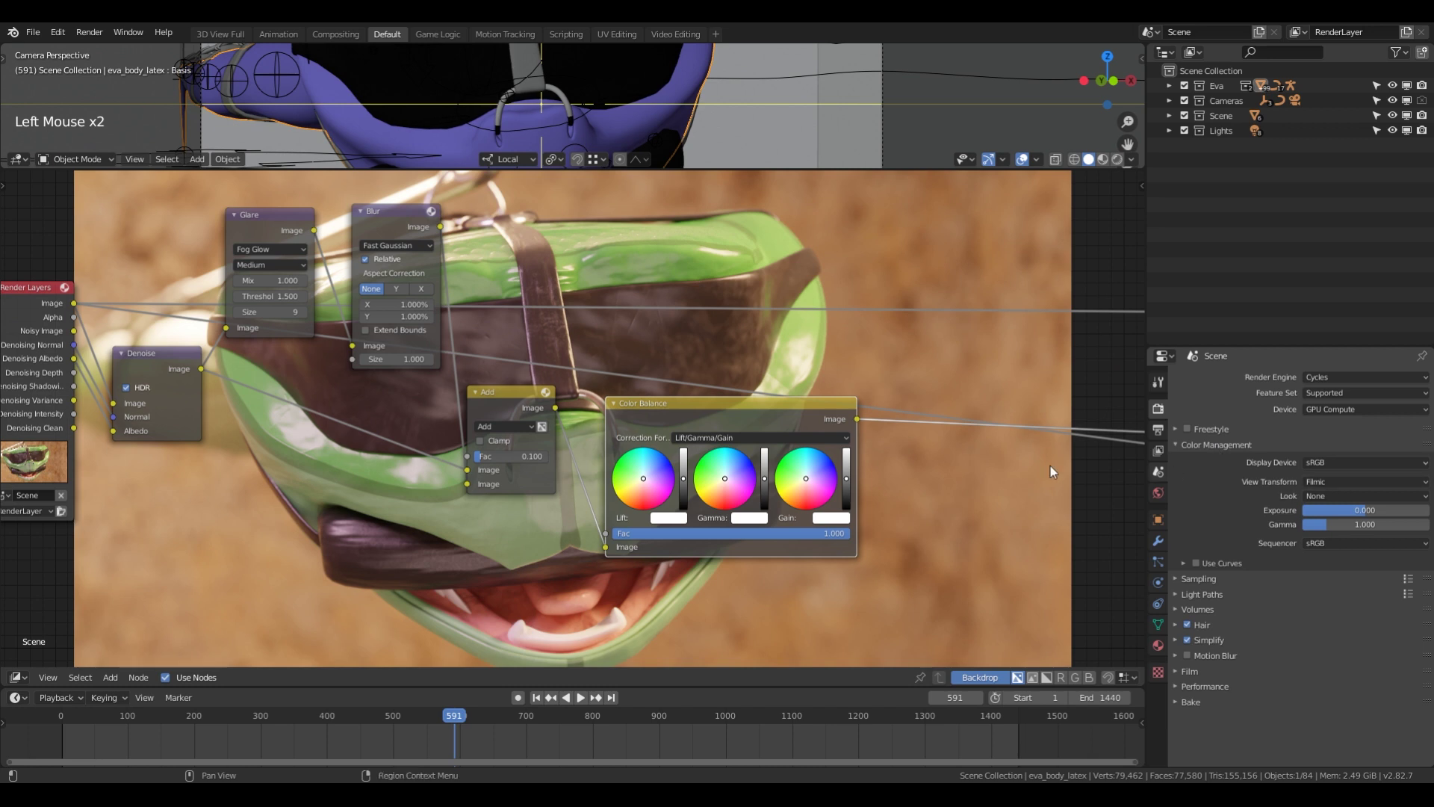
pyautogui.click(768, 443)
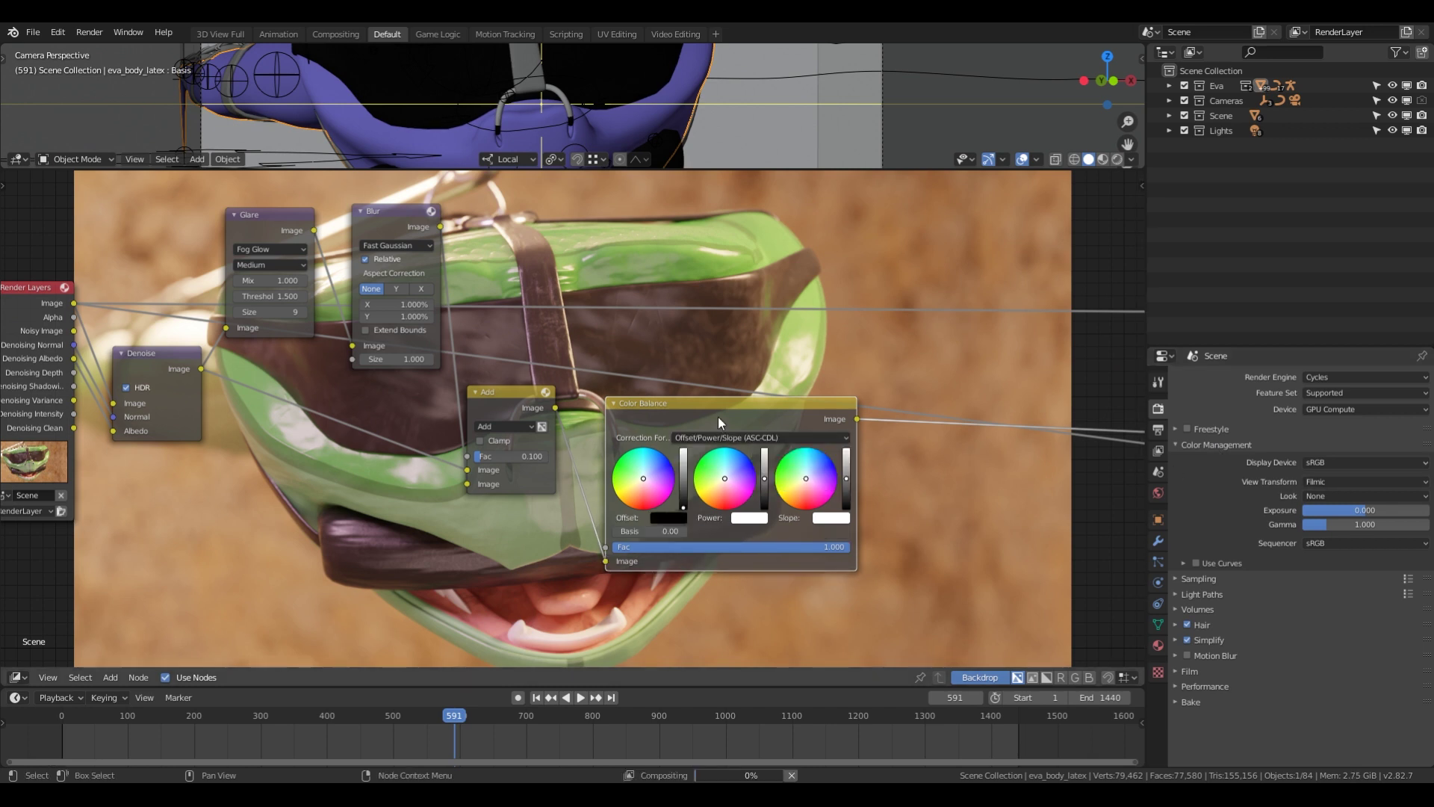
pyautogui.click(742, 412)
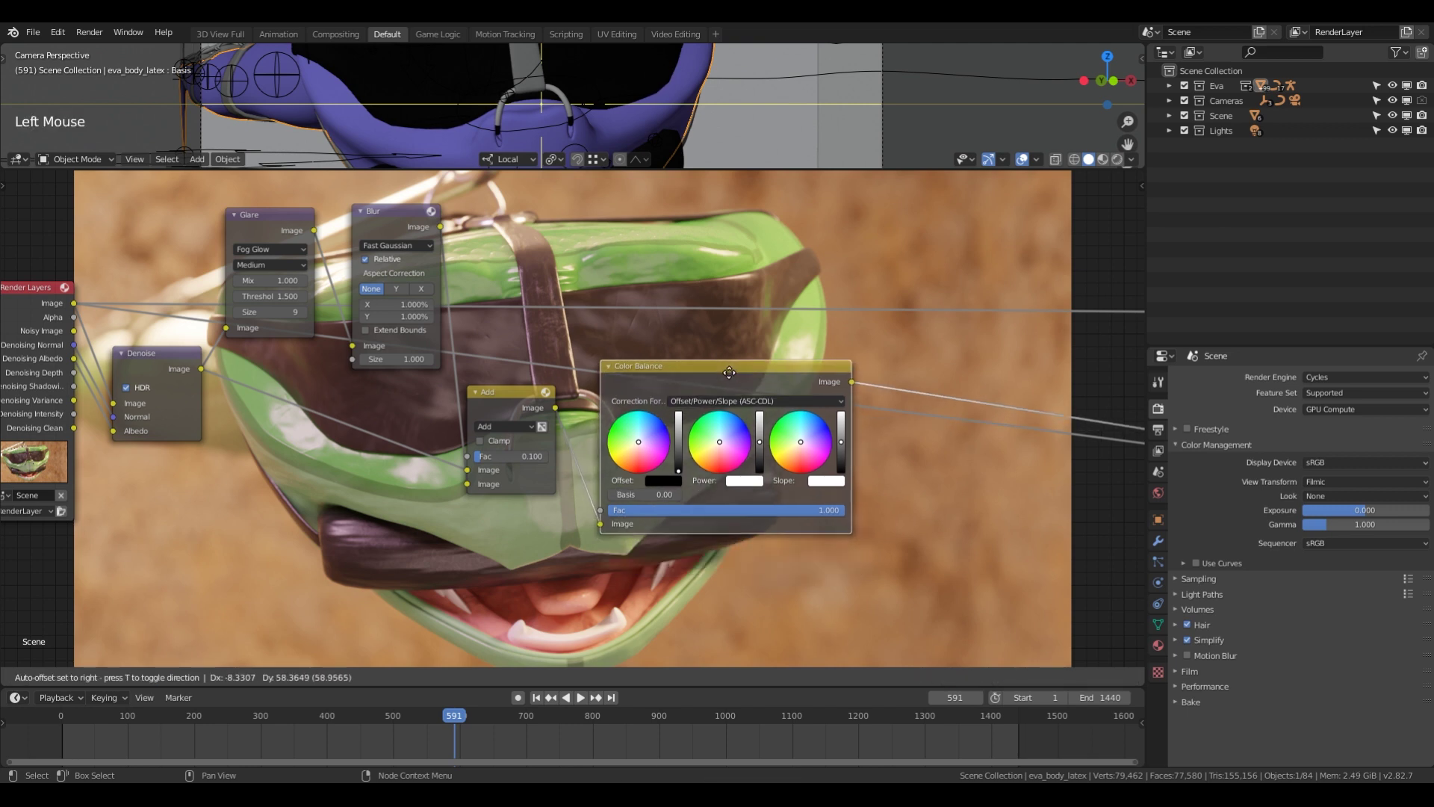
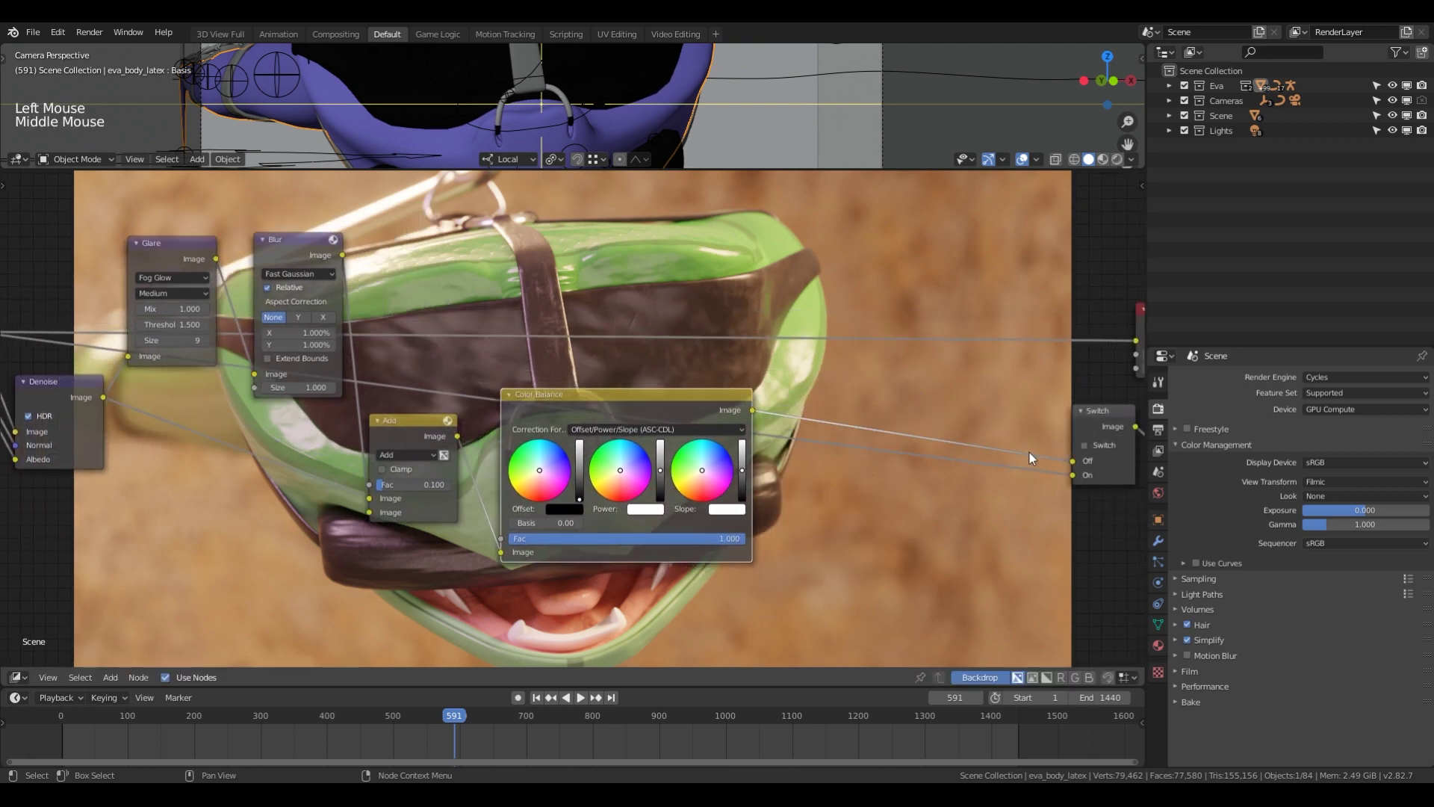
pyautogui.scroll(-3)
pyautogui.scroll(-3)
# Try a green Power tint, reset Power to neutral, then shift the Slope highlight colour slightly.
pyautogui.middleClick(618, 475)
pyautogui.scroll(3)
pyautogui.middleClick(759, 492)
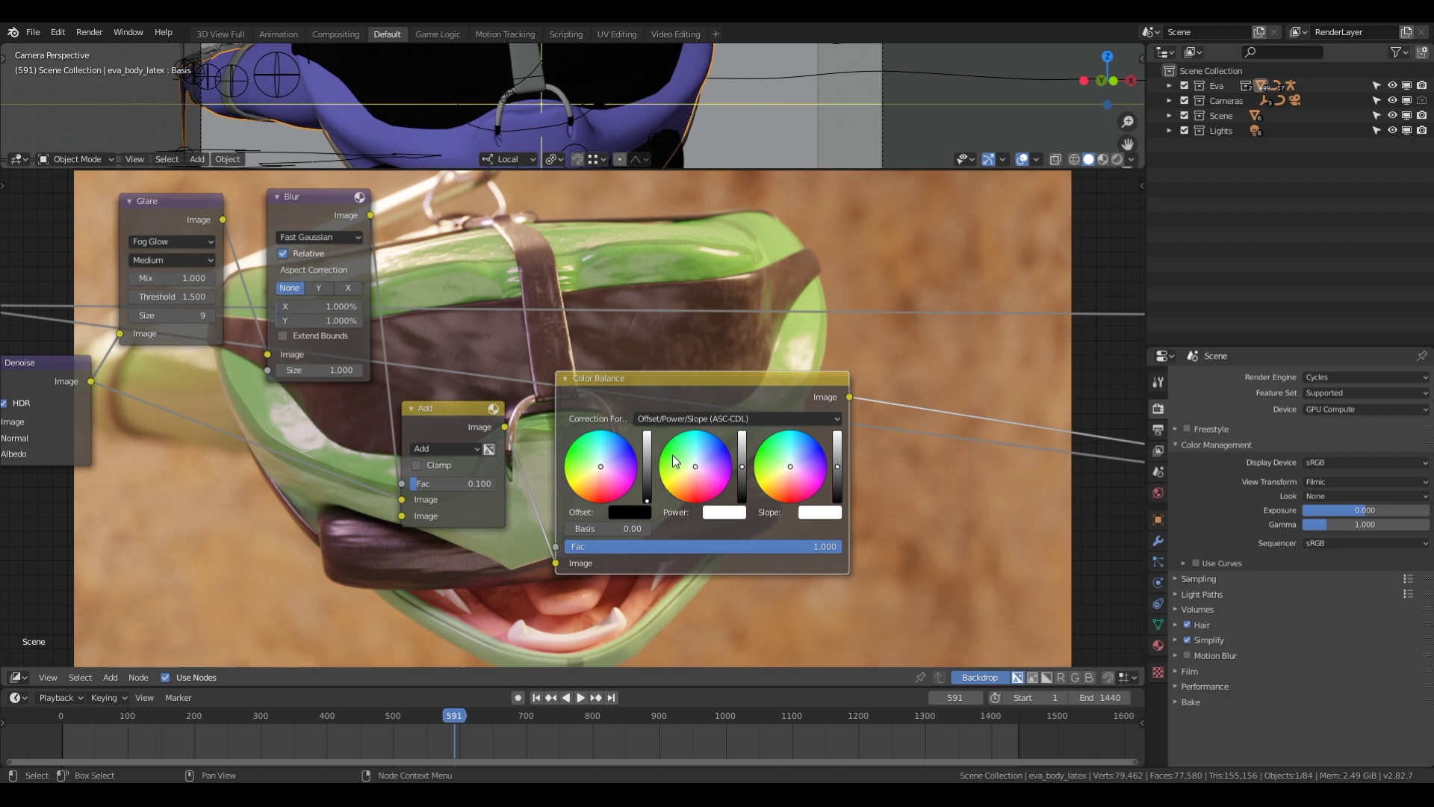
pyautogui.click(679, 459)
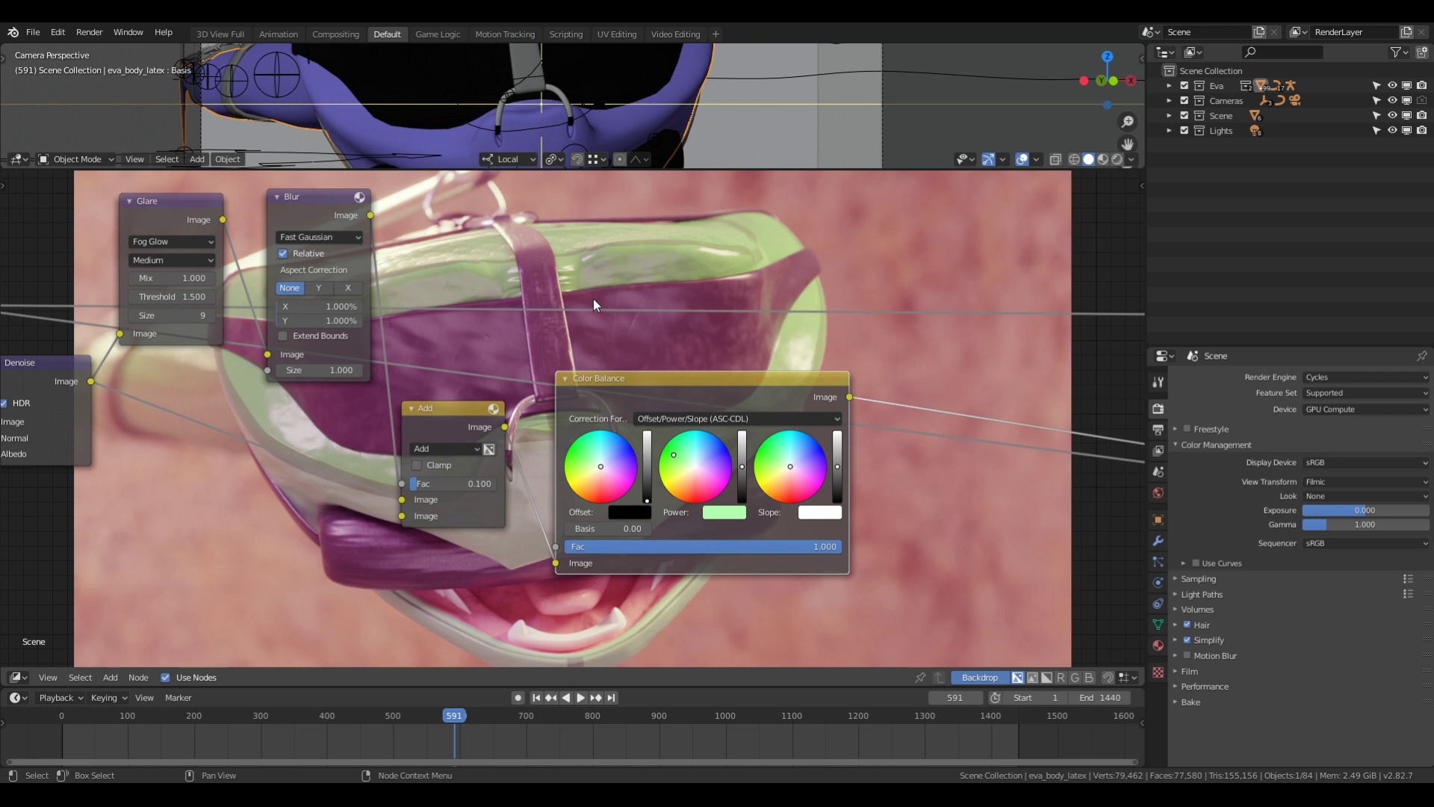
pyautogui.click(736, 516)
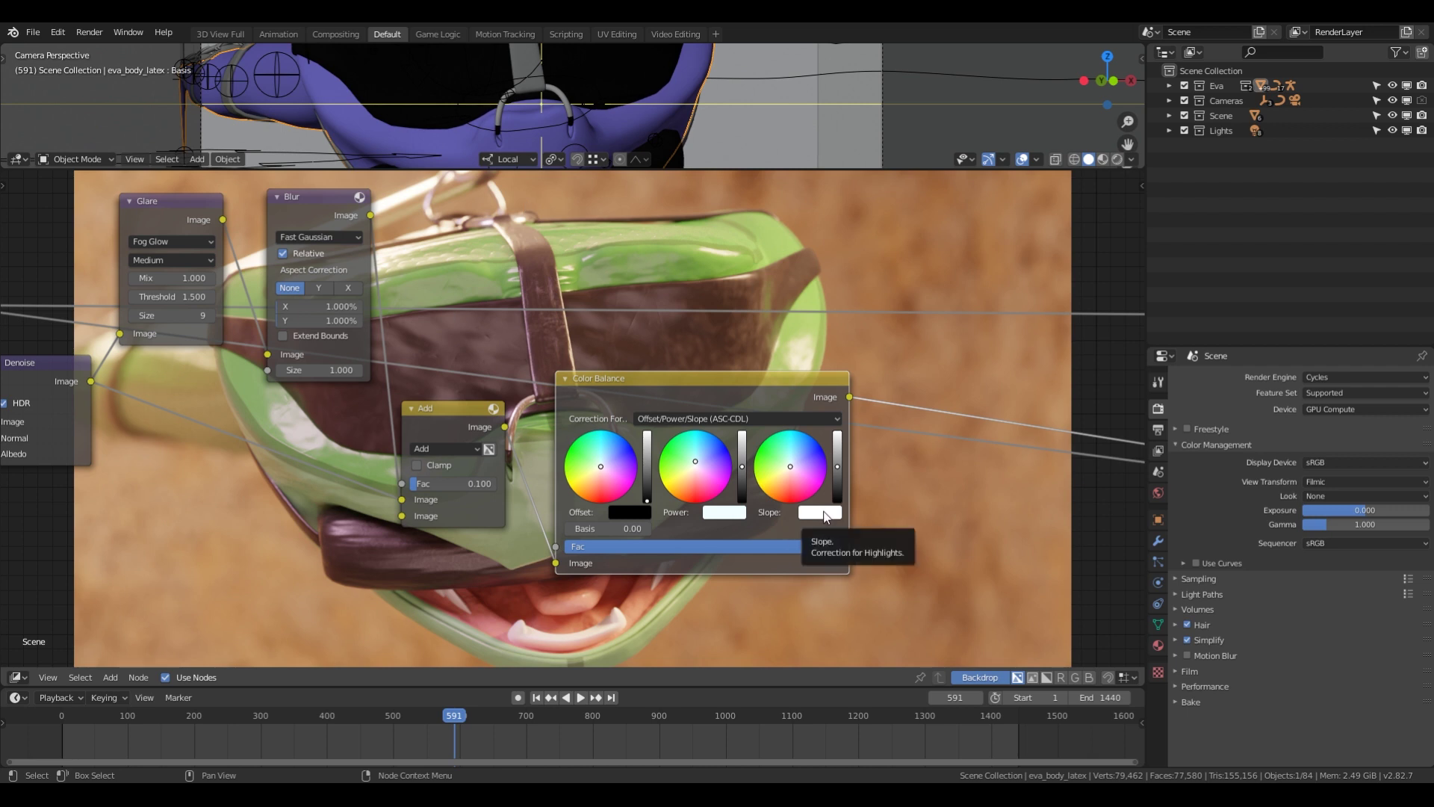
pyautogui.click(827, 515)
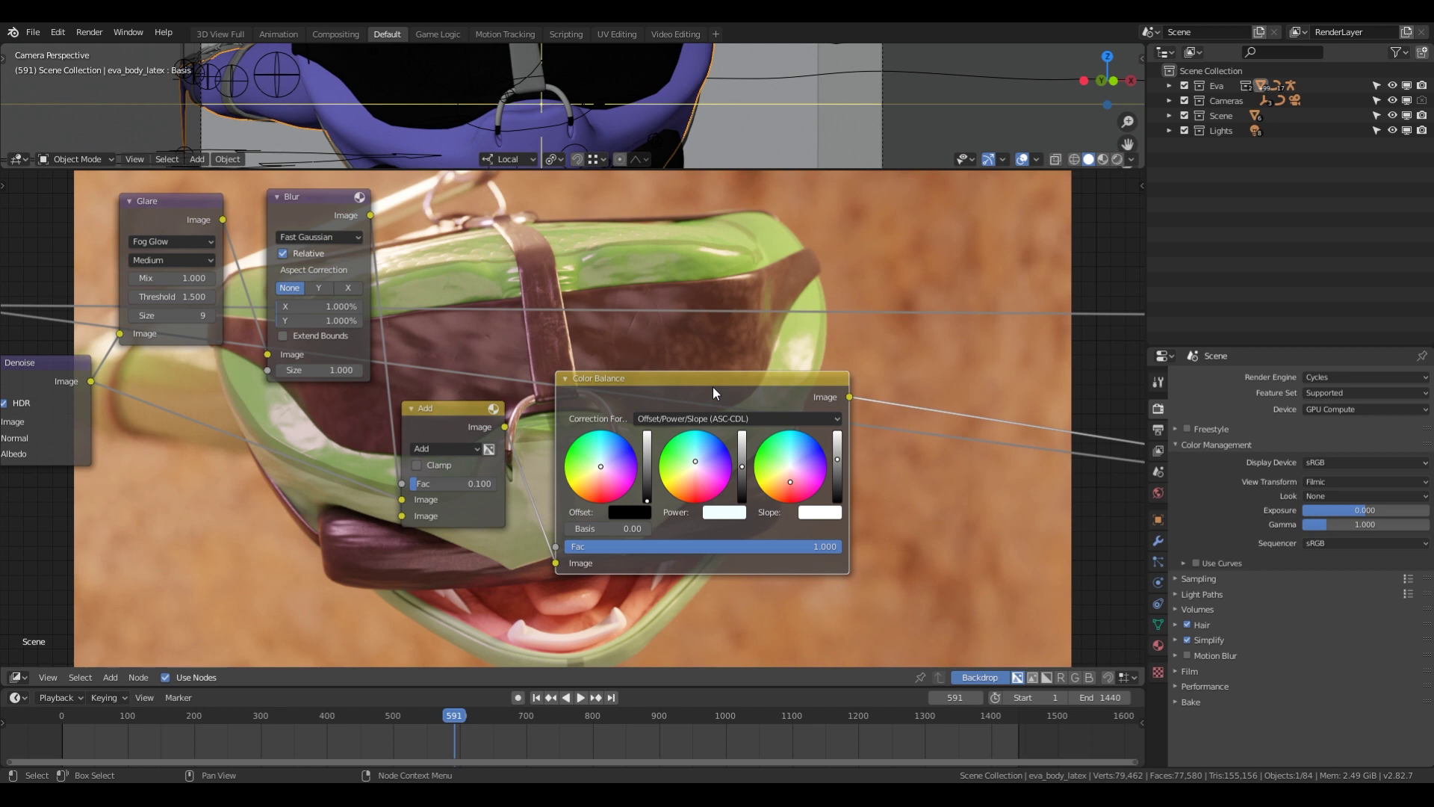
# Move the Color Balance node into place among the Add, Switch and output nodes and pan around the tree.
pyautogui.middleClick(669, 379)
pyautogui.scroll(-3)
pyautogui.scroll(-3)
pyautogui.click(565, 455)
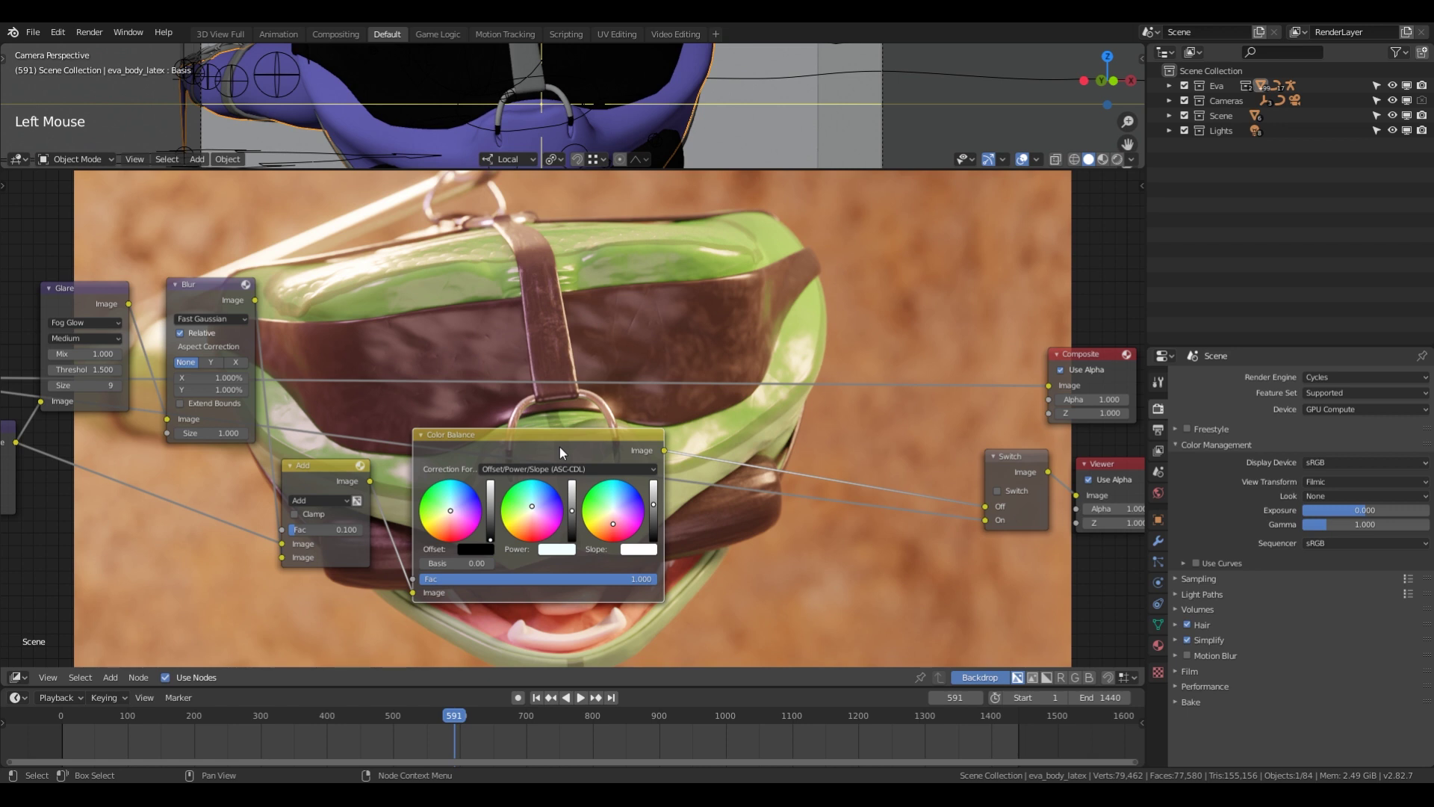
pyautogui.press('m')
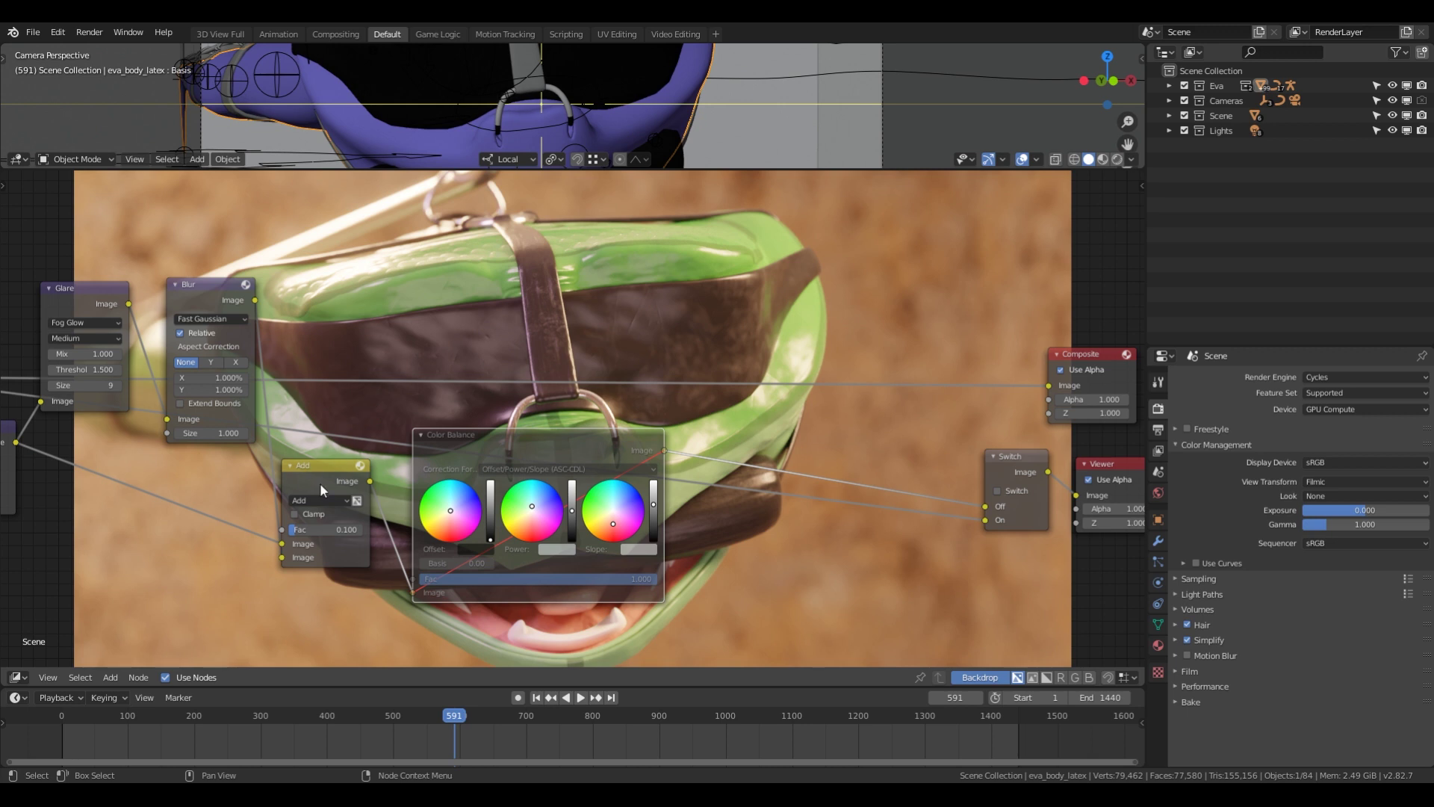
pyautogui.press('m')
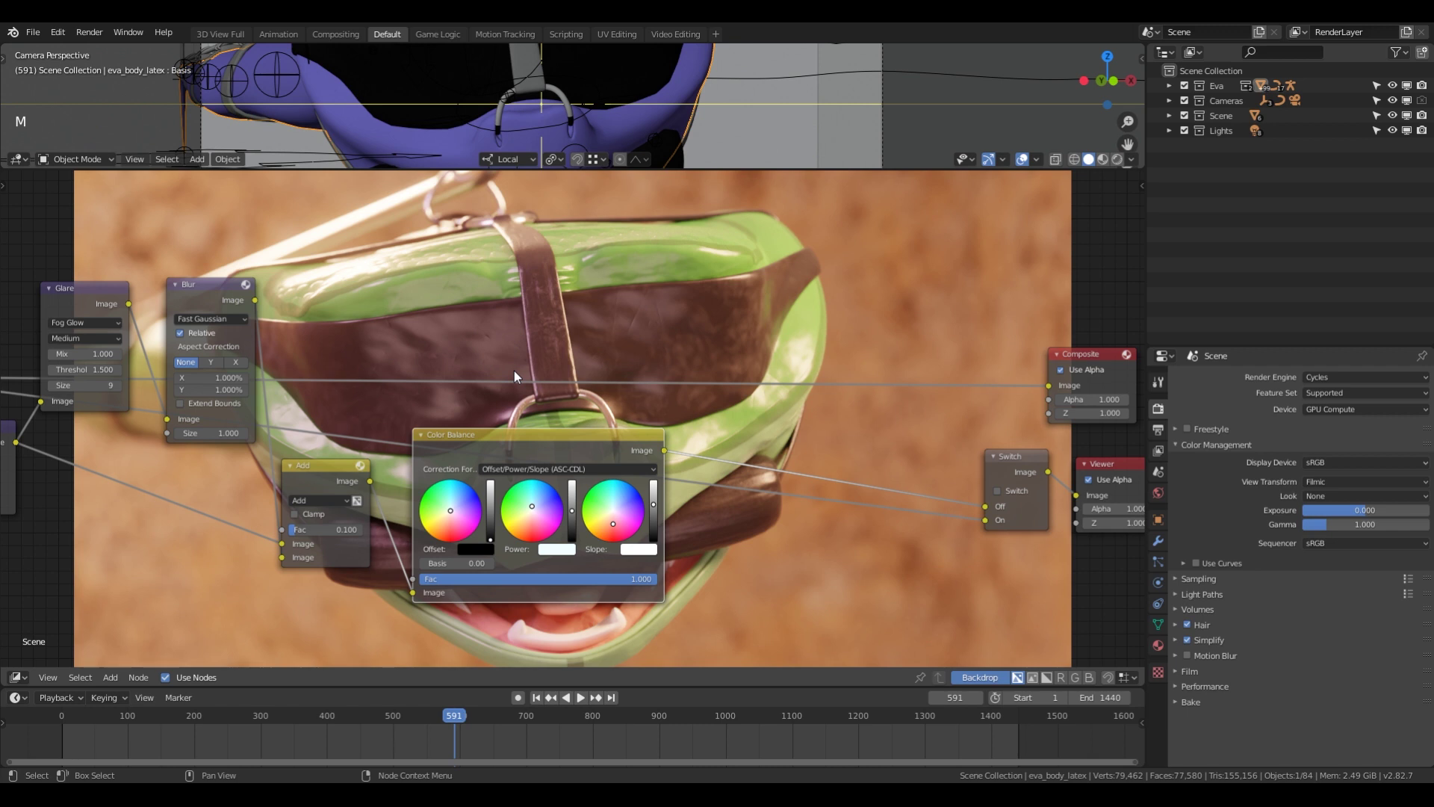
pyautogui.scroll(-3)
pyautogui.middleClick(645, 440)
pyautogui.middleClick(593, 434)
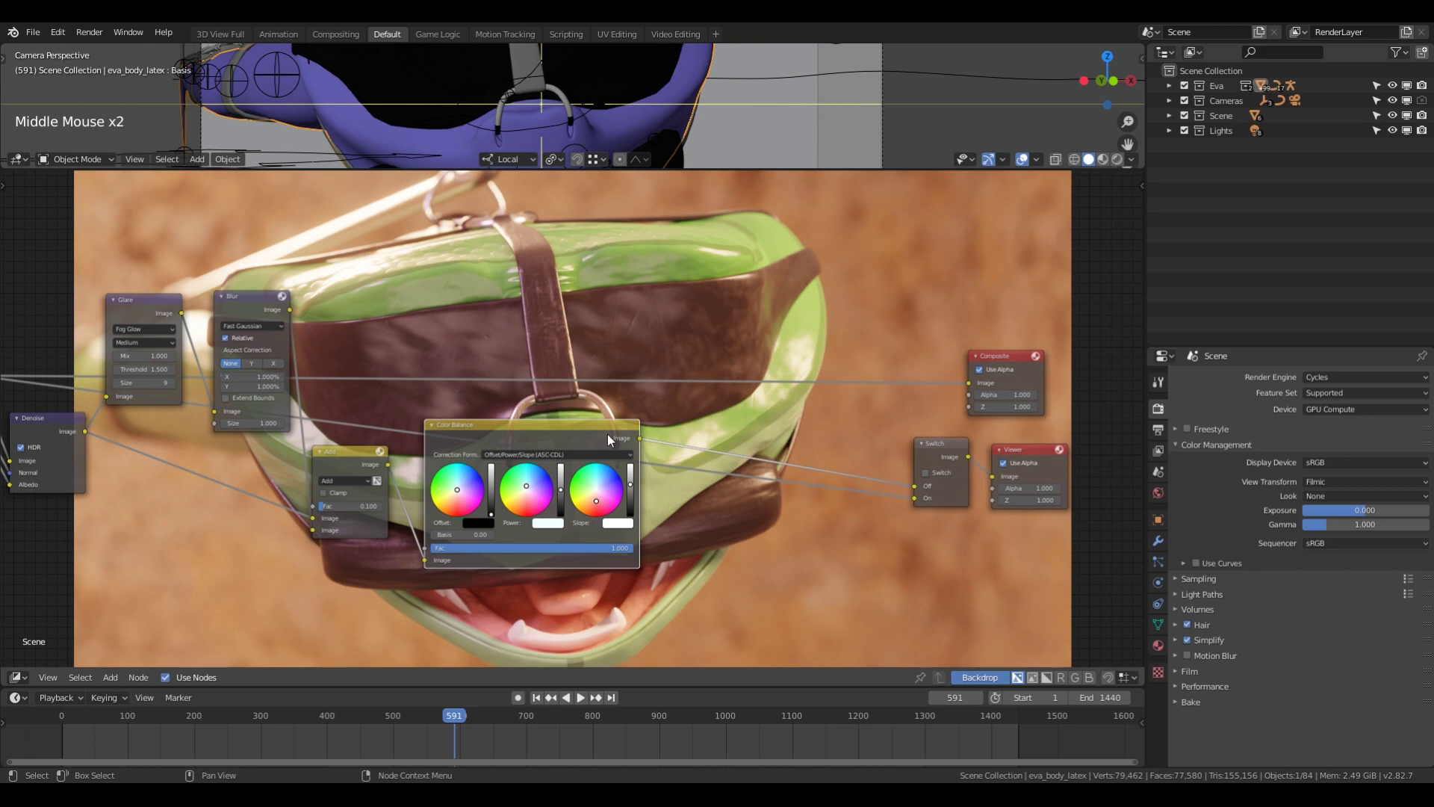
pyautogui.middleClick(795, 436)
# Add an Ellipse Mask node to the compositor tree.
pyautogui.press('alt+a')
pyautogui.press('b')
pyautogui.press('g')
pyautogui.press('alt+a')
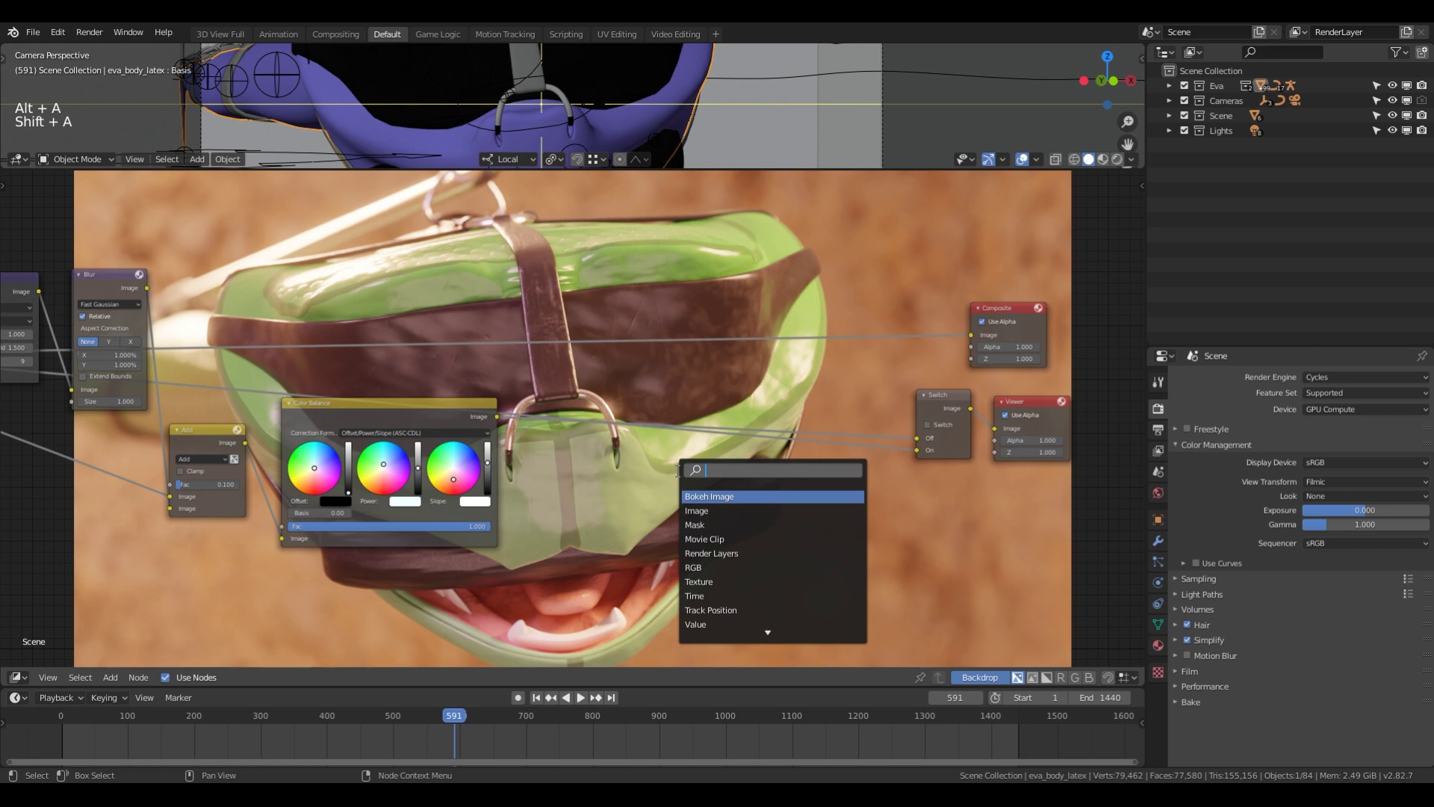
pyautogui.press('l')
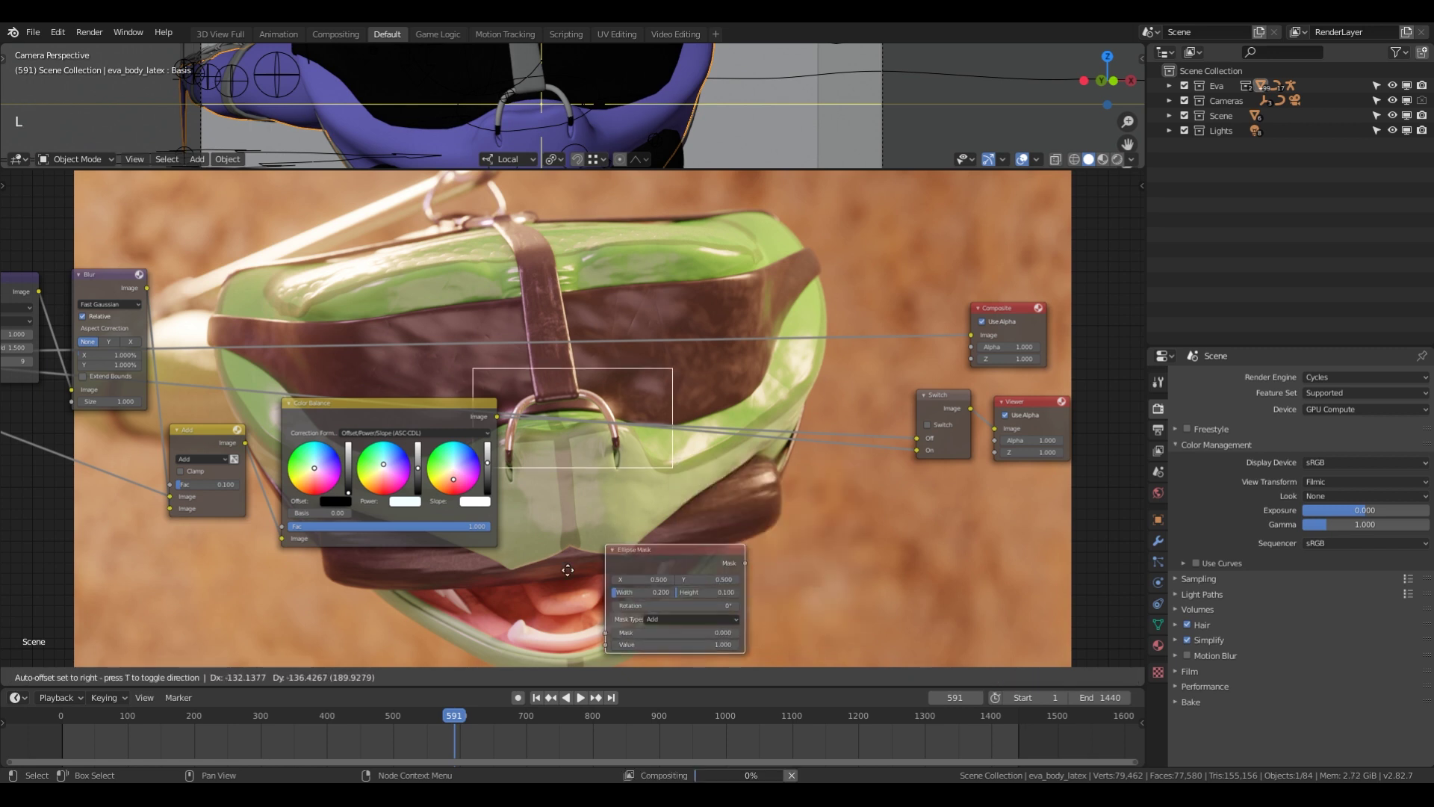
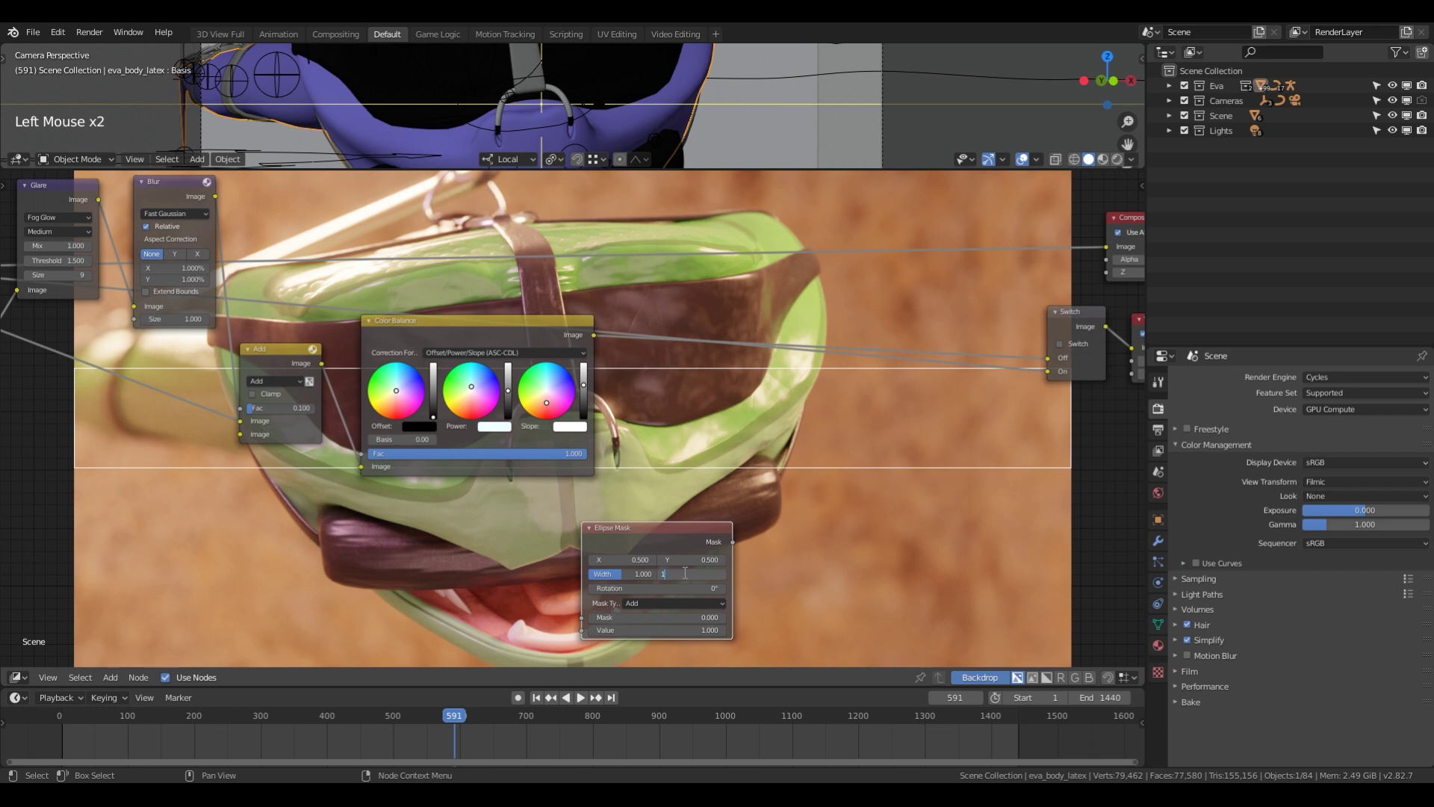
# Widen the ellipse mask to fill the frame and shrink the backdrop to see it whole.
pyautogui.press('alt+v')
pyautogui.press('v')
pyautogui.press('v')
pyautogui.press('v')
pyautogui.press('v')
pyautogui.press('v')
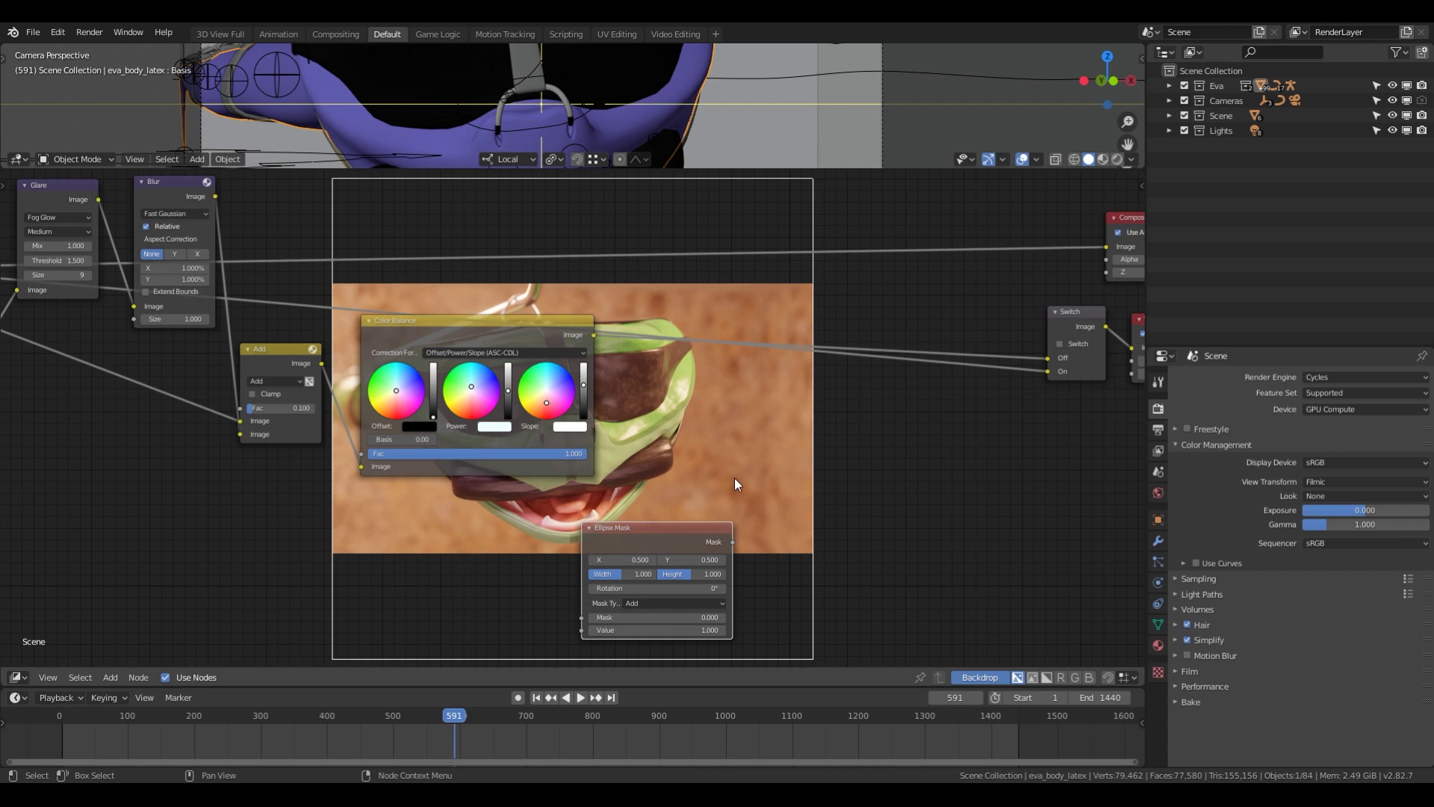
pyautogui.press('v')
pyautogui.press('alt+v')
# Set the ellipse mask height to 0.566 and show it as the backdrop preview.
pyautogui.click(708, 586)
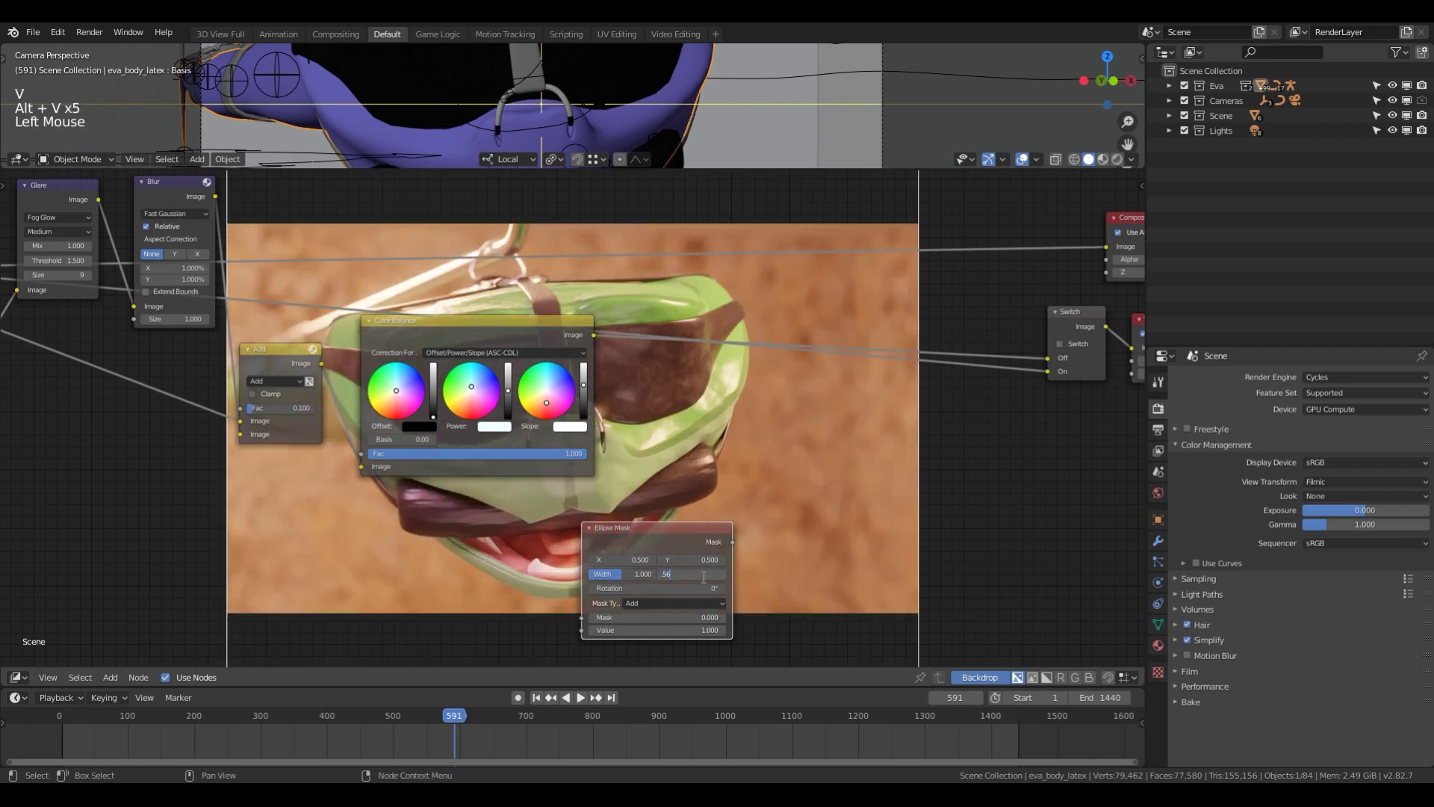
pyautogui.press('6')
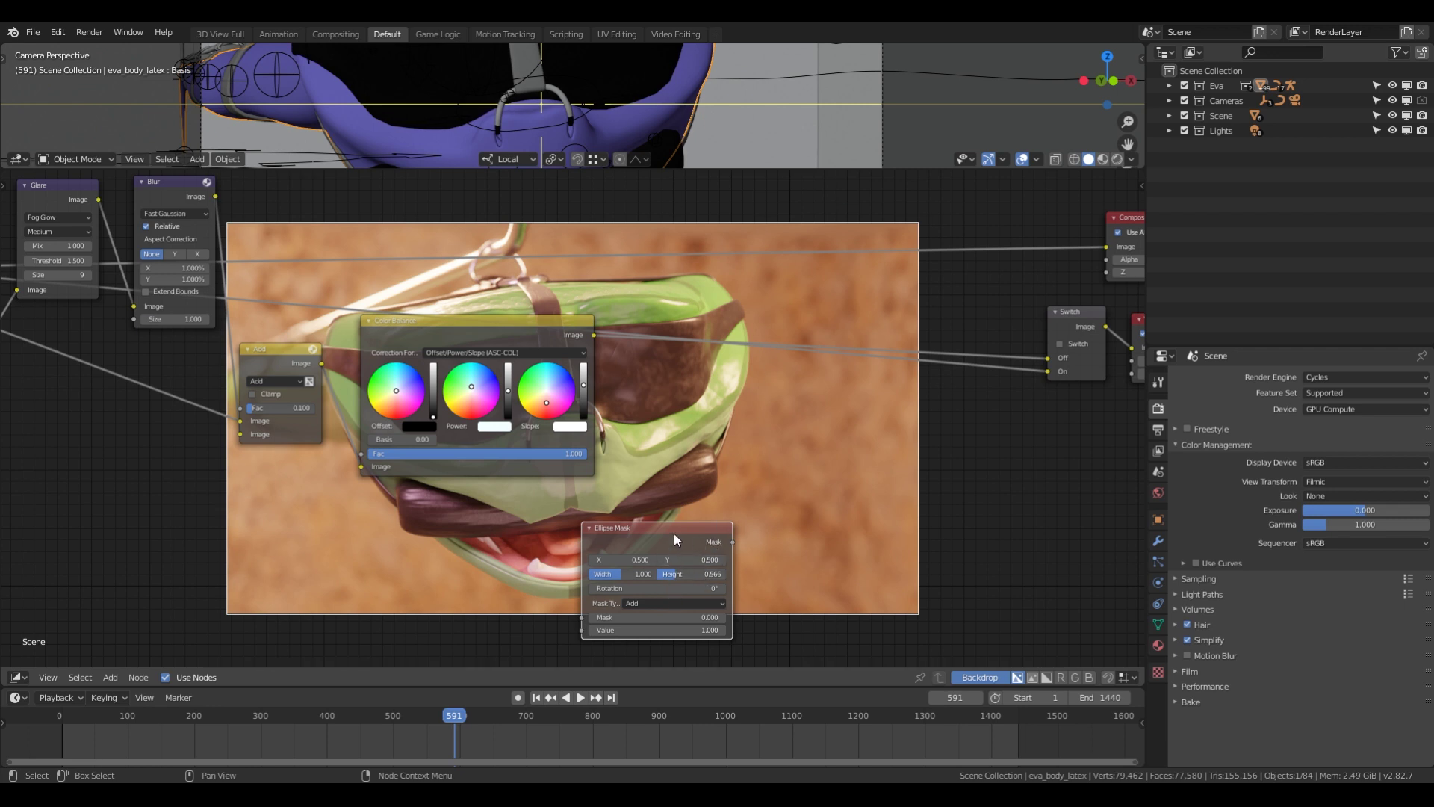
pyautogui.click(679, 541)
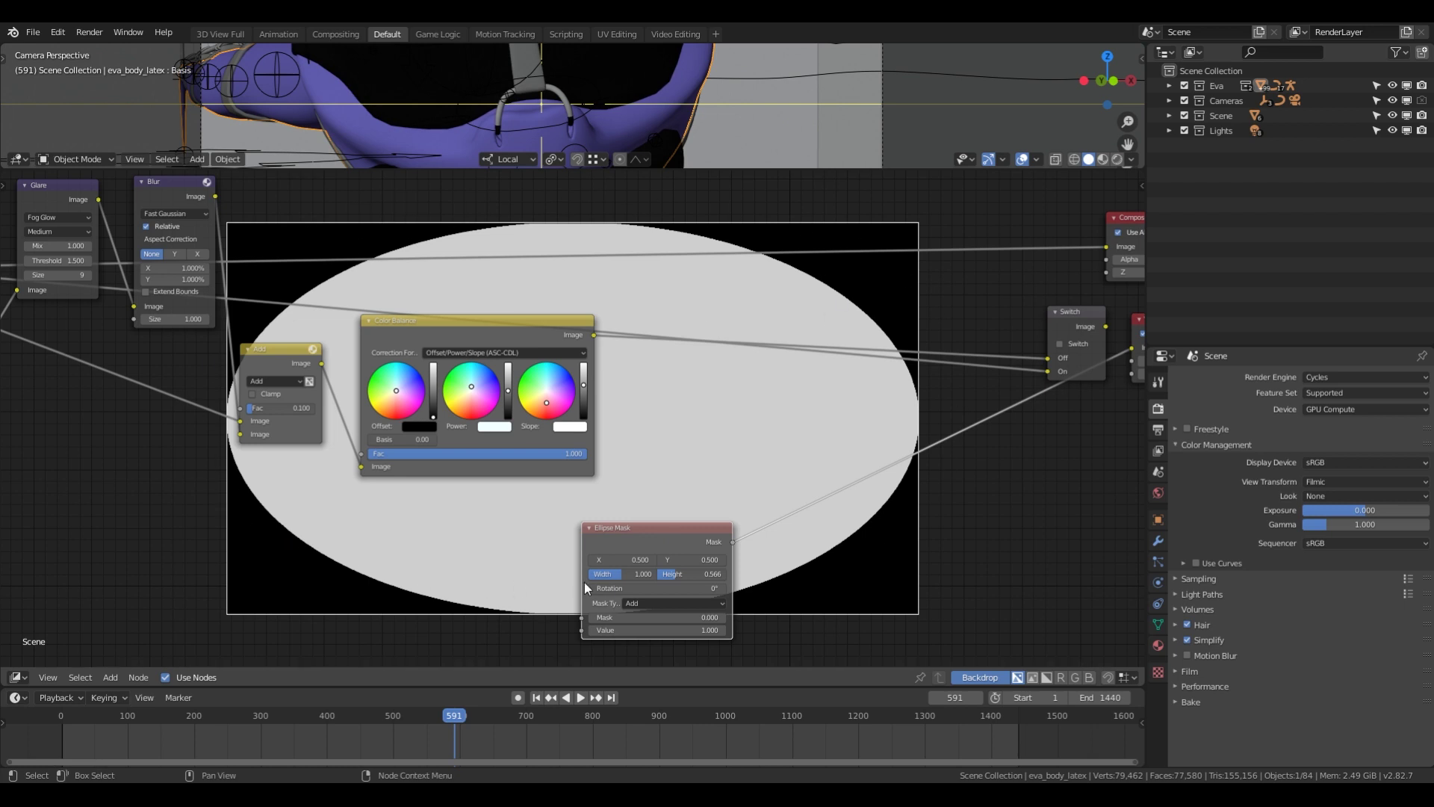
pyautogui.middleClick(821, 432)
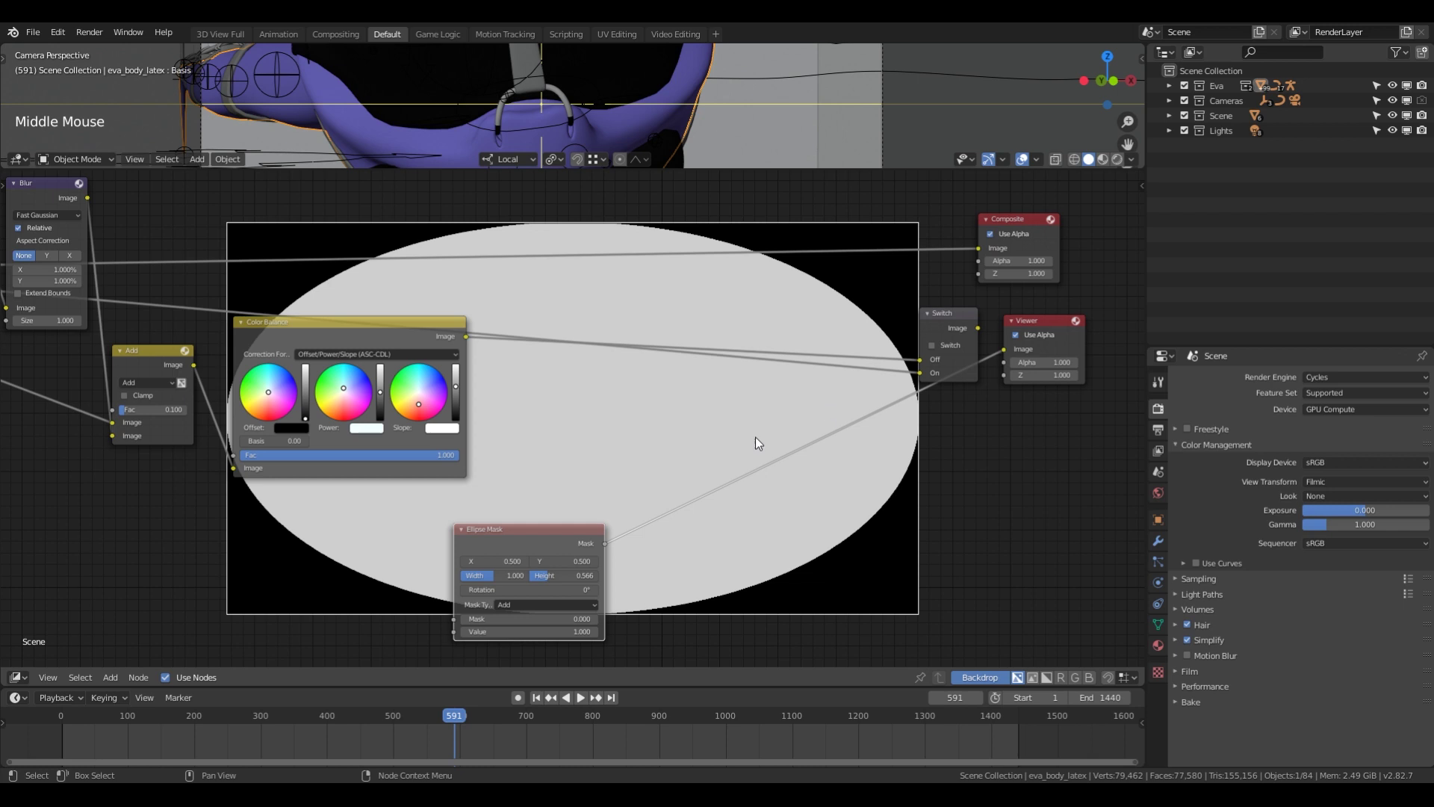
# Blur the ellipse mask with a Fast Gaussian at 25% relative size.
pyautogui.click(533, 537)
pyautogui.press('shift+a')
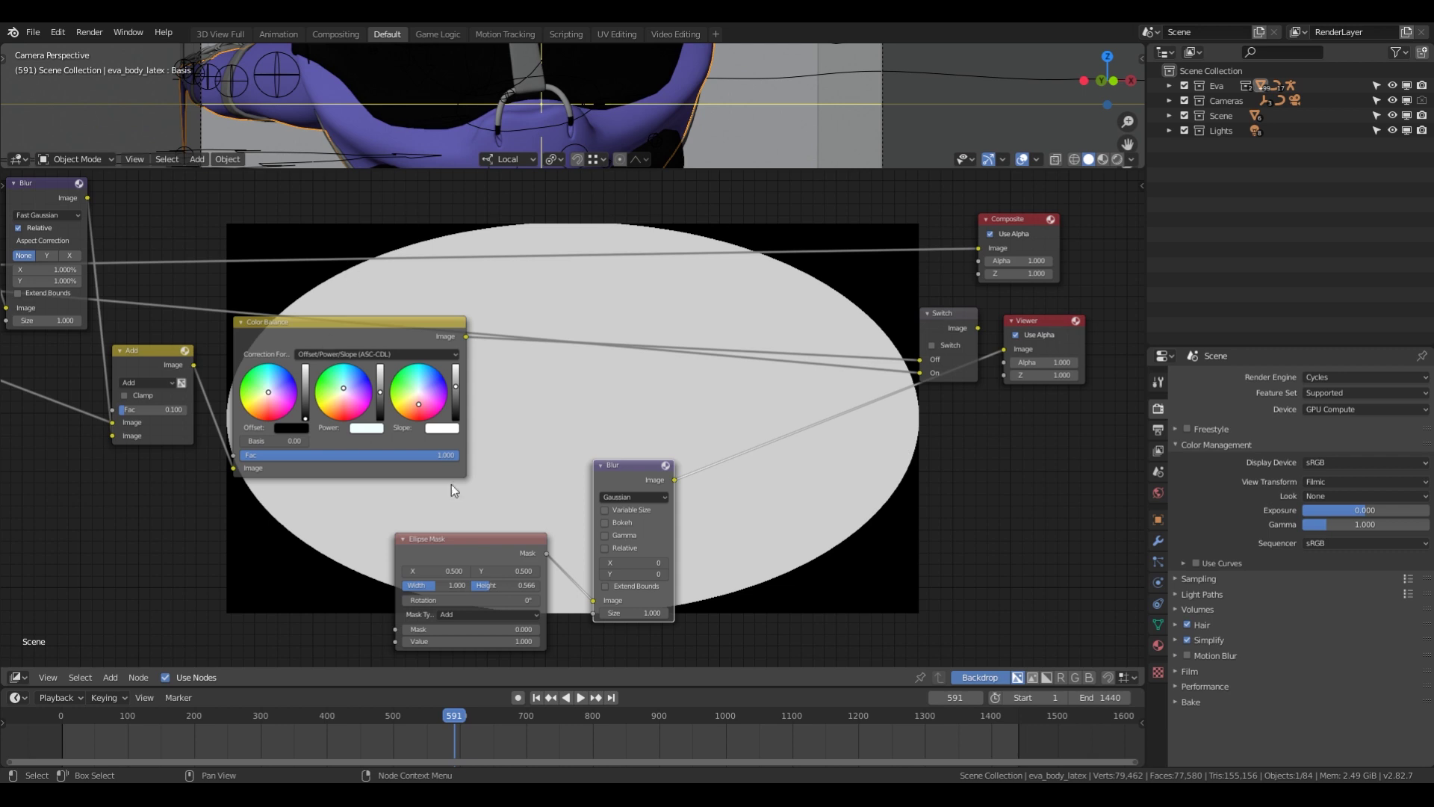
pyautogui.middleClick(649, 450)
pyautogui.scroll(3)
pyautogui.click(685, 498)
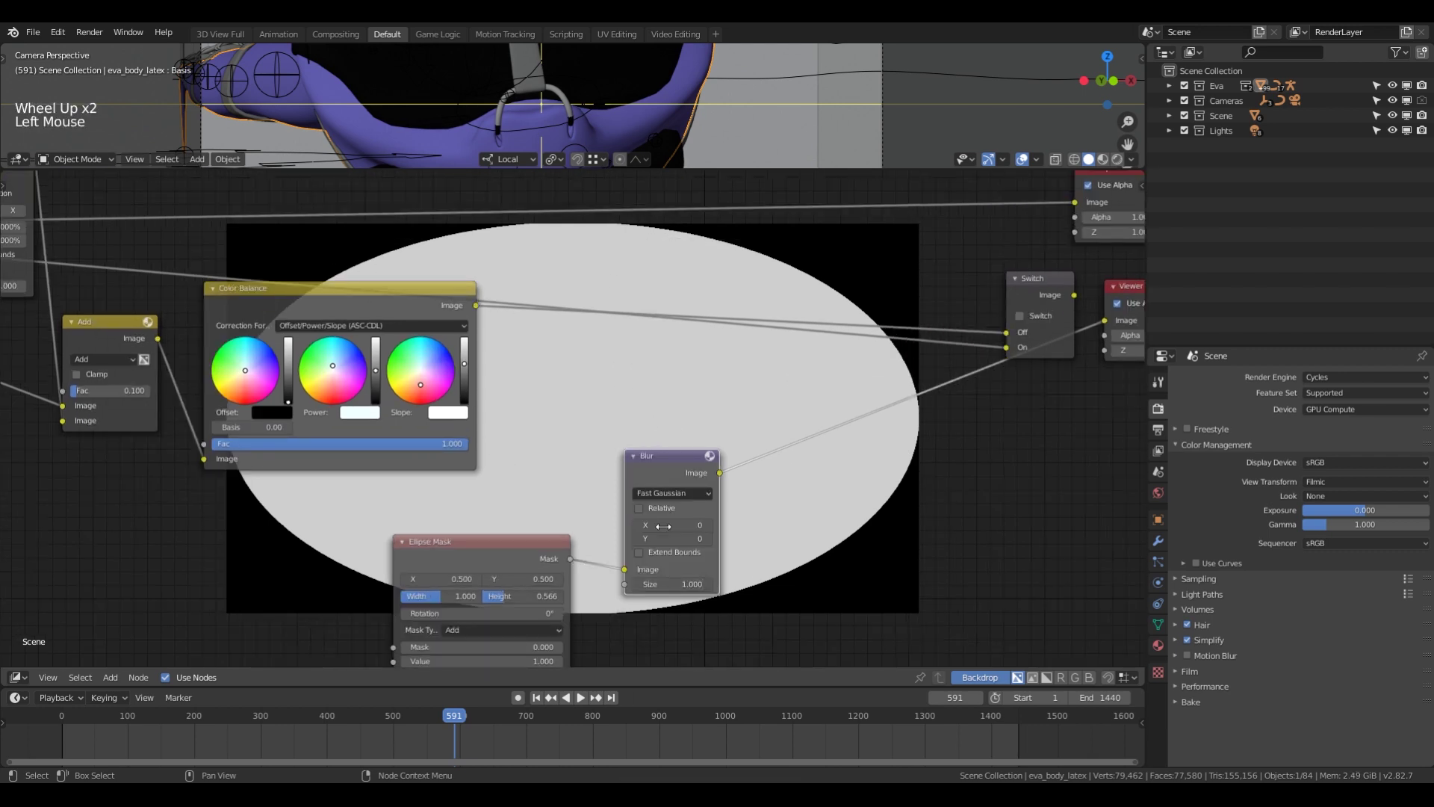
pyautogui.click(659, 513)
pyautogui.click(681, 563)
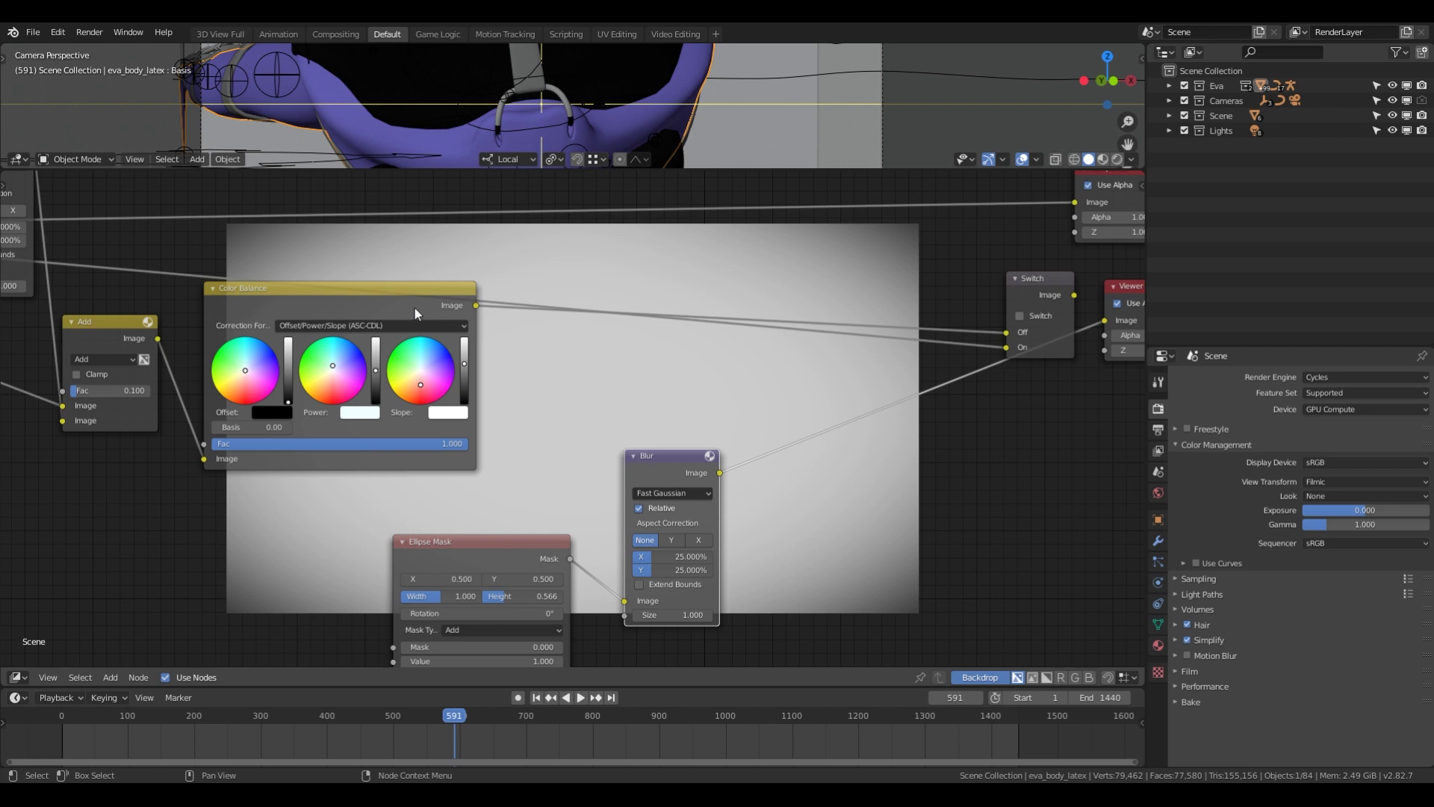
# Preview the Switch output again and move the Color Balance node aside.
pyautogui.click(397, 305)
pyautogui.middleClick(651, 360)
pyautogui.click(979, 320)
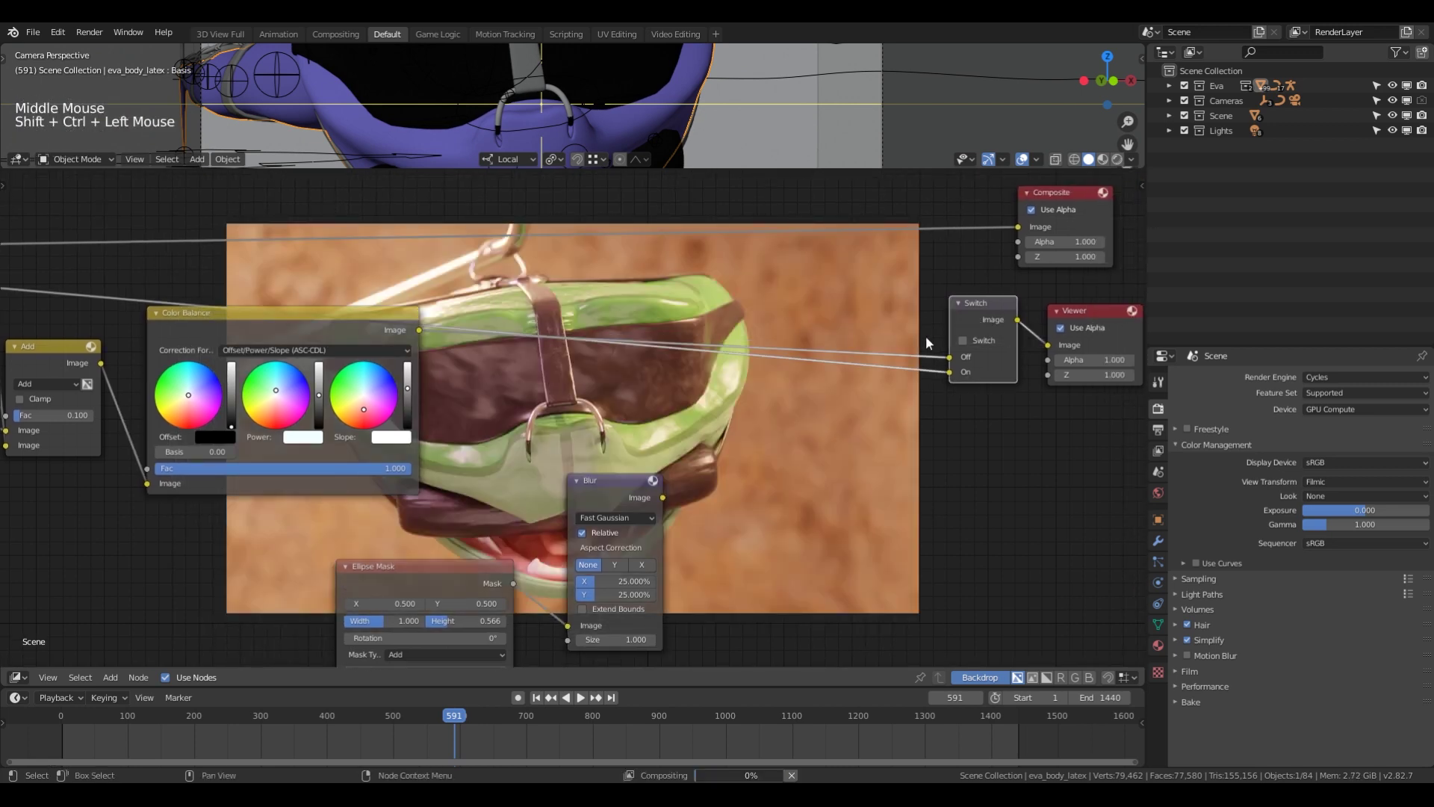
pyautogui.click(354, 328)
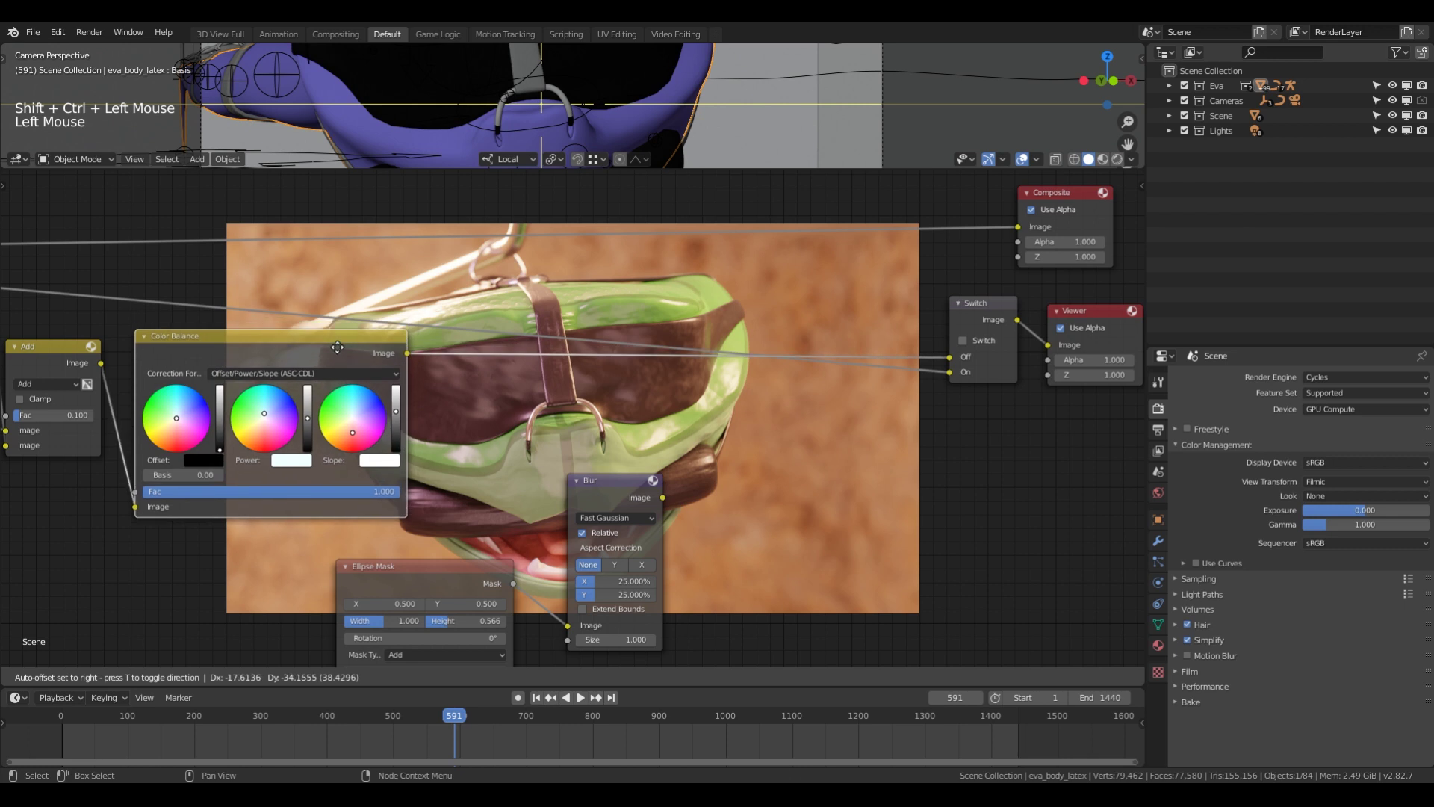
# Insert a Multiply mix after Color Balance with the blurred mask as its second image.
pyautogui.press('shift+a')
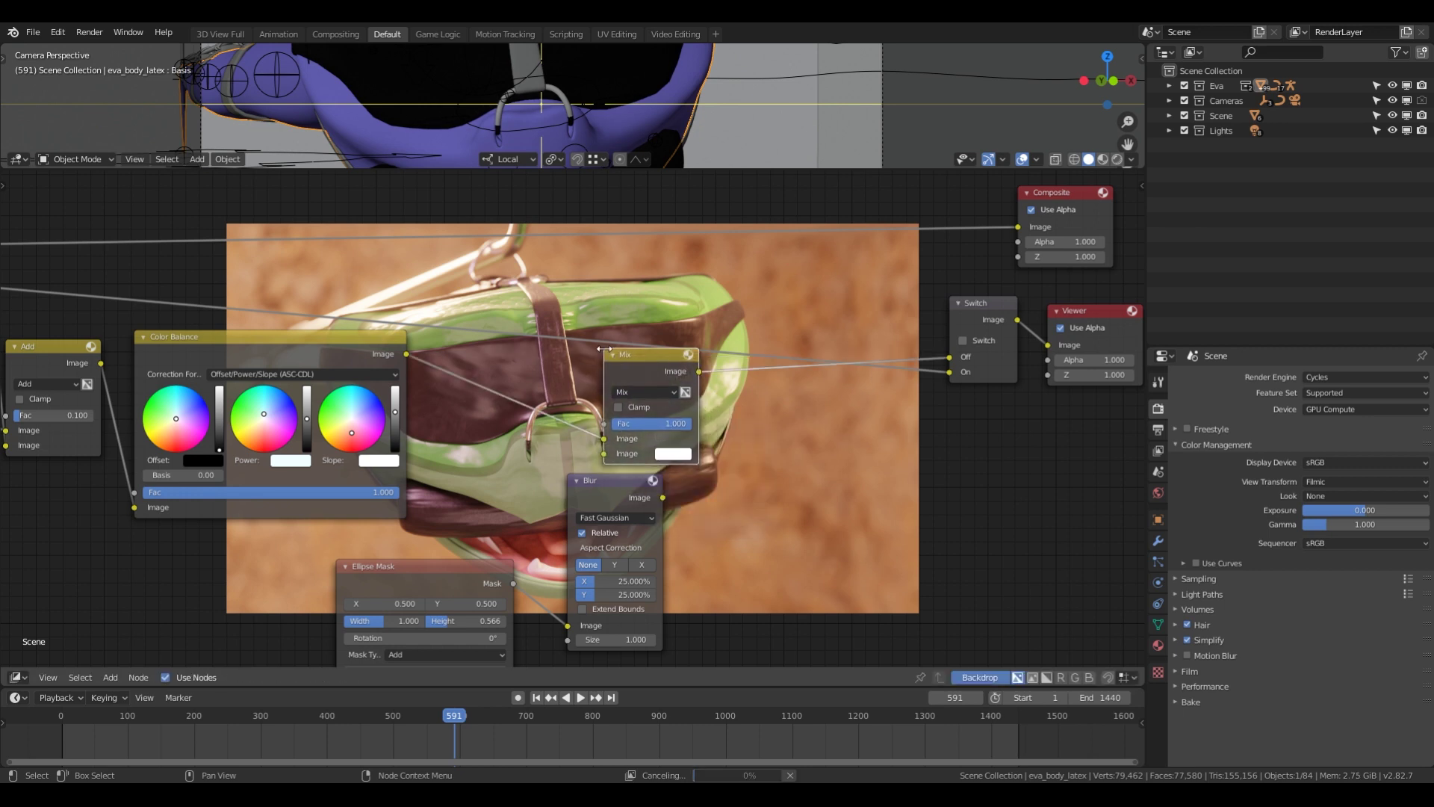
pyautogui.press('g')
pyautogui.click(760, 420)
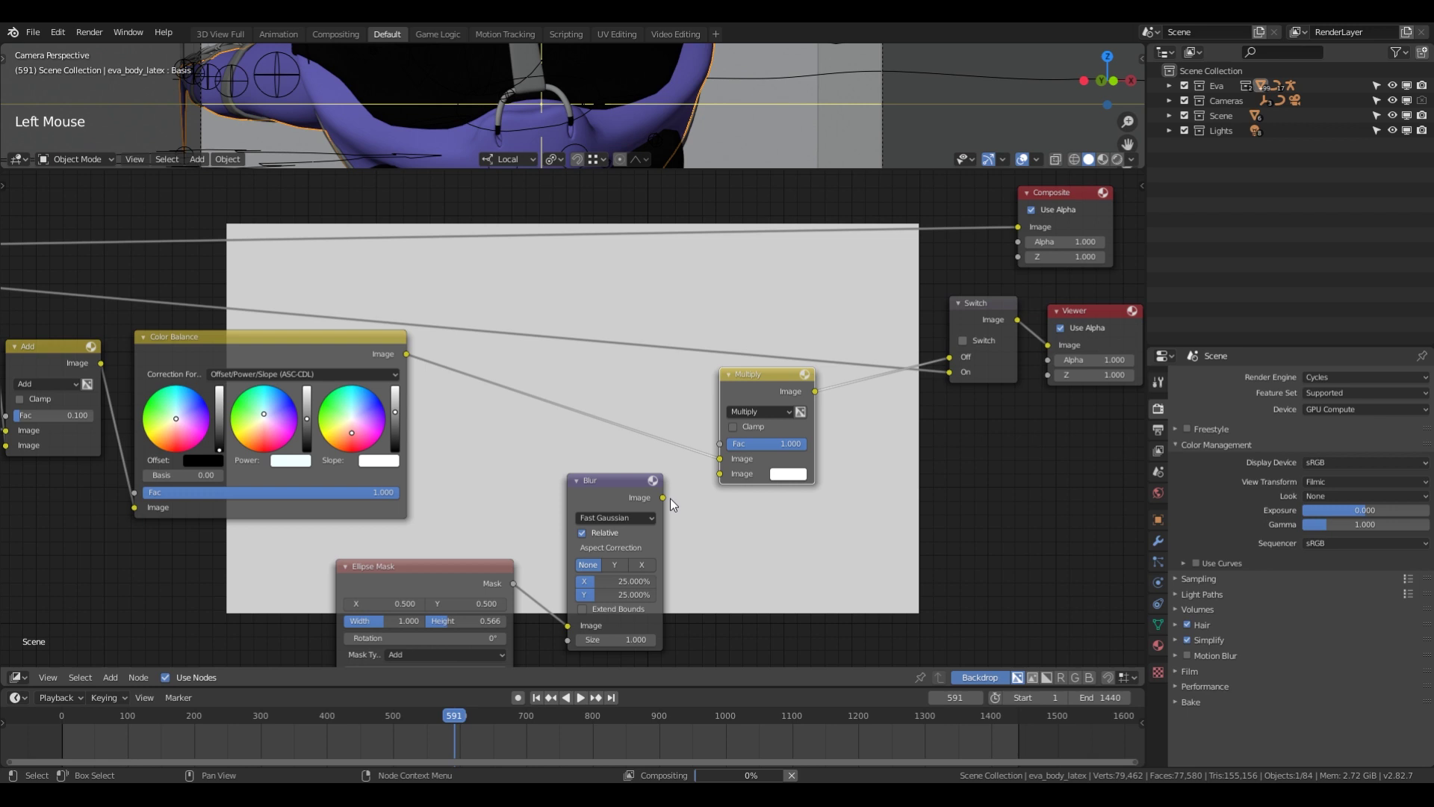
pyautogui.click(669, 499)
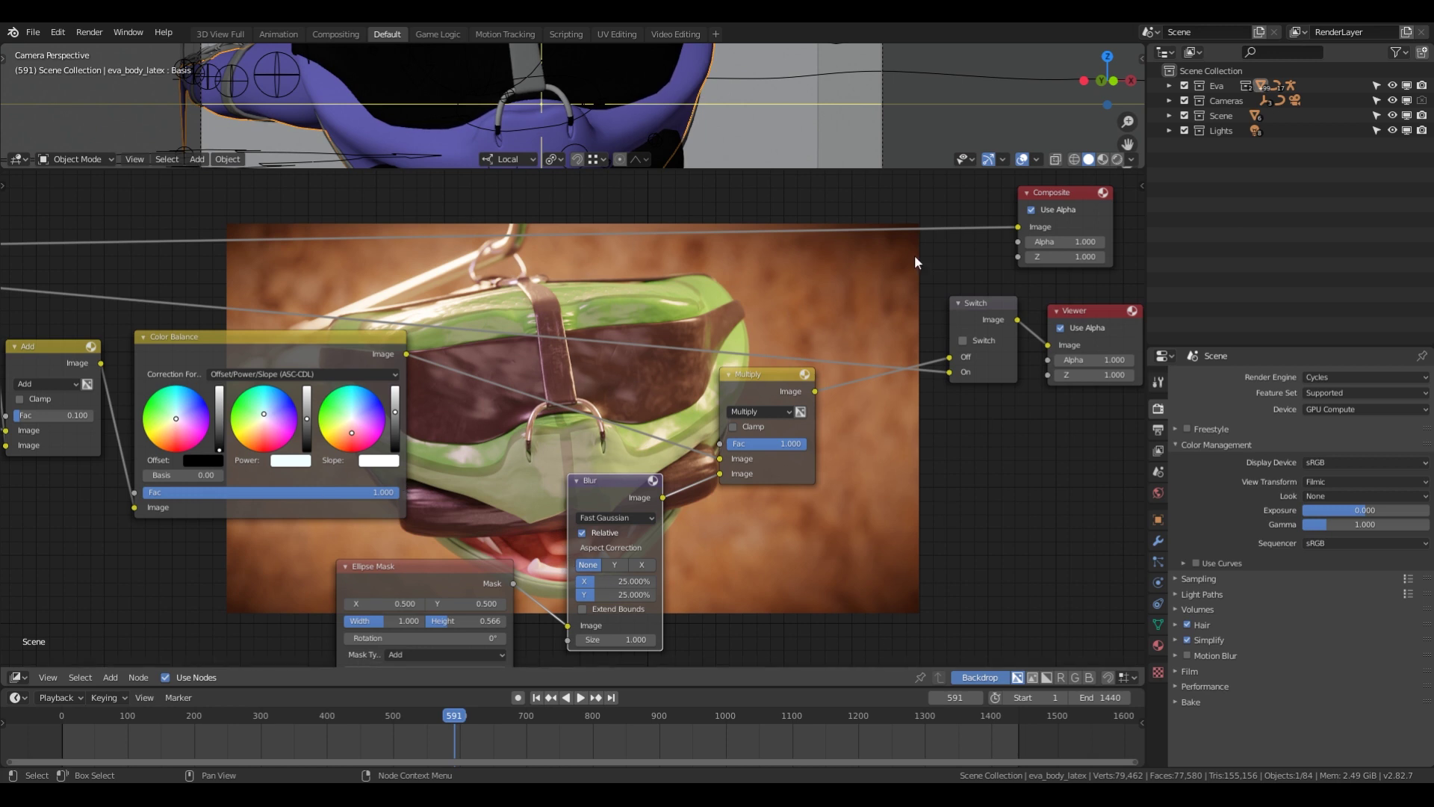
pyautogui.middleClick(543, 431)
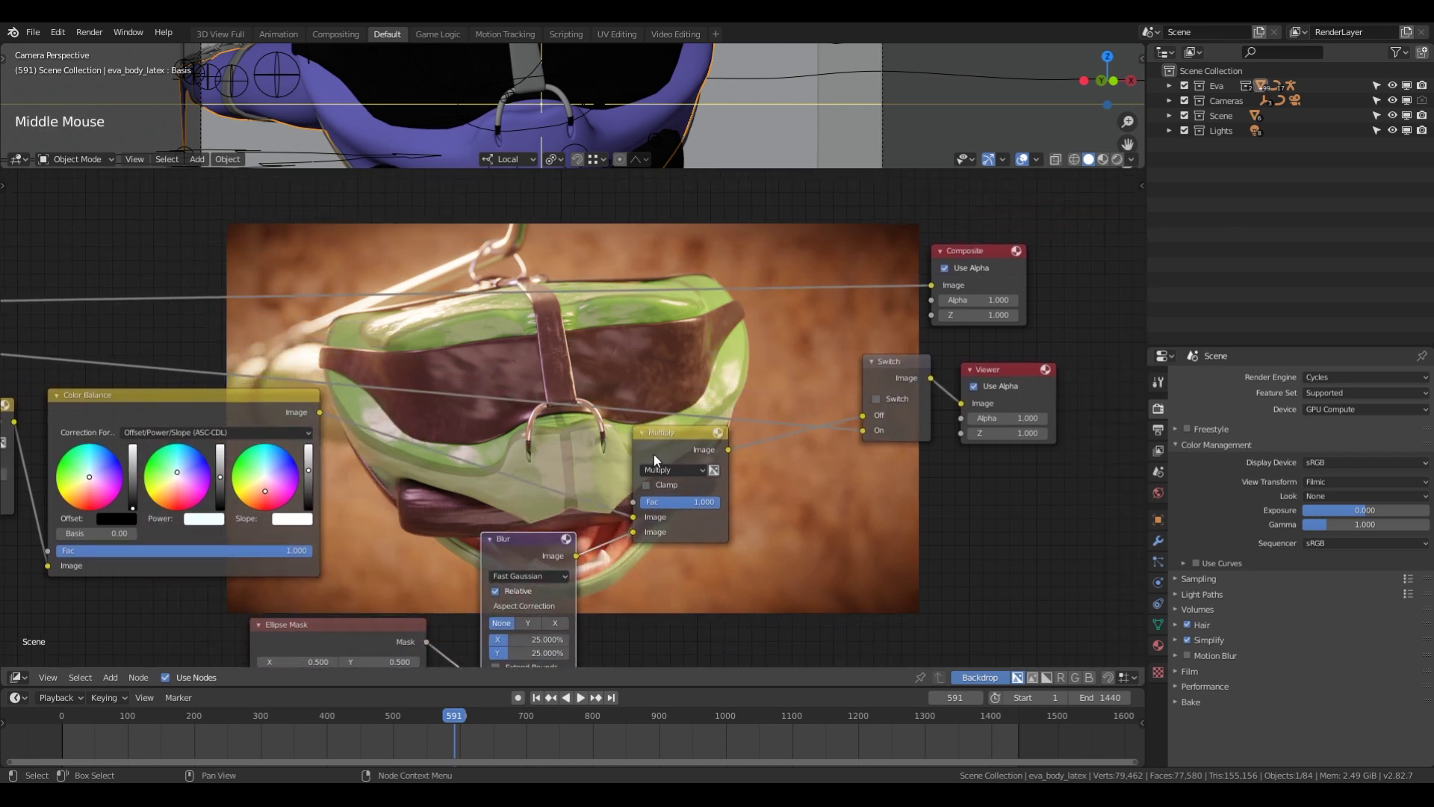
# Set the Multiply factor to 0.5, muting it to compare the vignette on and off.
pyautogui.click(661, 449)
pyautogui.press('m')
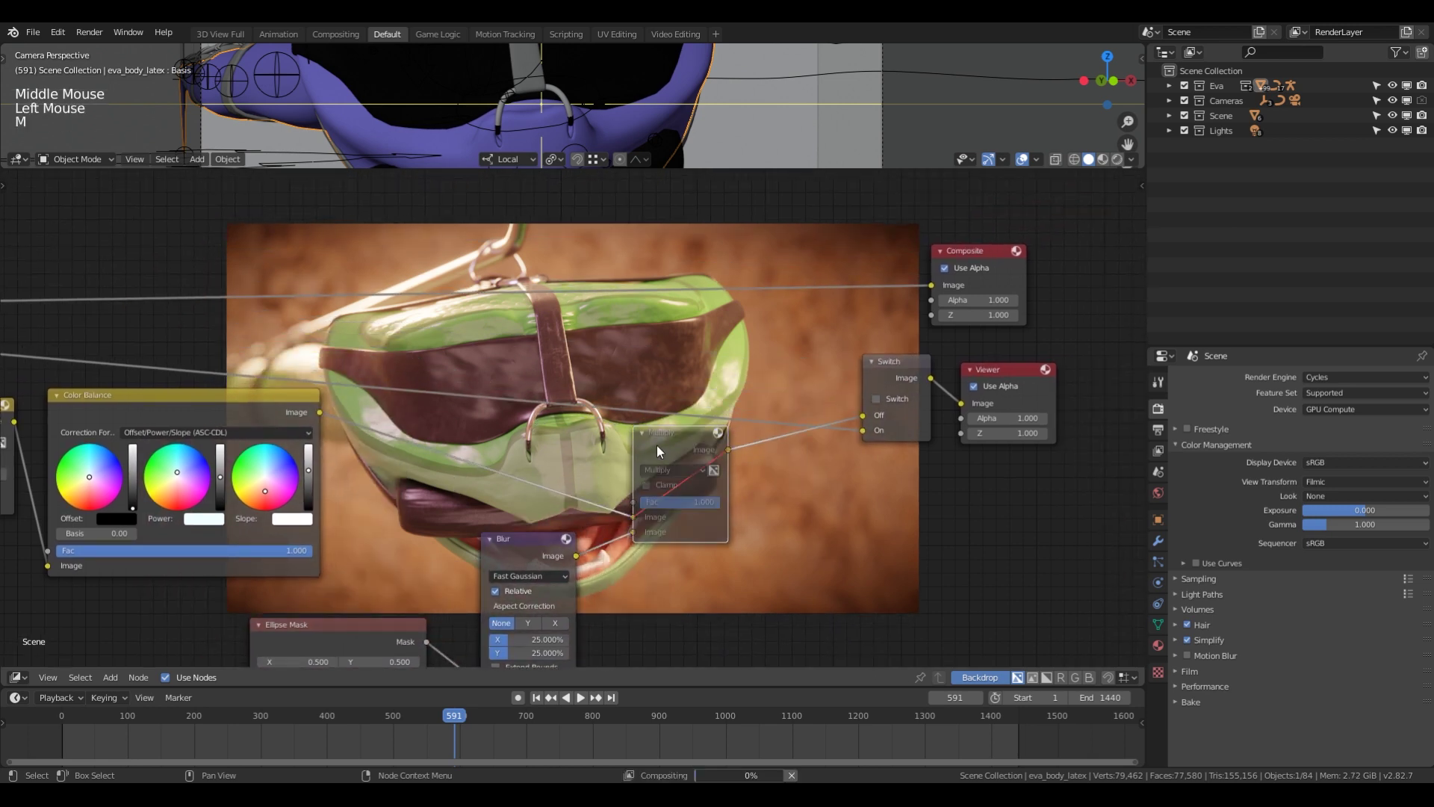
pyautogui.press('m')
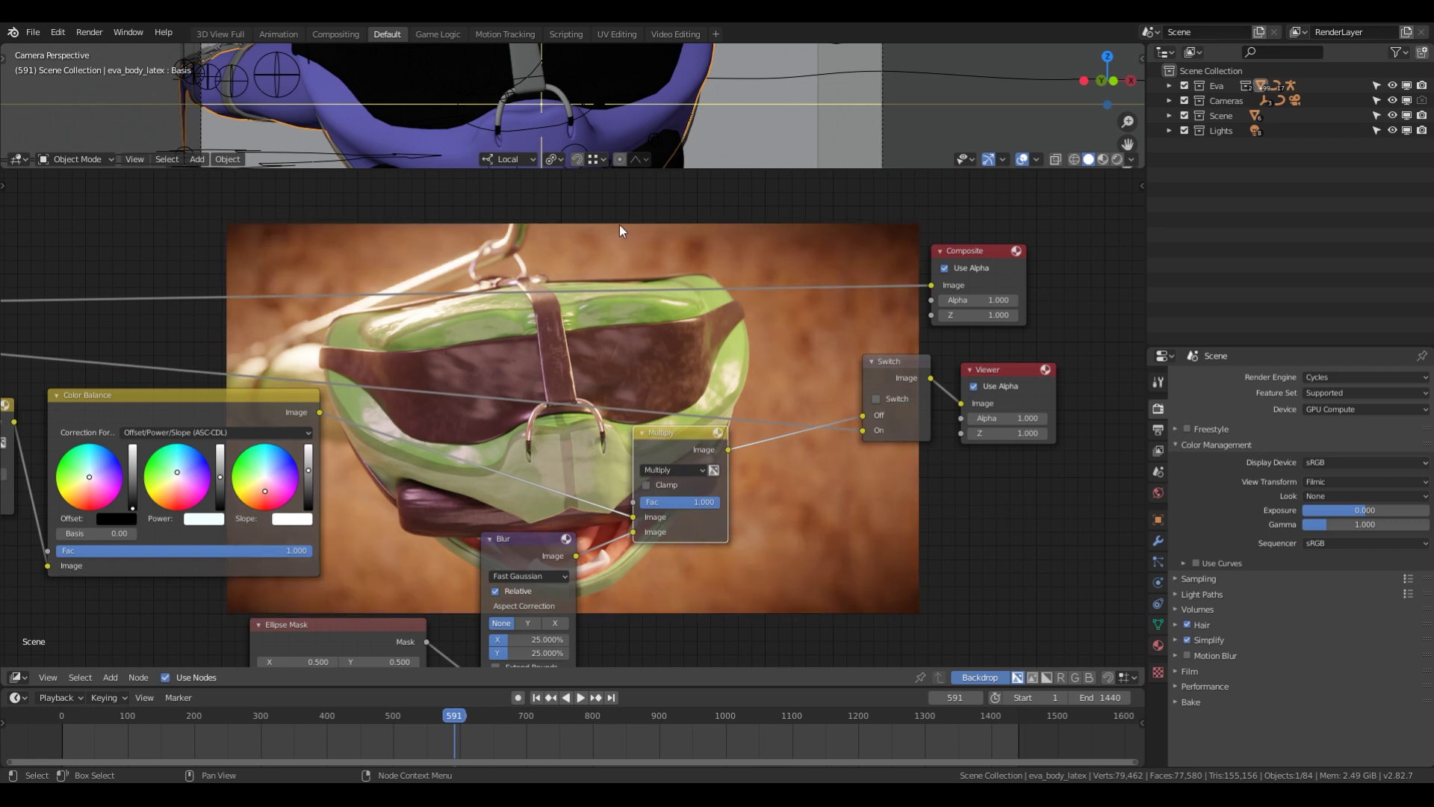
pyautogui.click(697, 506)
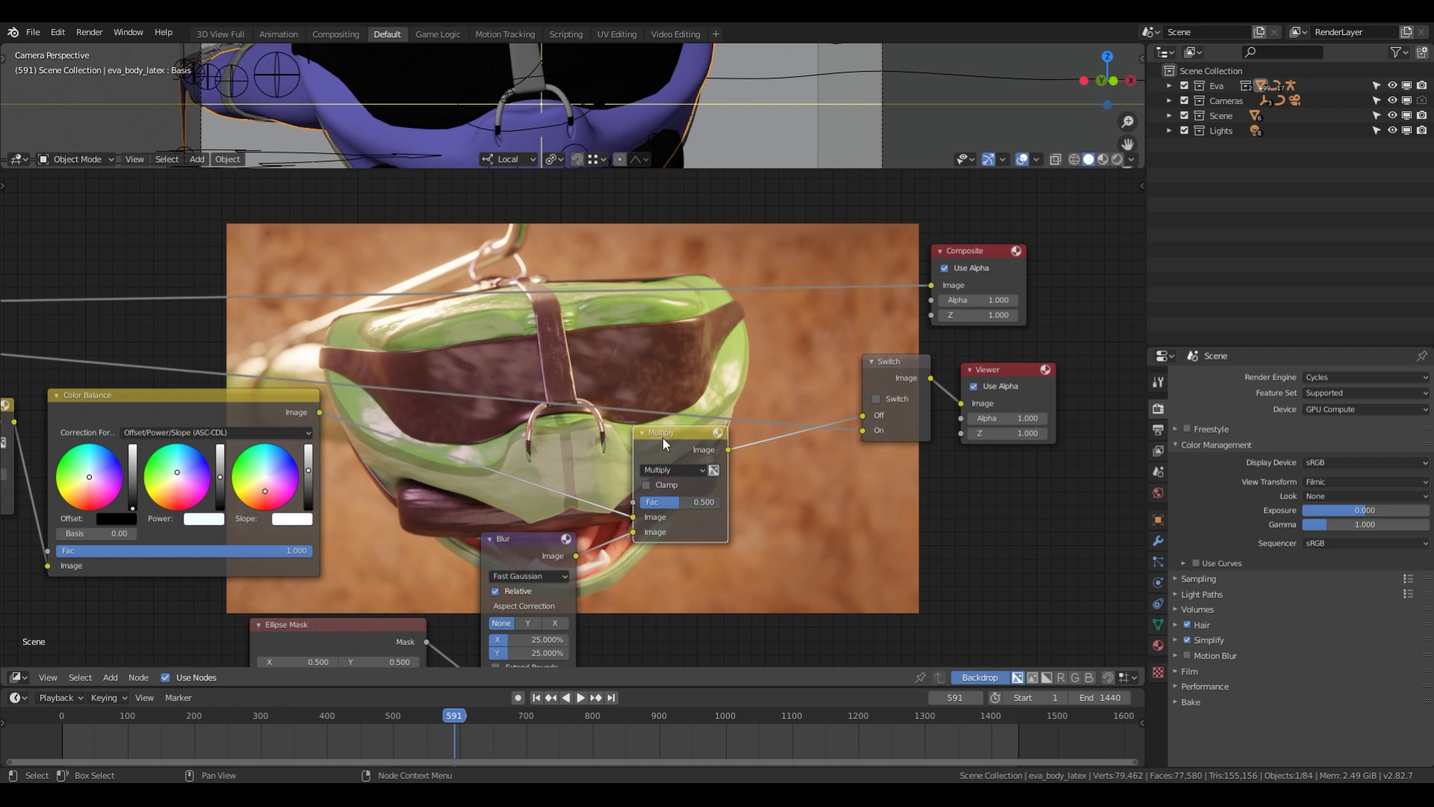
pyautogui.press('m')
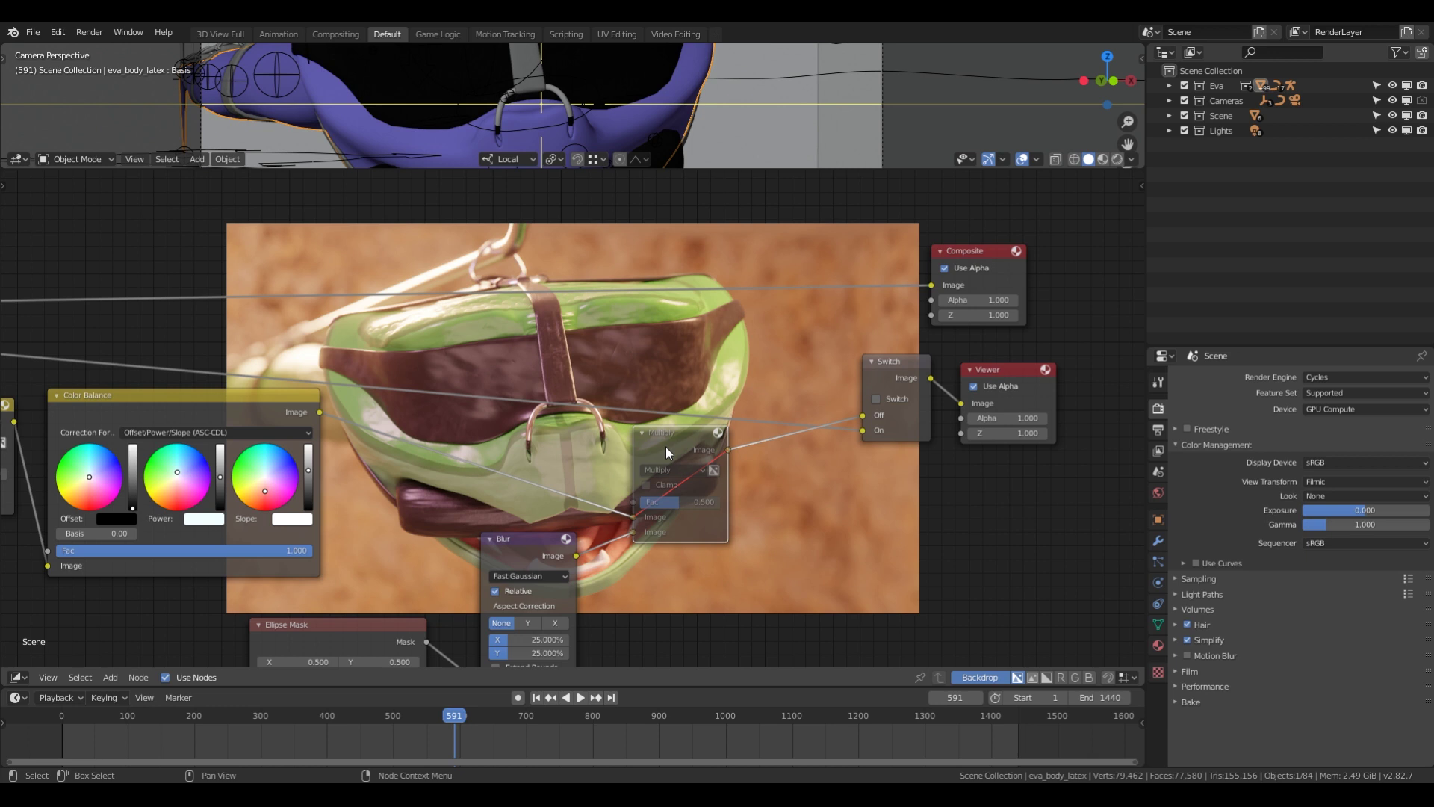
pyautogui.press('m')
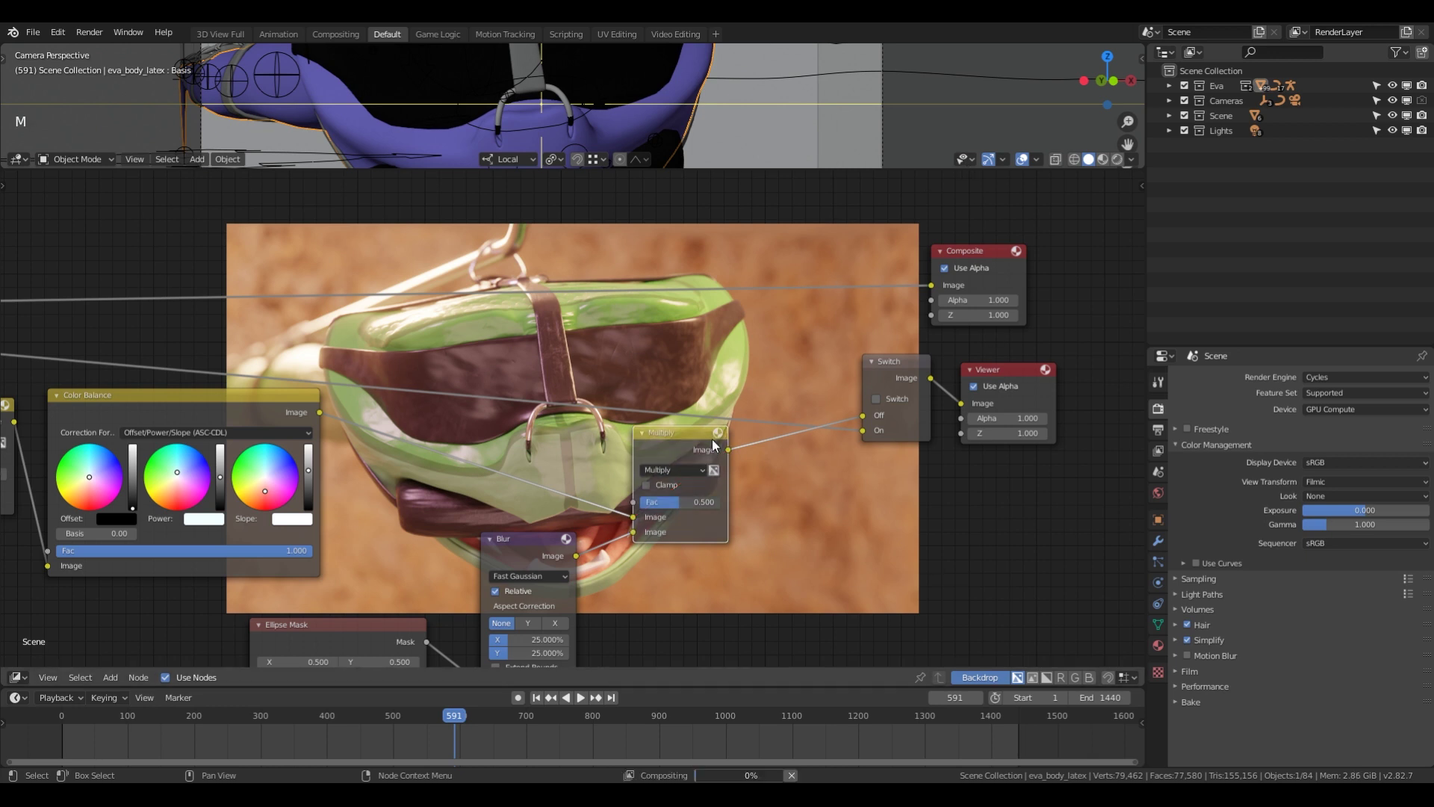
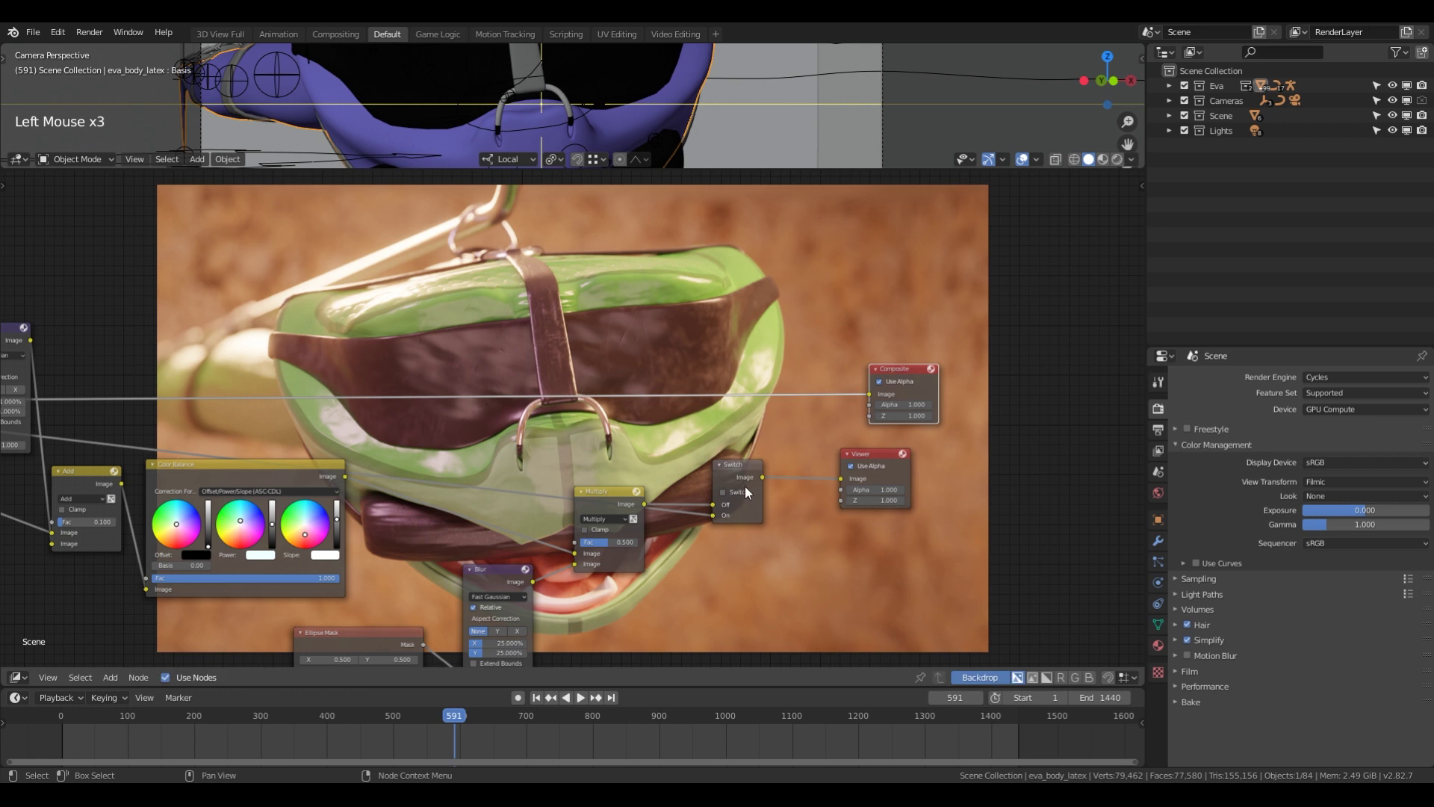
# Select the link between Color Balance and Multiply for the Soften filter.
pyautogui.click(742, 497)
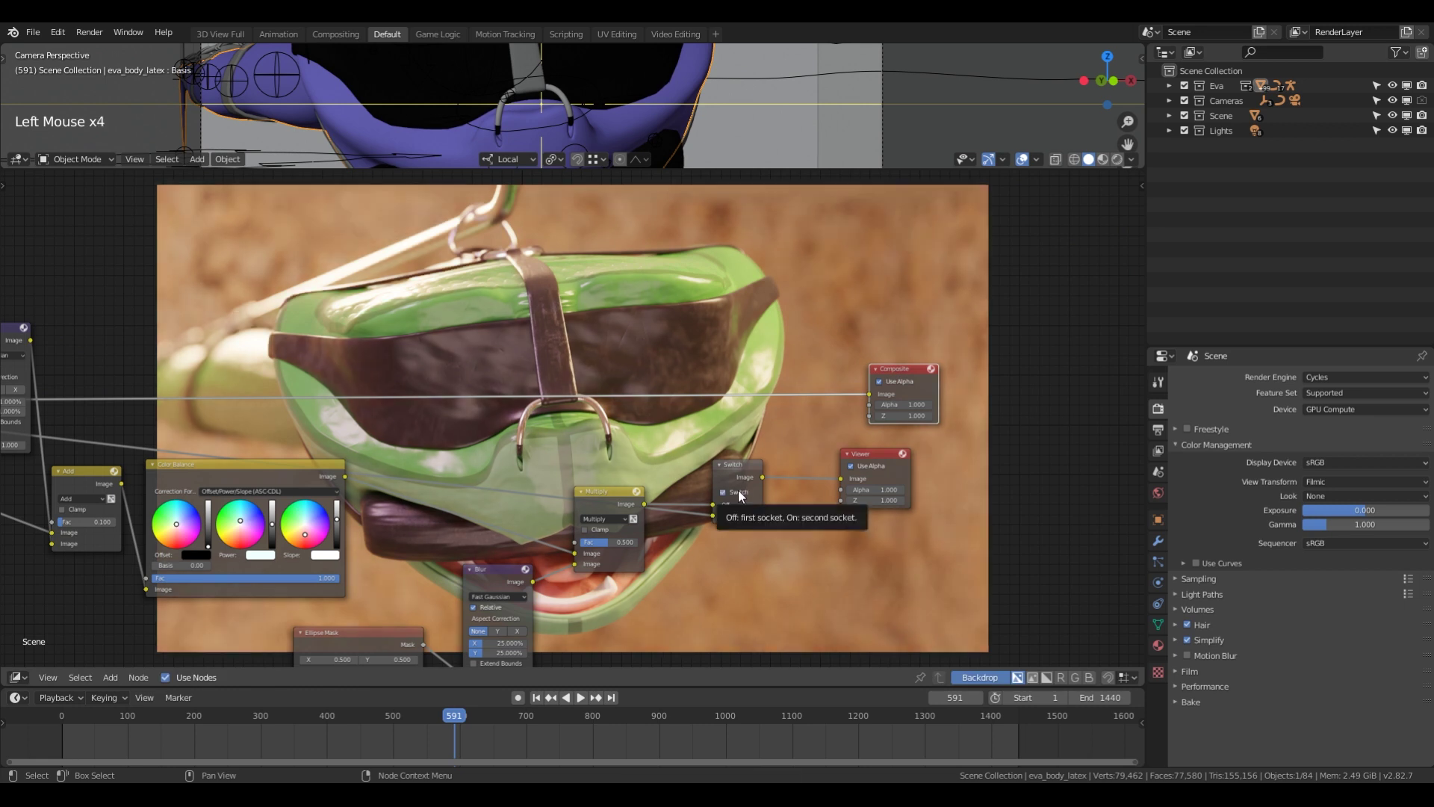
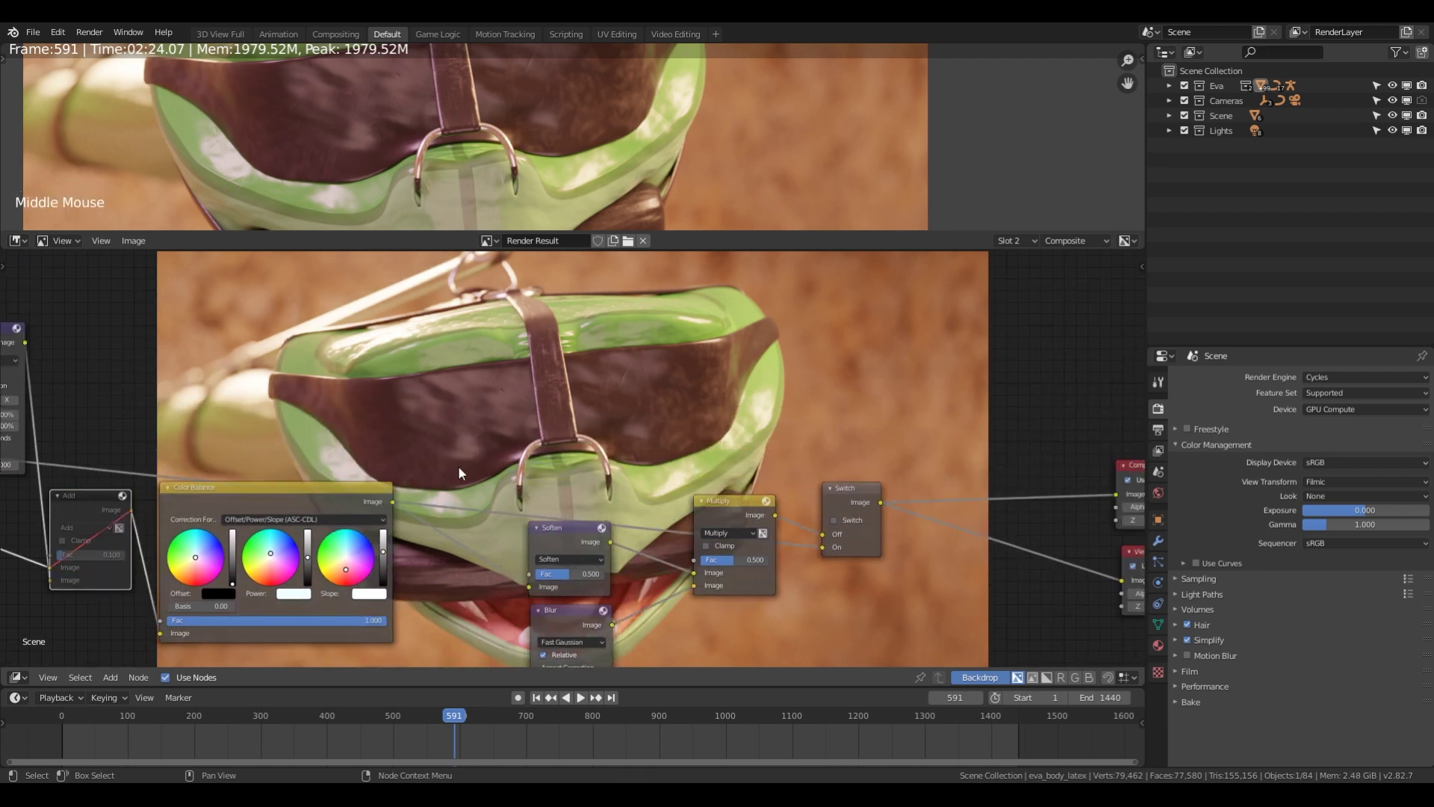
pyautogui.press('m')
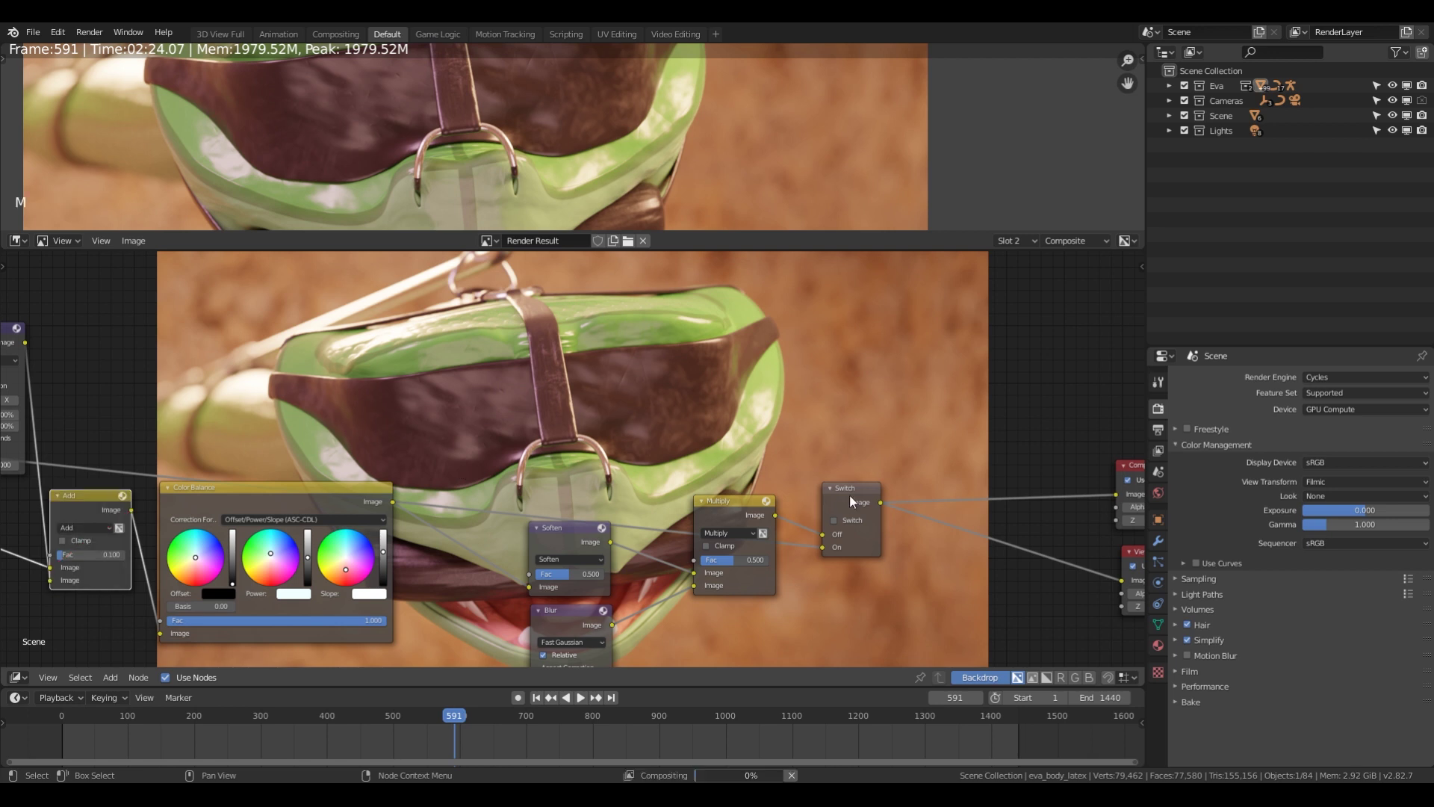
pyautogui.click(856, 499)
pyautogui.click(855, 522)
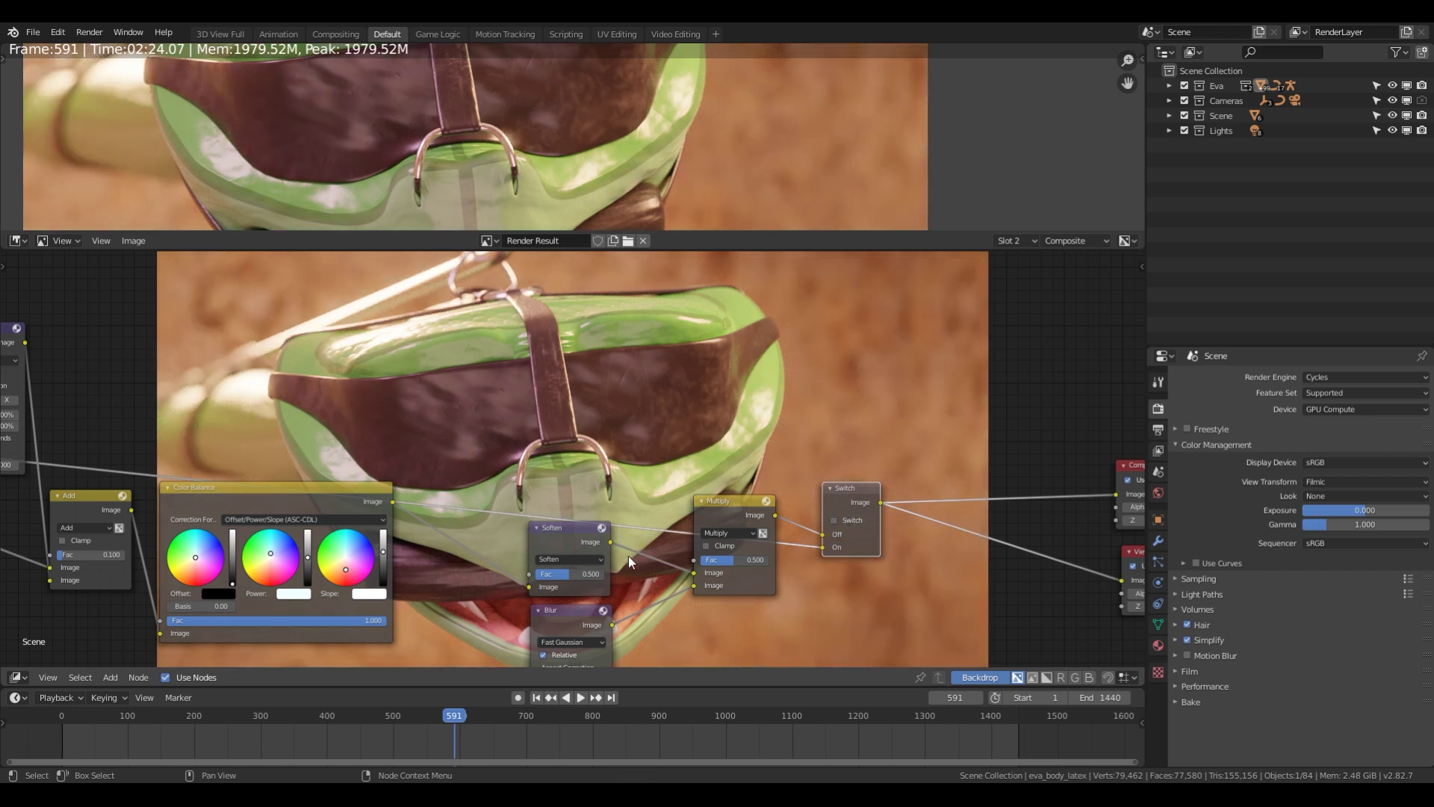
pyautogui.middleClick(638, 582)
pyautogui.scroll(-3)
pyautogui.middleClick(578, 526)
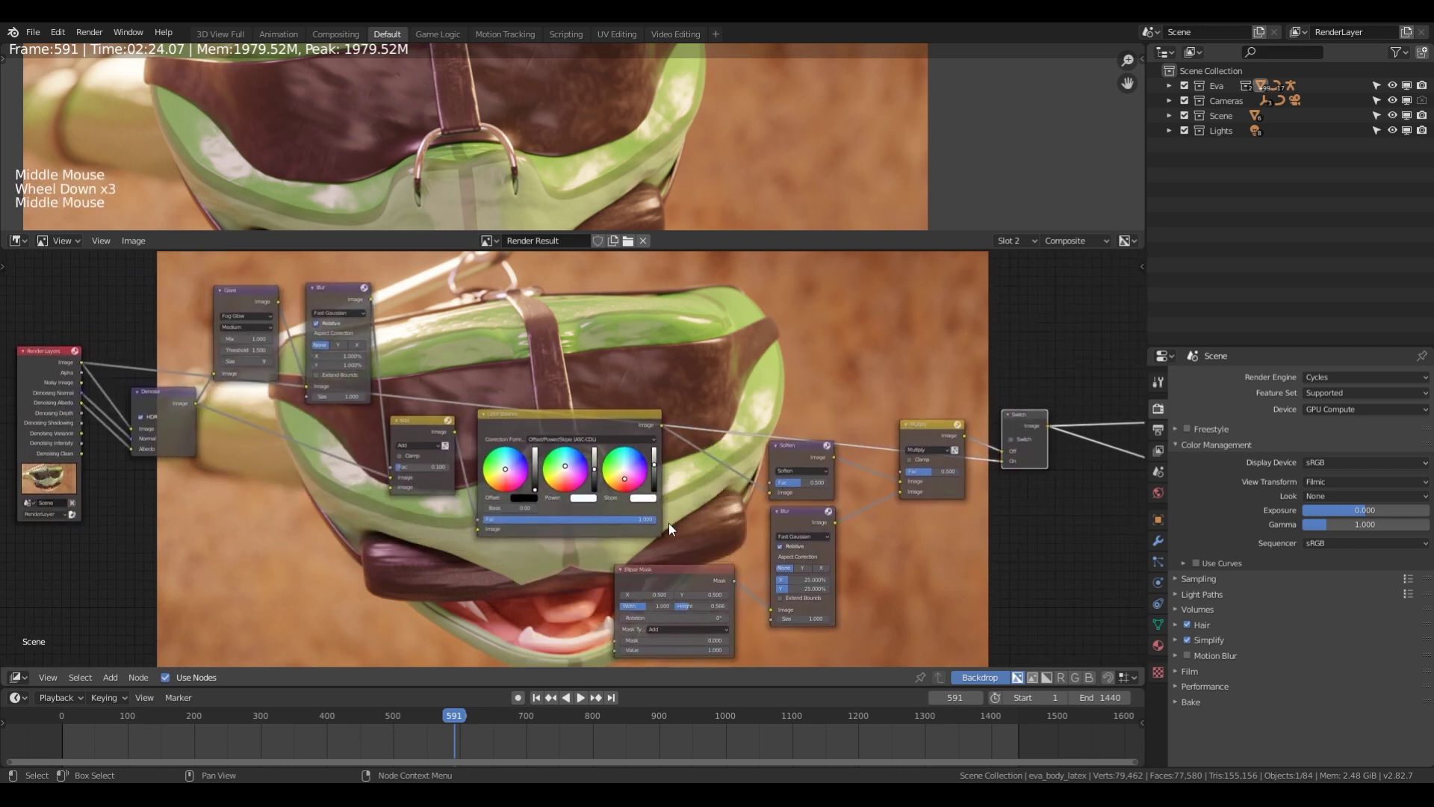
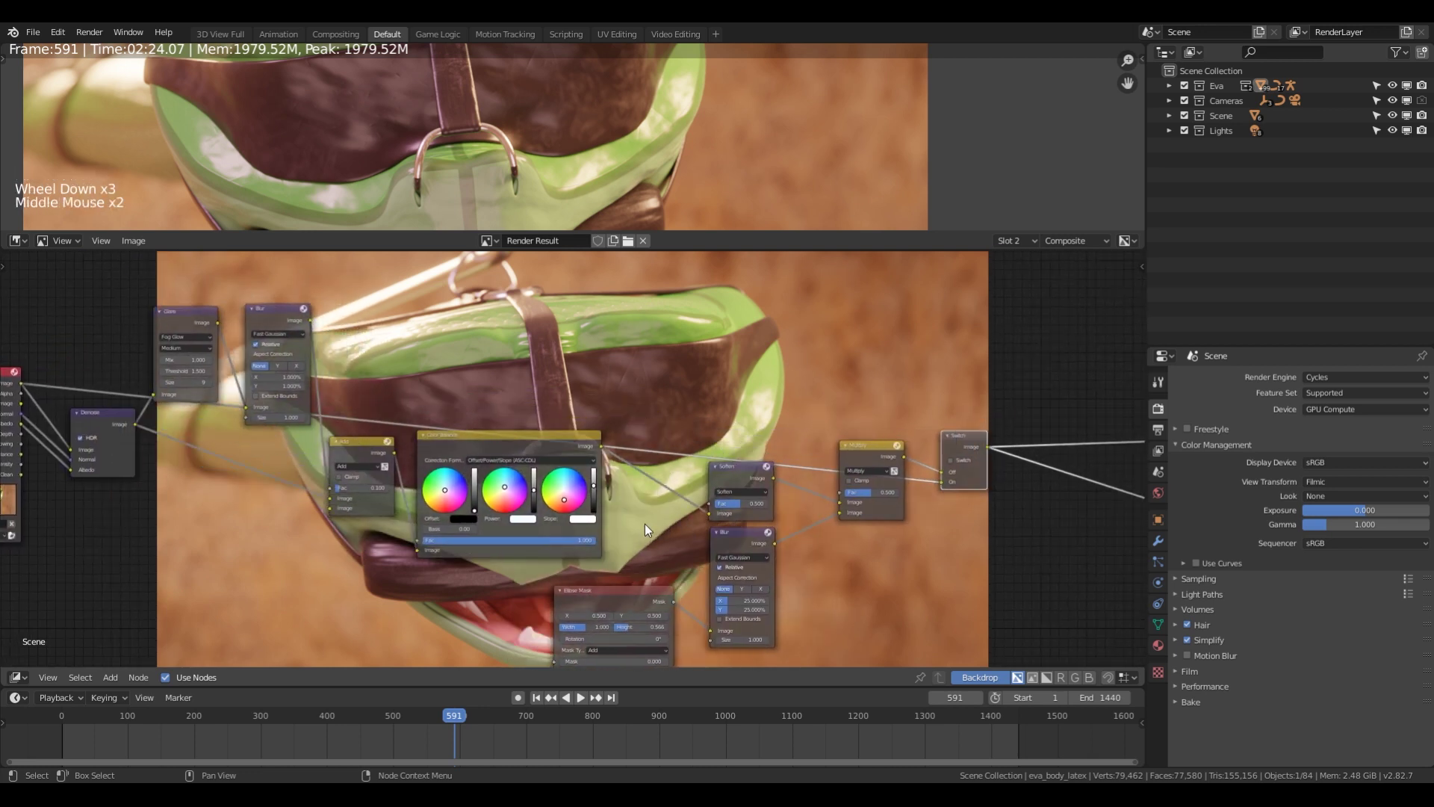
pyautogui.click(574, 452)
pyautogui.middleClick(681, 476)
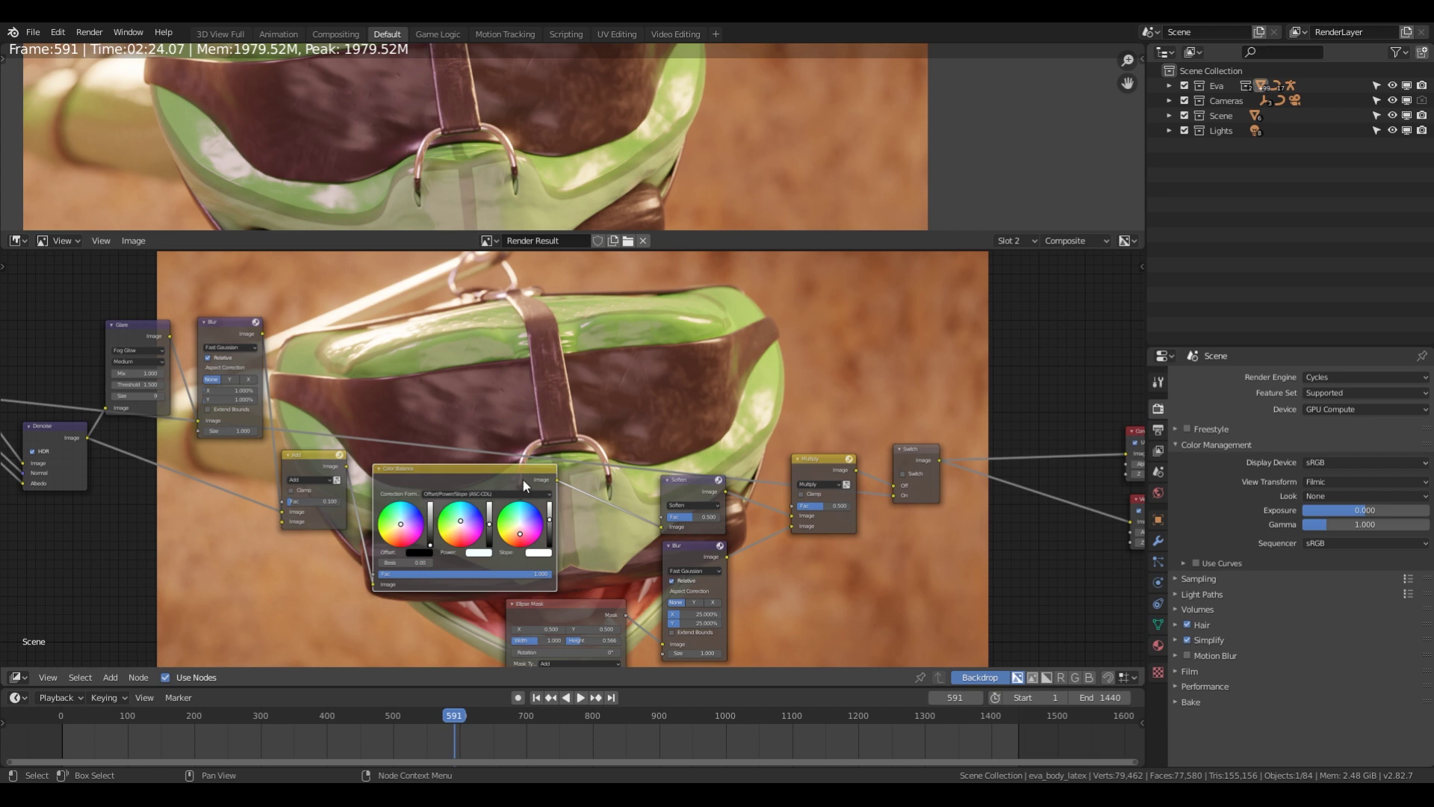
pyautogui.click(598, 489)
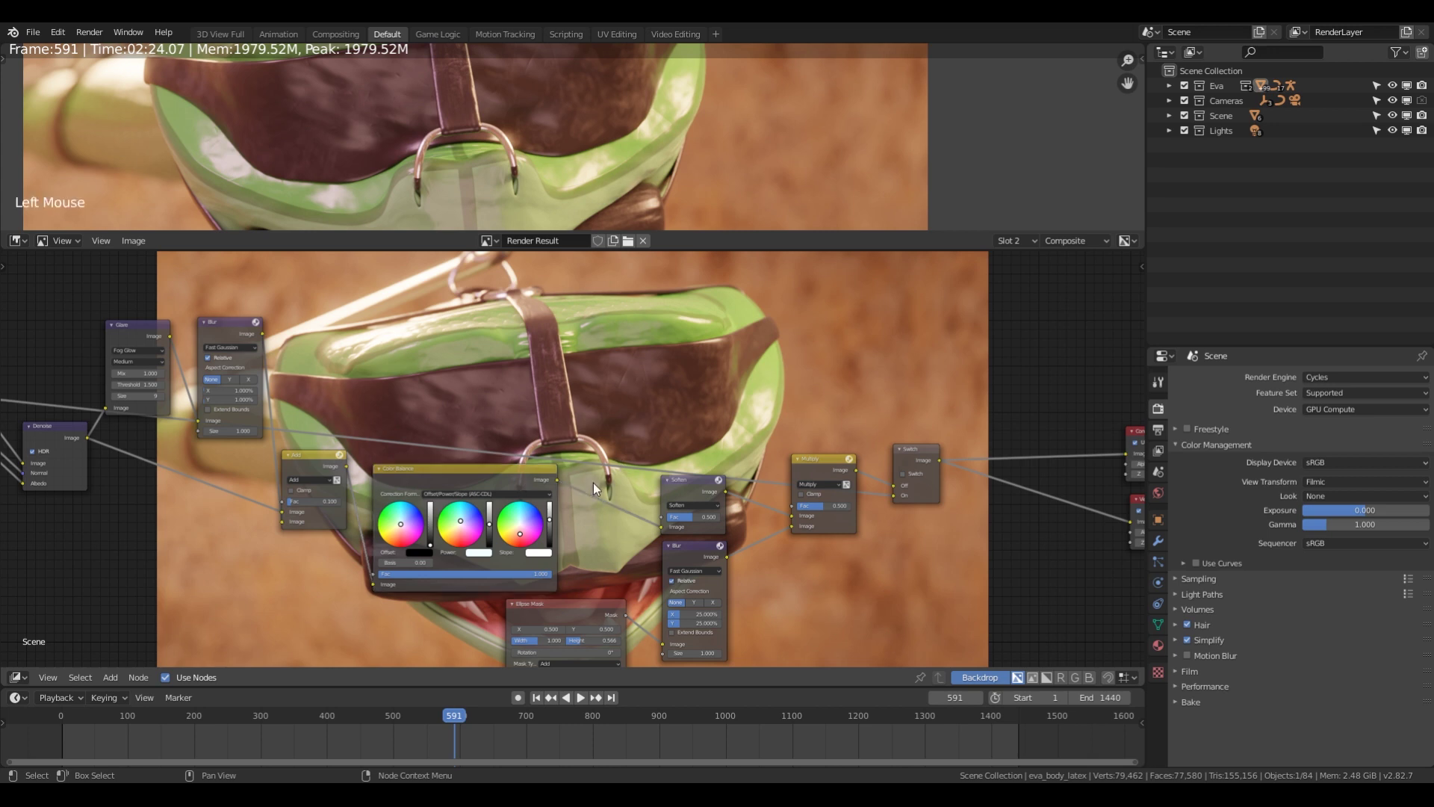